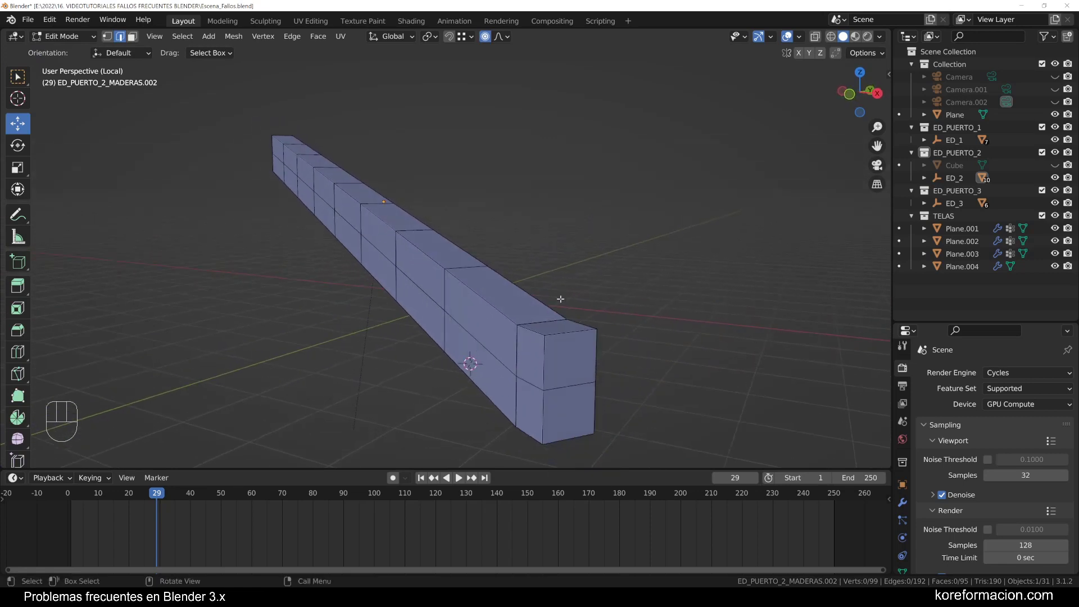
Inspect the beam along its length and preview an edge loop across it
drag(564, 319, 598, 316)
middle_click(579, 268)
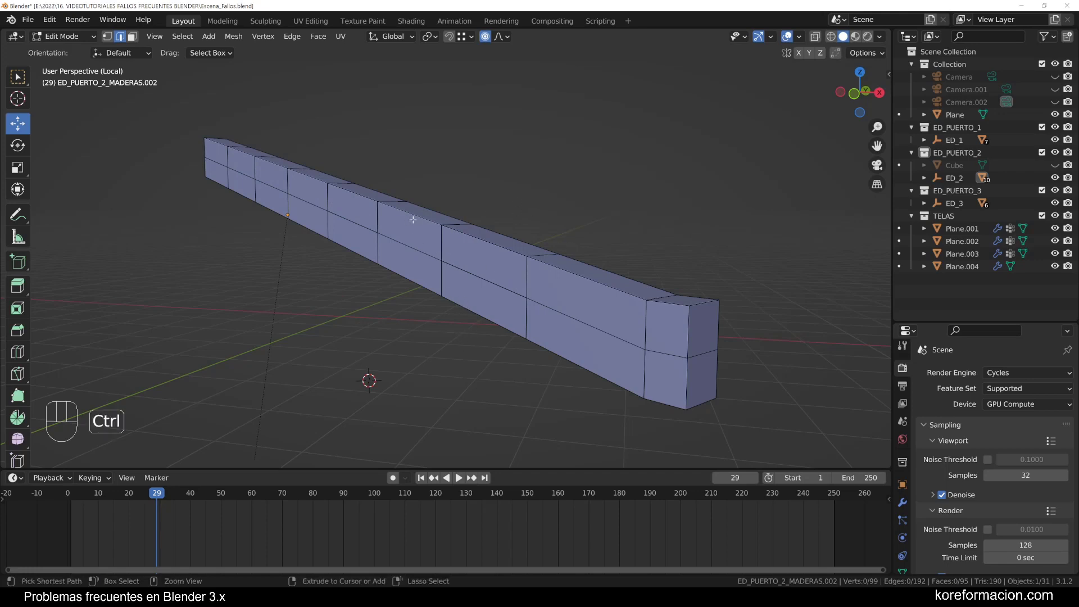
key(ctrl+r)
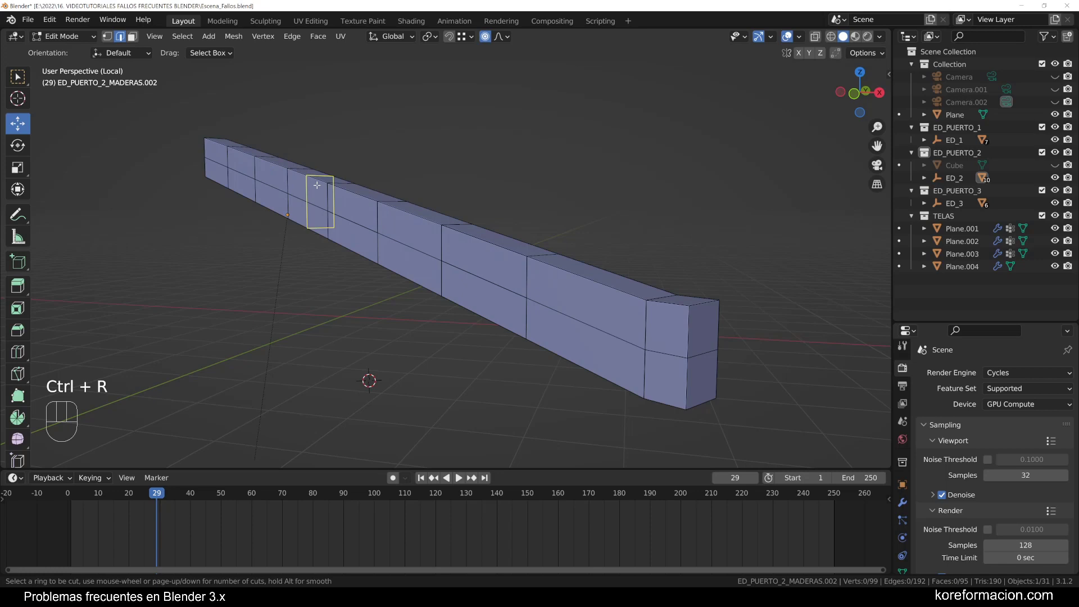
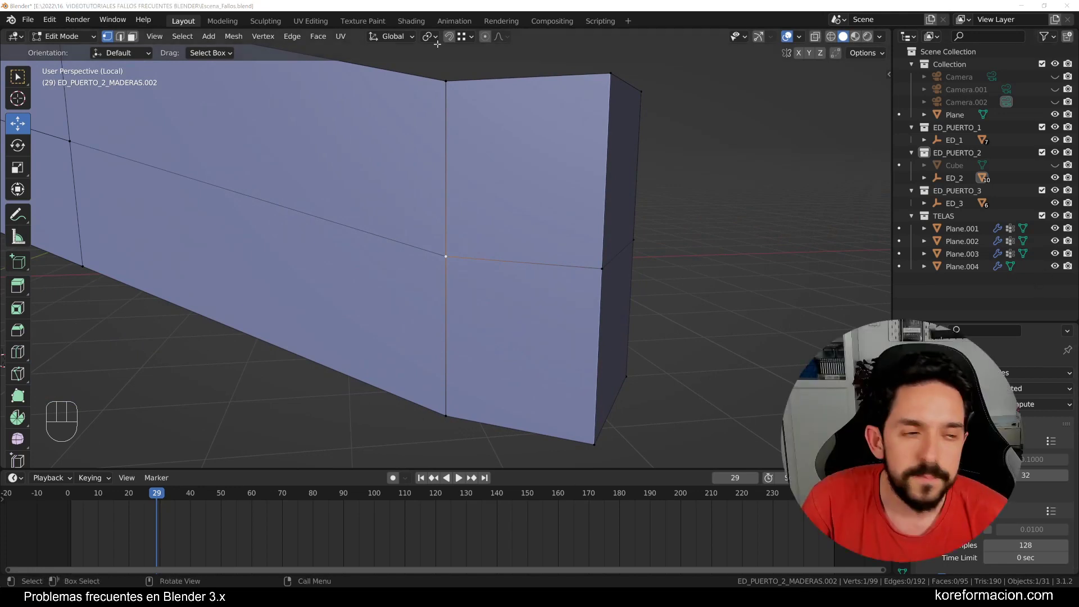
middle_click(572, 214)
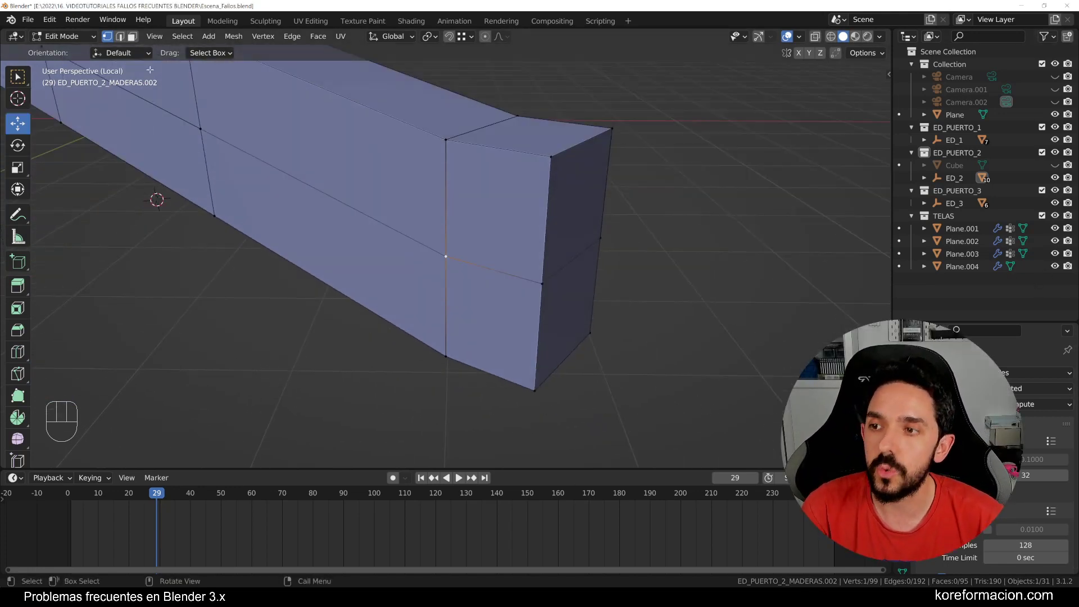
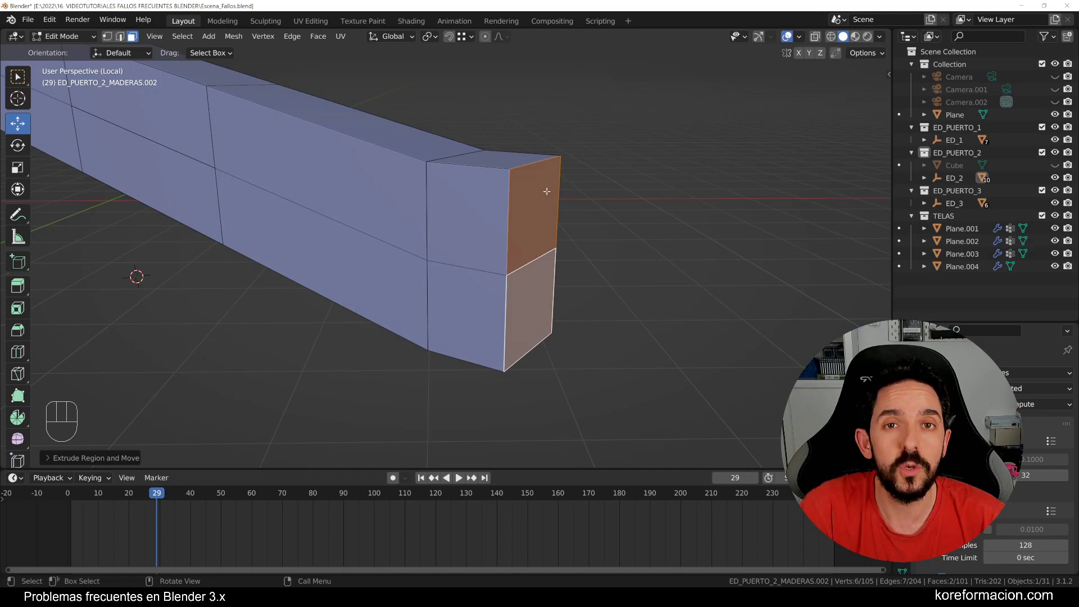
Extrude the beam's two end faces in place, cancel the move and deselect them
key(g)
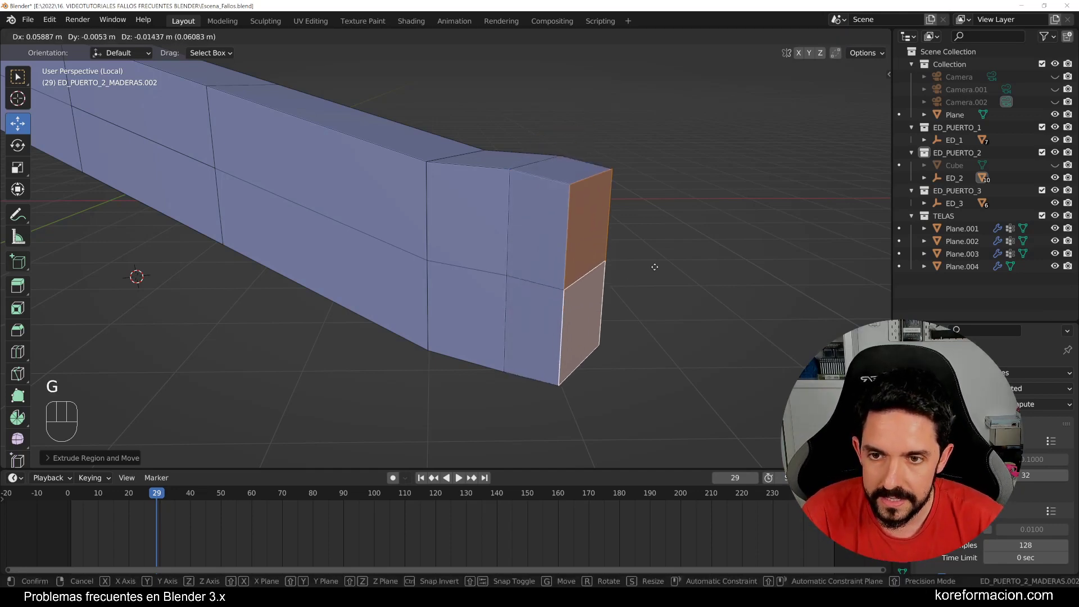
right_click(613, 249)
key(a)
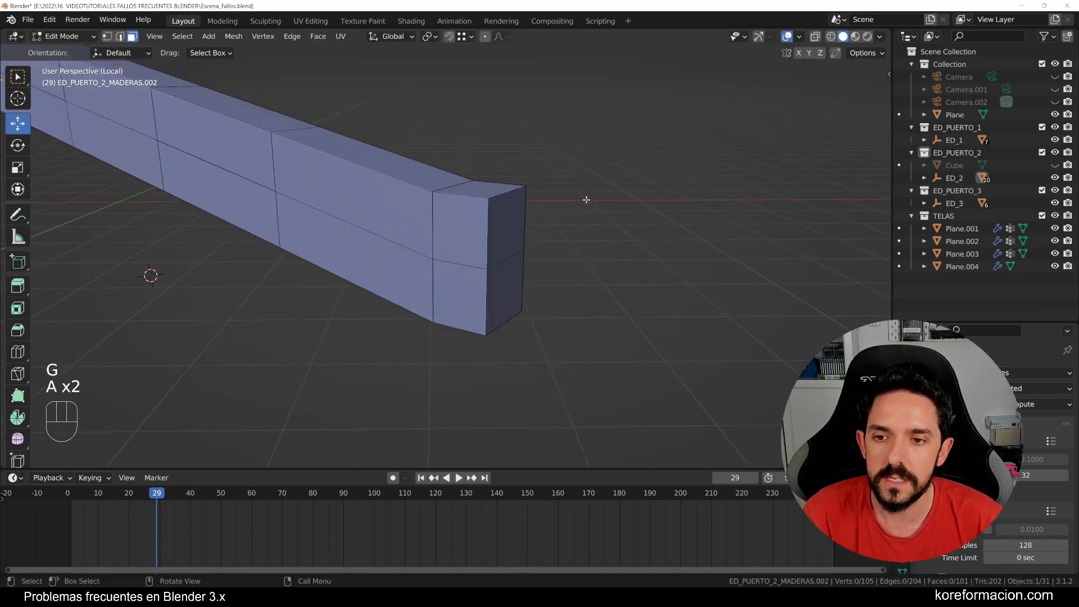
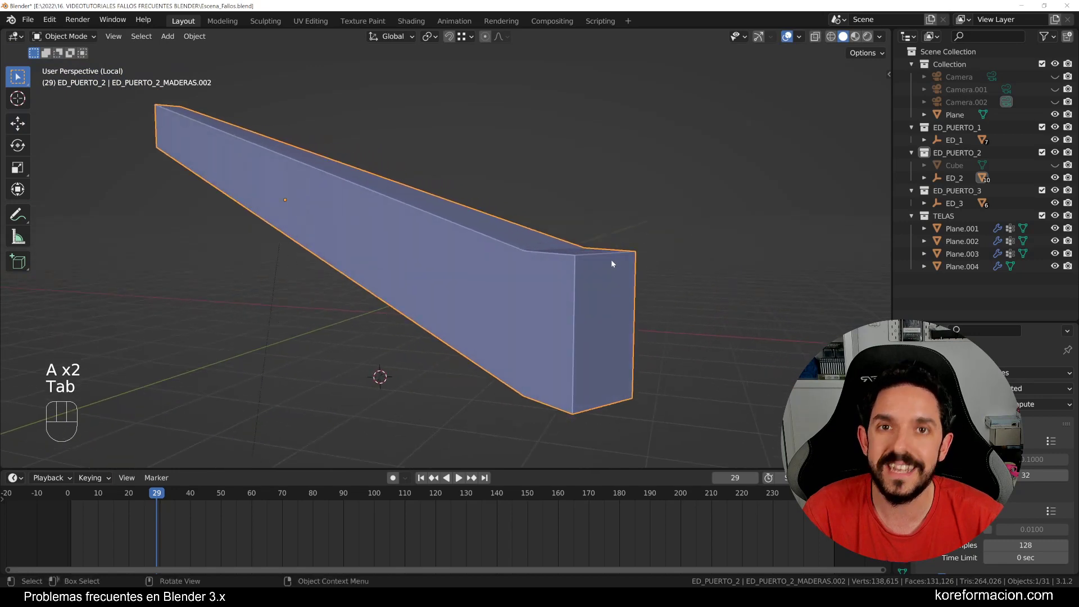
Re-enter Edit Mode on the beam and preview a loop cut around it
key(Tab)
key(ctrl+r)
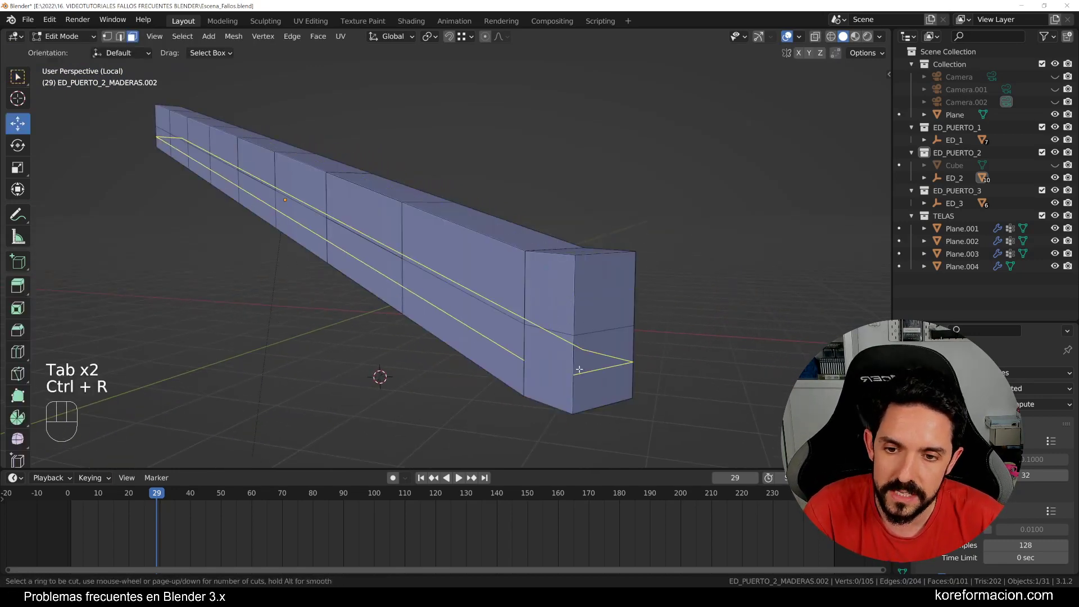
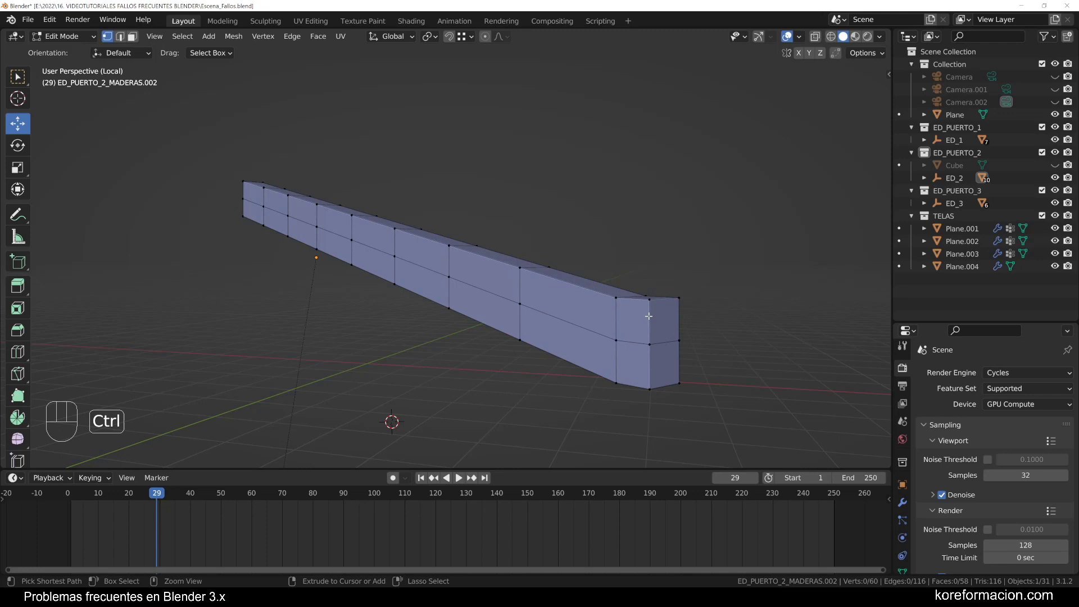
Preview another loop cut near the beam's end after the merge
key(ctrl+r)
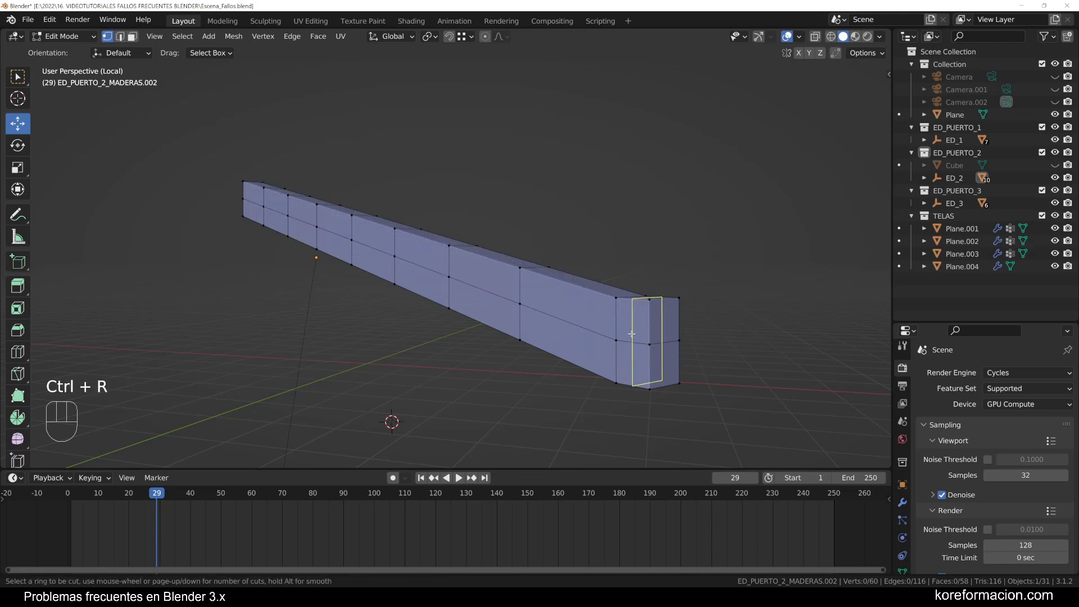
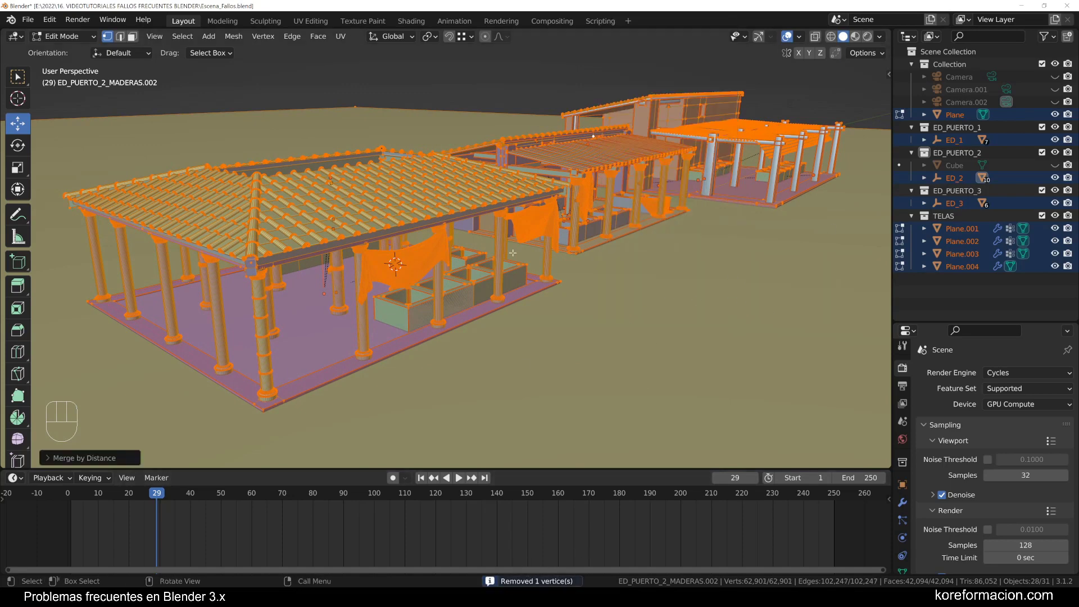
Return to Object Mode and orbit around the full harbor scene to review it
key(Tab)
drag(727, 191, 740, 199)
middle_click(731, 179)
middle_click(737, 189)
middle_click(732, 200)
middle_click(729, 207)
middle_click(729, 208)
key(a)
key(a)
drag(689, 213, 662, 203)
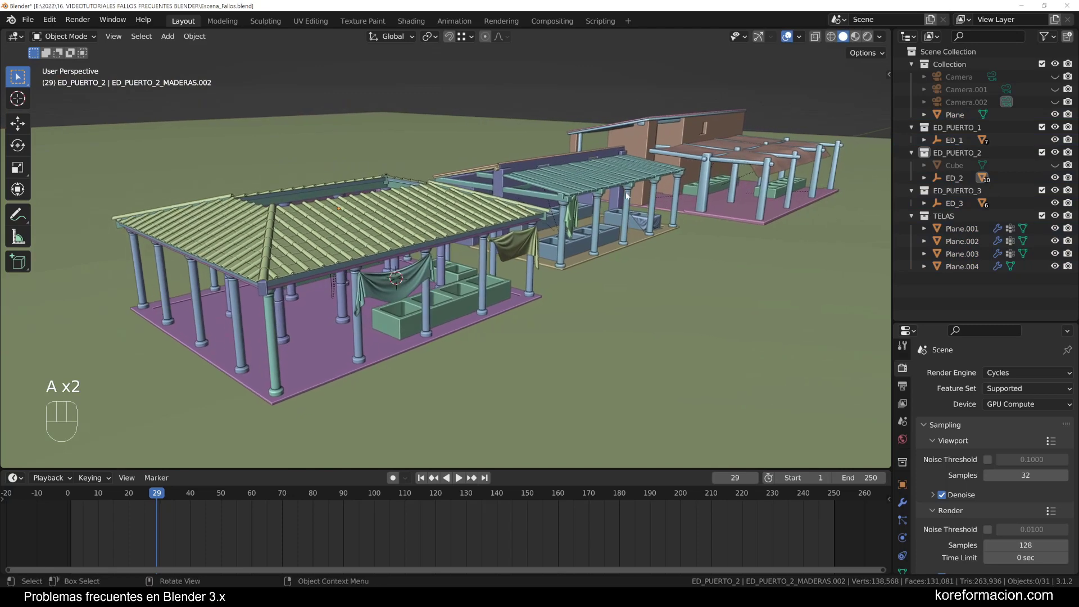
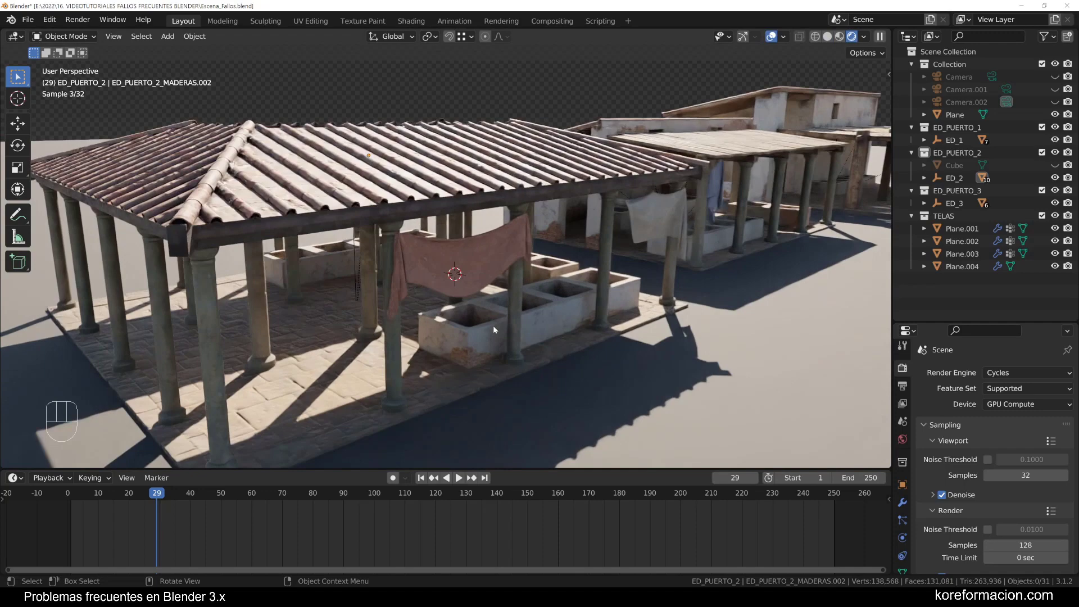
Move in under the roof and select the stone basins object ED_PUERTO_2_BALSAS
drag(570, 329, 455, 247)
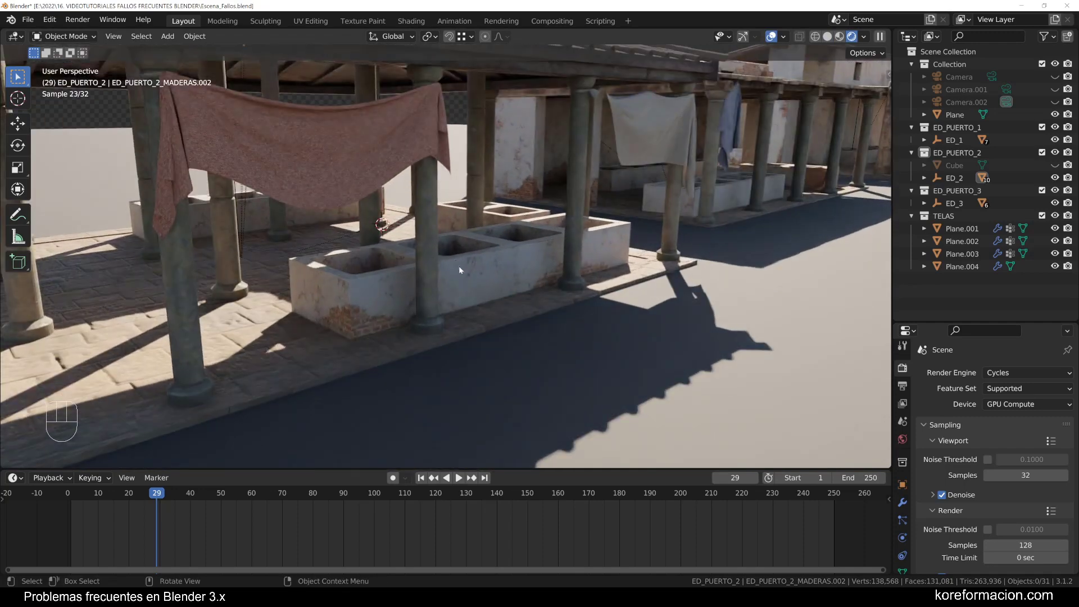
click(342, 297)
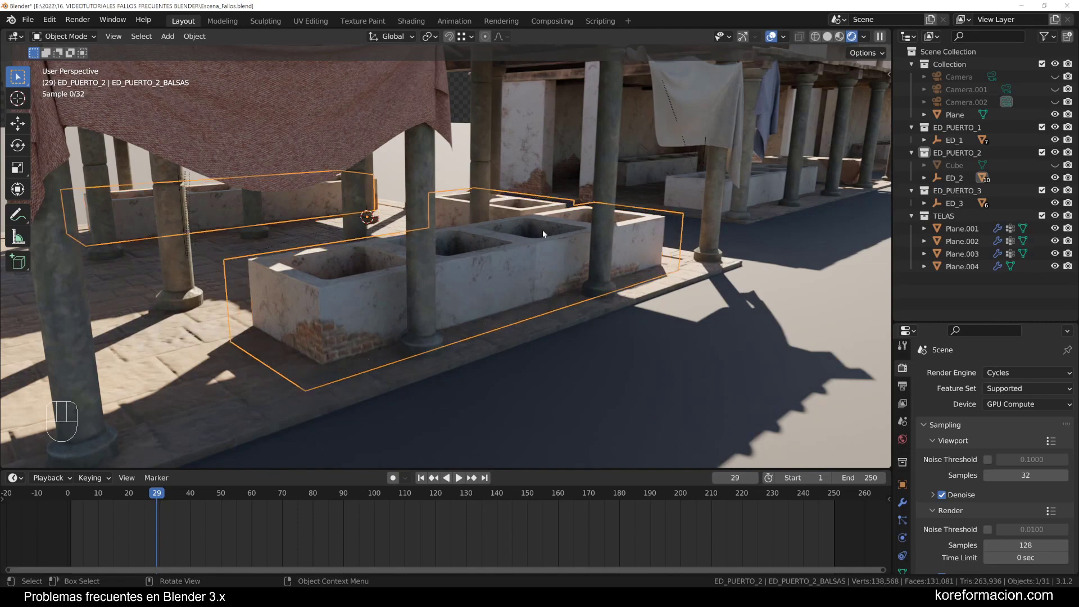
drag(682, 222, 668, 222)
middle_click(698, 199)
middle_click(703, 200)
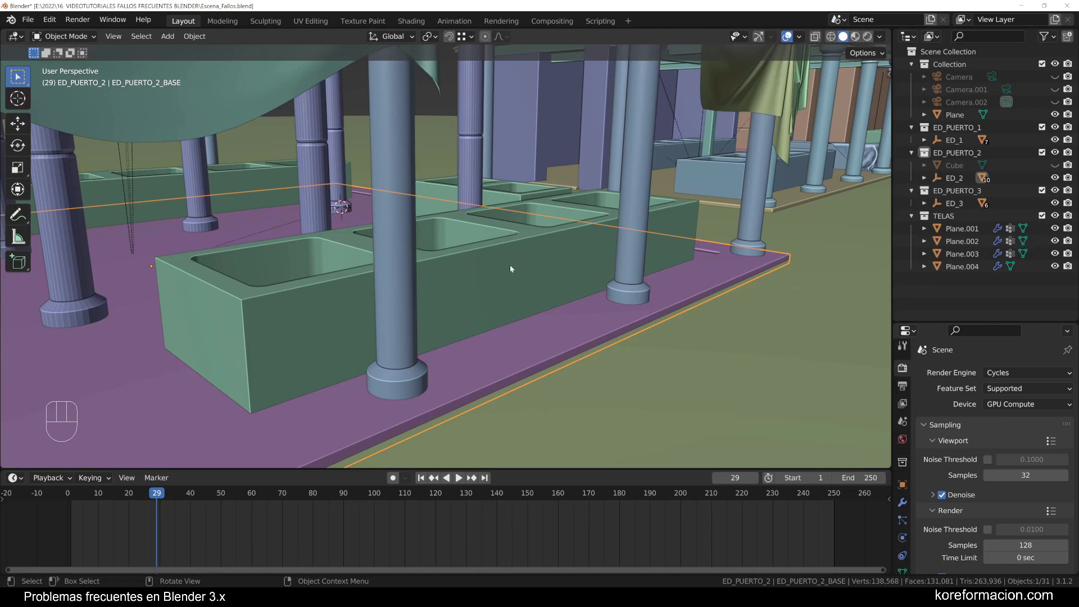
drag(485, 267, 514, 255)
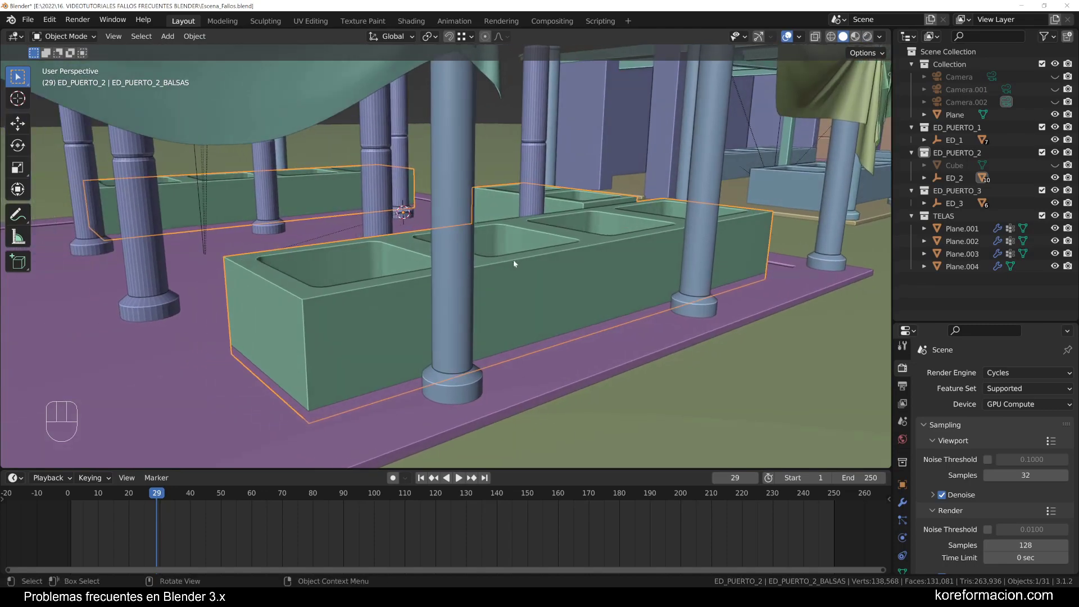
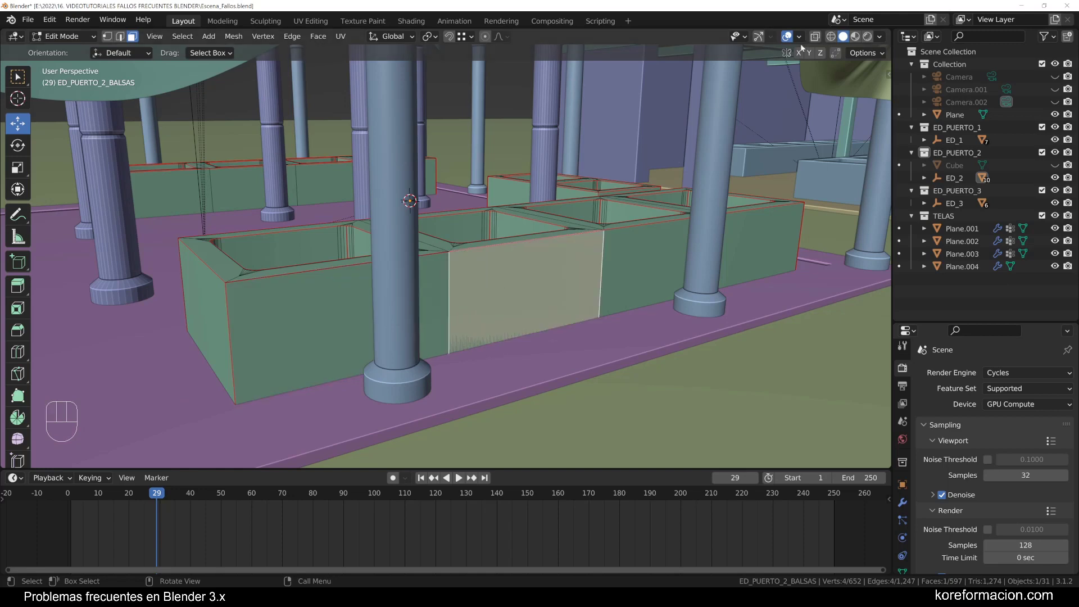
Enable X-Ray and look down into the basins to reveal and remove the hidden inner face
click(818, 40)
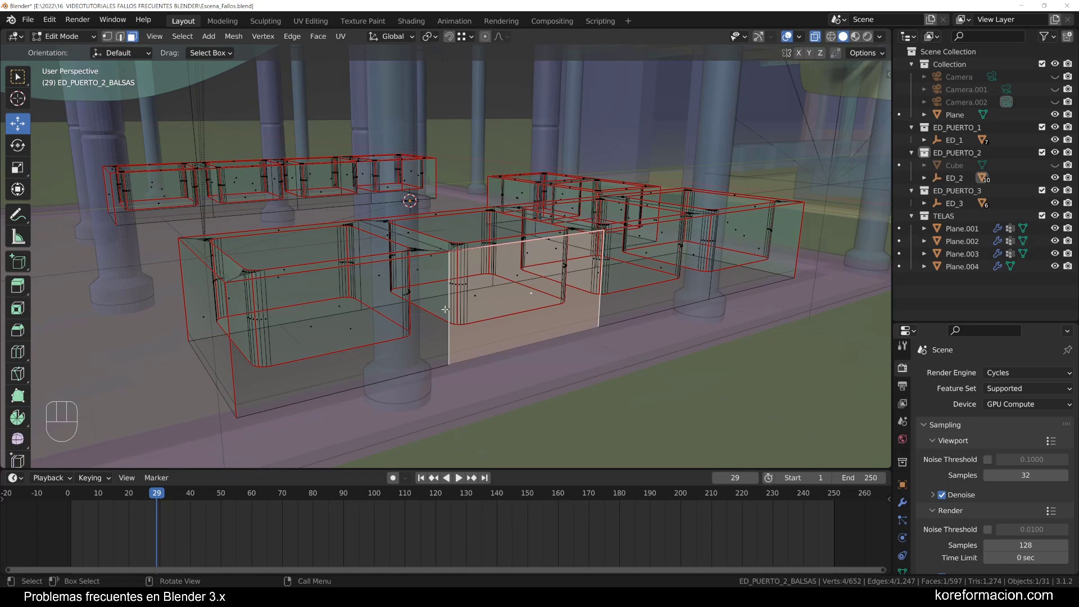
middle_click(820, 36)
middle_click(821, 36)
middle_click(820, 36)
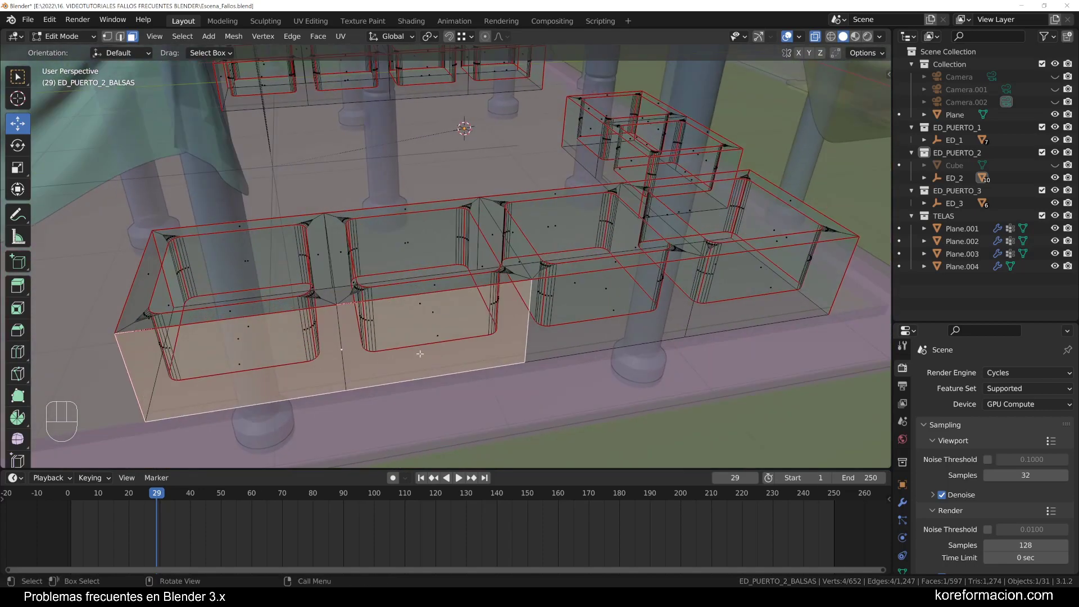
click(820, 36)
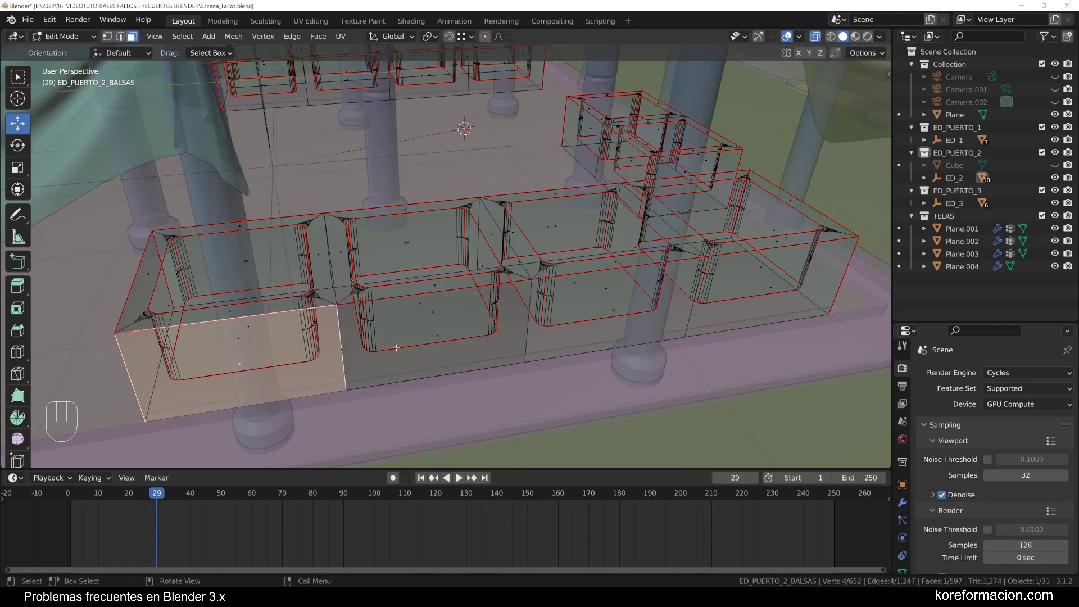
click(820, 36)
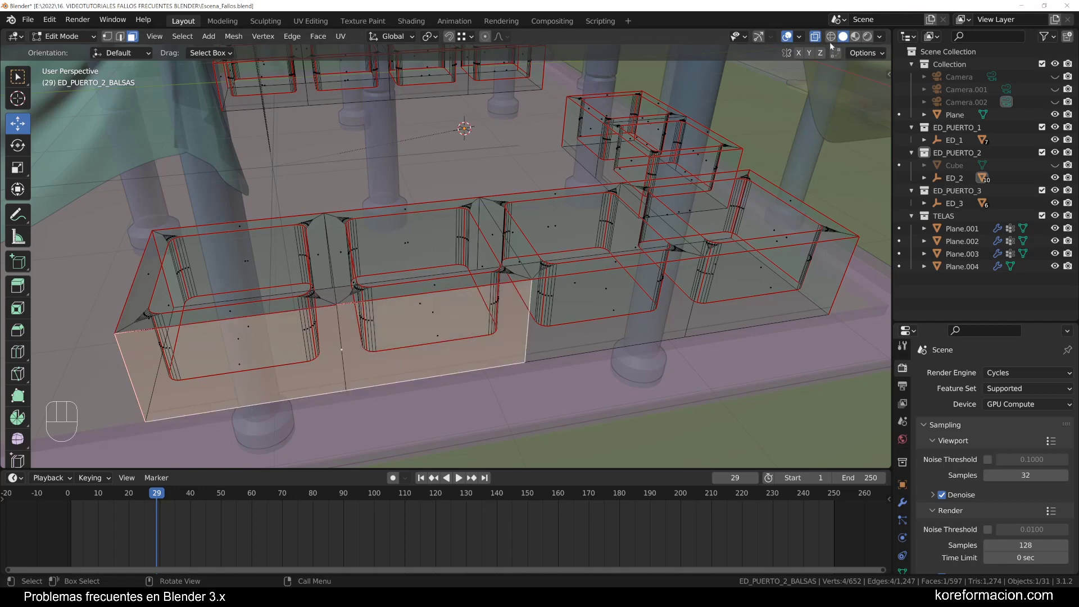
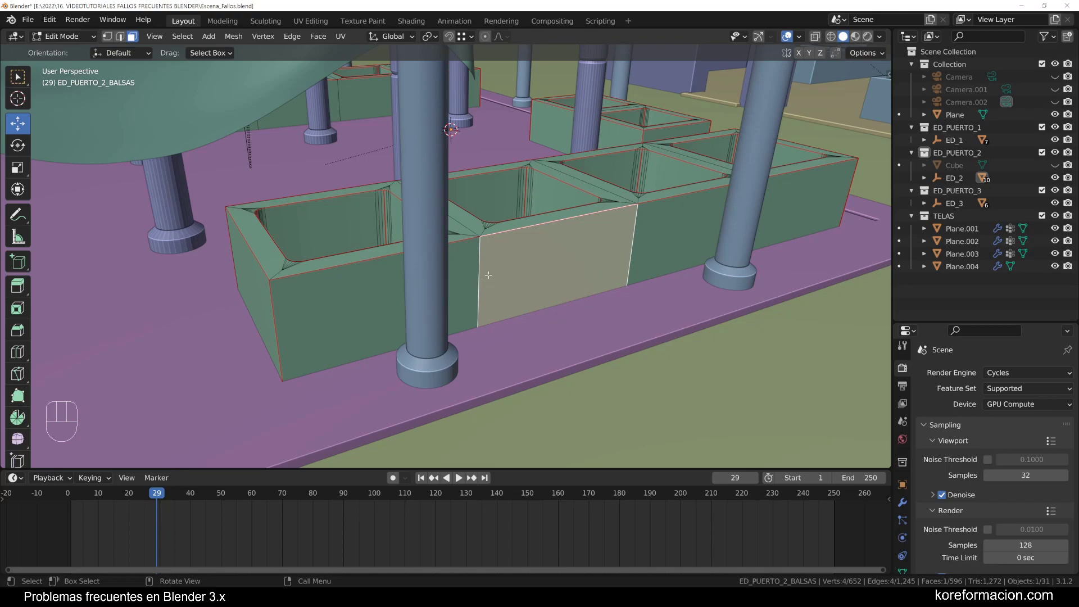
Leave the basins' Edit Mode and orbit up to the roof beam ED_PUERTO_2_MADERAS.001
key(Tab)
middle_click(468, 287)
drag(500, 286, 552, 276)
drag(479, 217, 551, 248)
middle_click(543, 243)
drag(532, 184, 542, 241)
drag(545, 238, 541, 224)
drag(591, 223, 558, 232)
Enter Edit Mode on the roof beam and start an edge loop along it
key(Tab)
middle_click(468, 144)
key(ctrl+r)
key(a)
key(a)
key(ctrl+r)
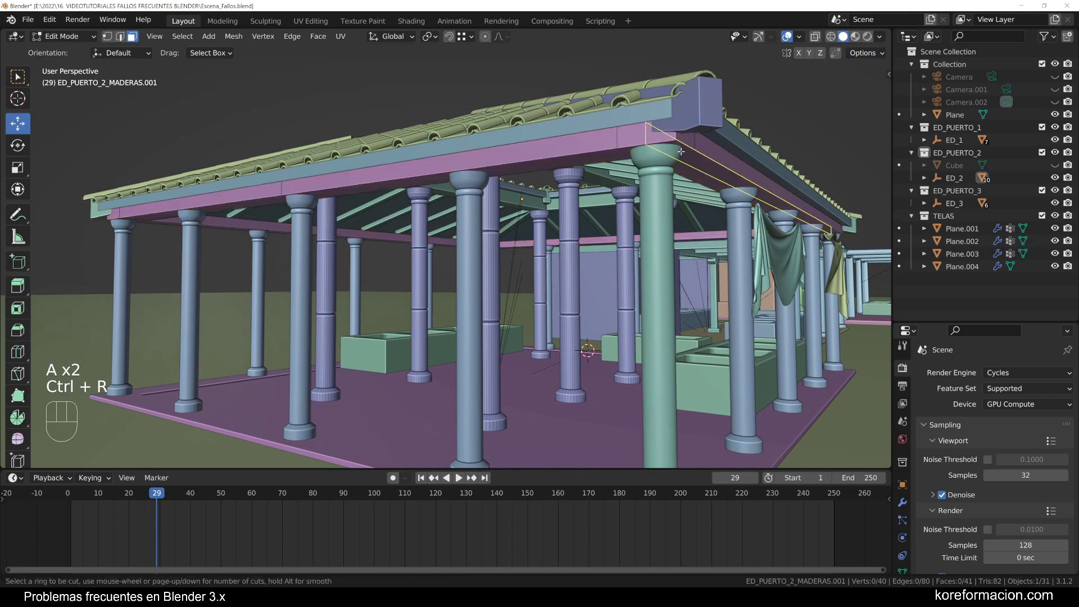
Isolate the beam frame in local view and select its whole mesh
key(Tab)
key(KP_Divide)
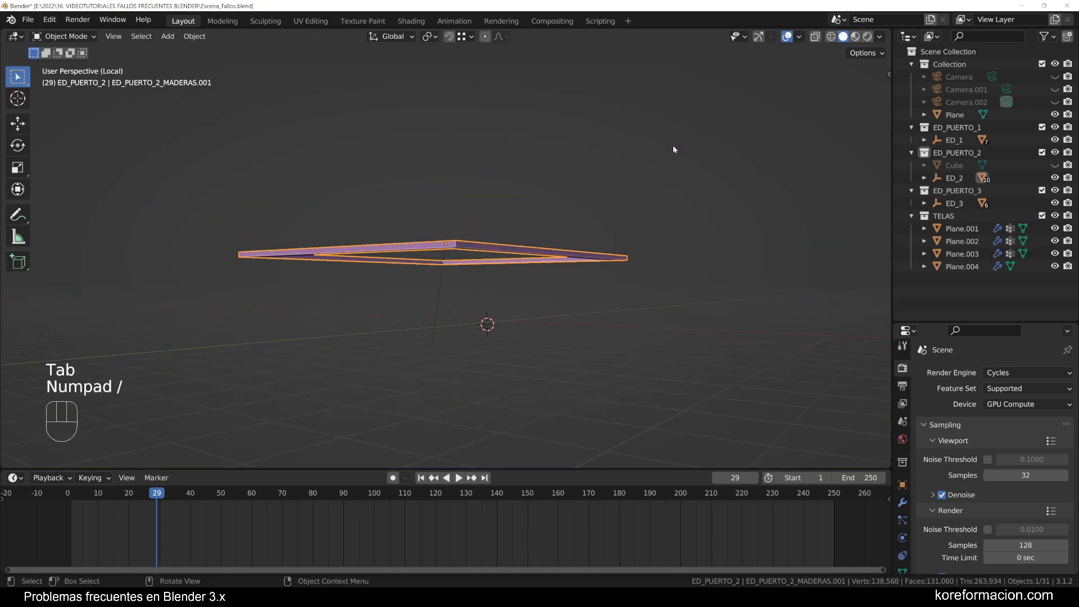
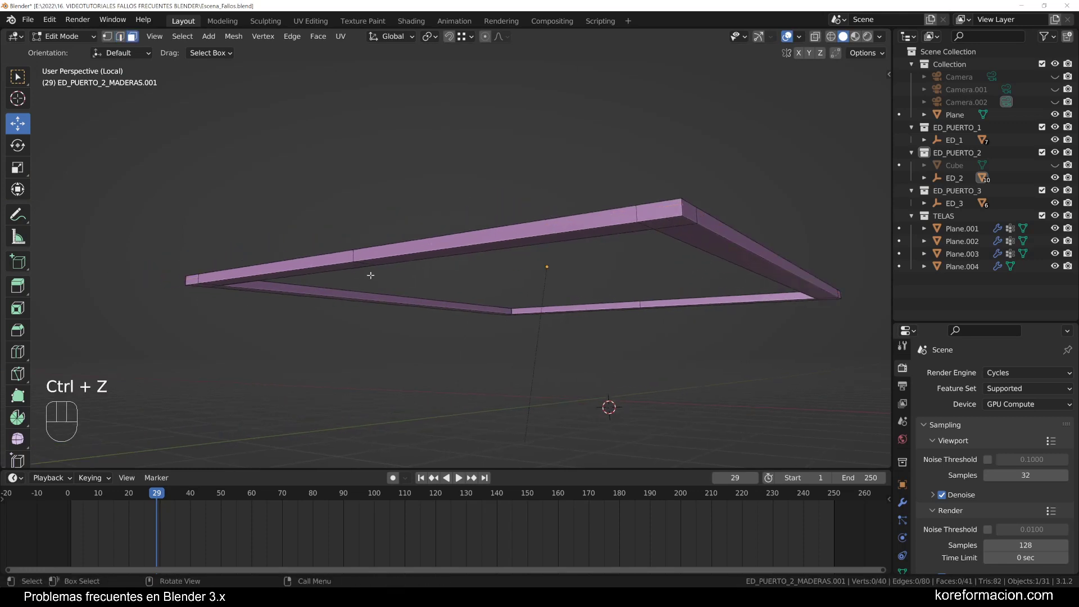
key(a)
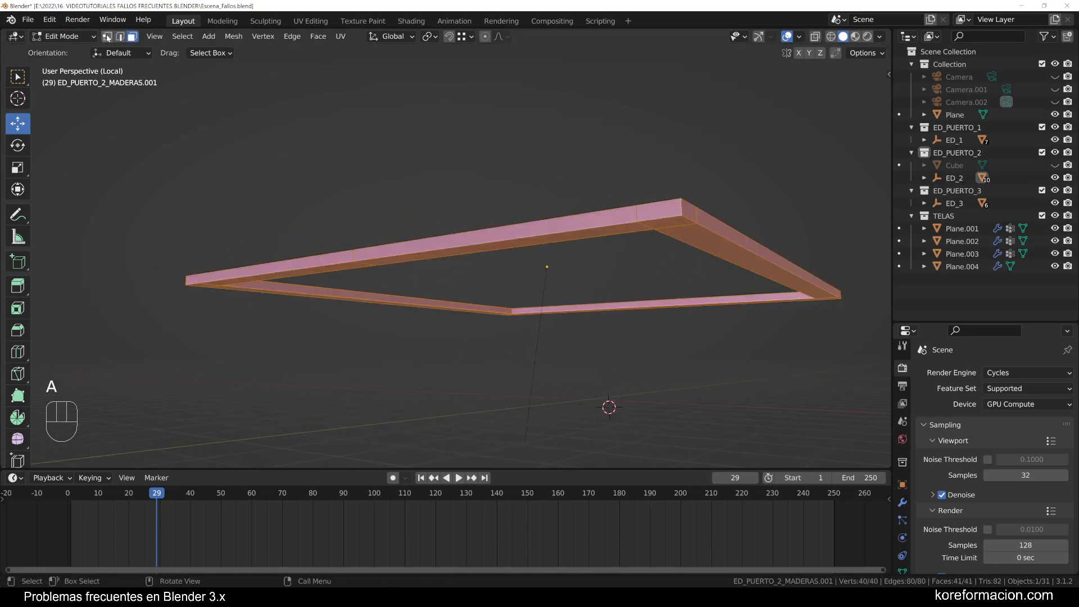
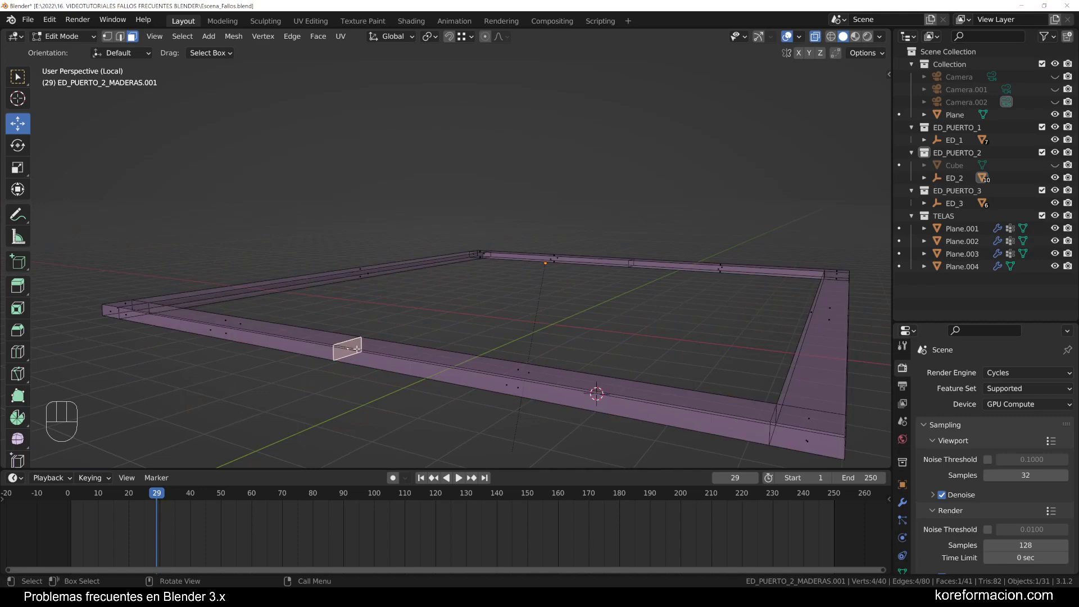
key(Tab)
drag(636, 282, 607, 287)
key(a)
key(a)
drag(290, 295, 296, 309)
drag(296, 309, 305, 323)
drag(375, 333, 373, 284)
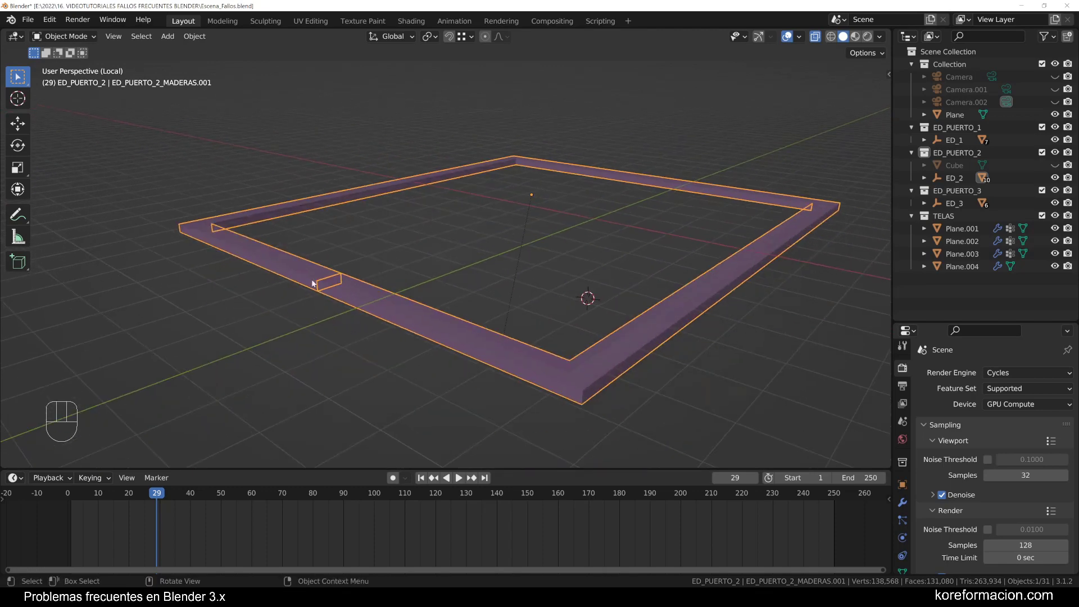
drag(427, 340, 386, 311)
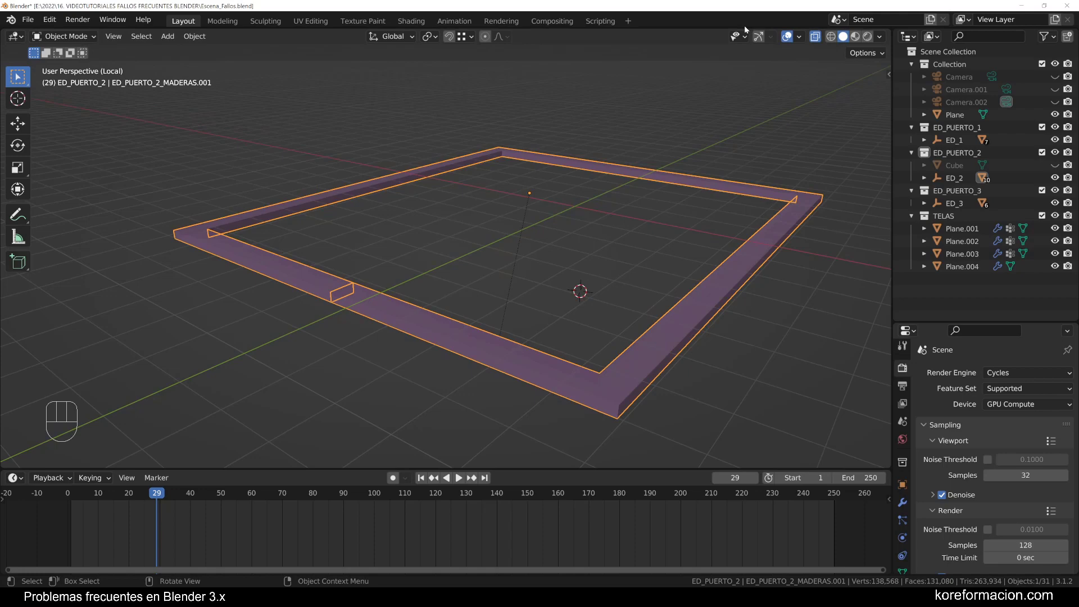
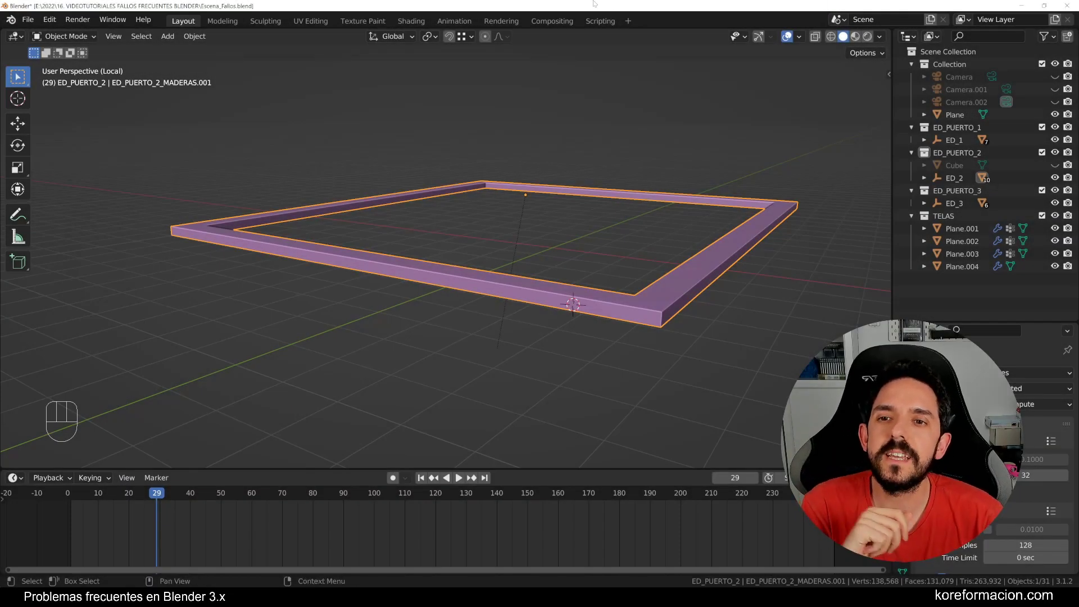
Exit local view and reframe the whole harbor building with roof and columns
key(KP_Divide)
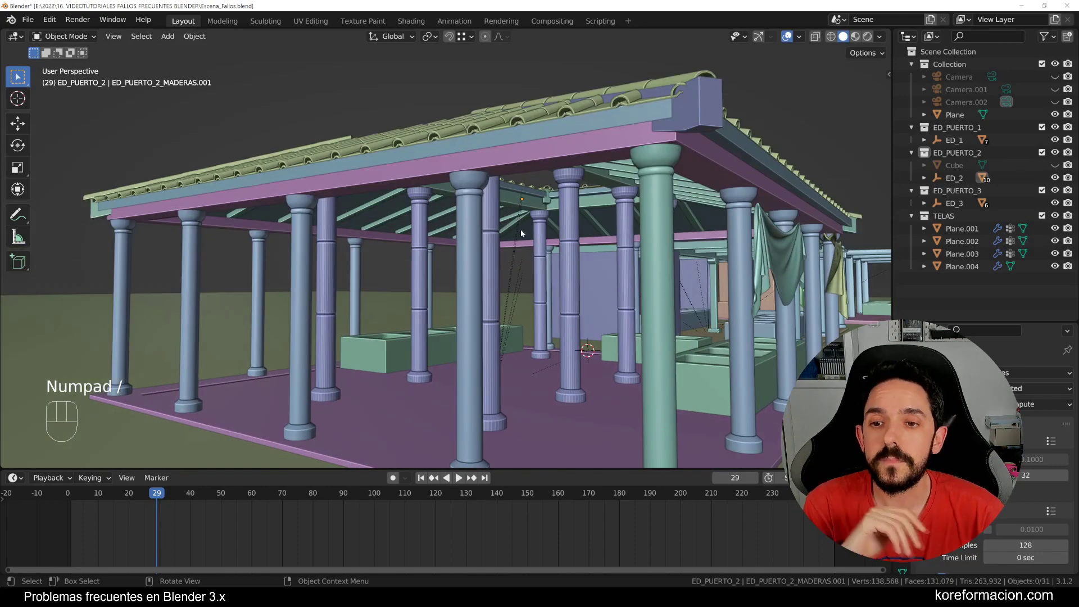
middle_click(640, 239)
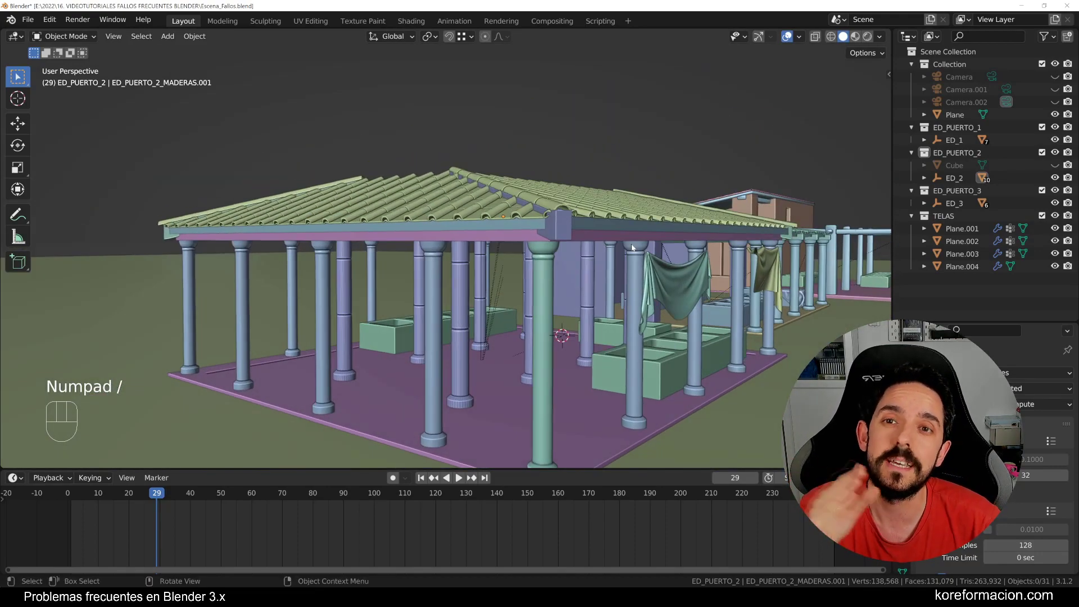
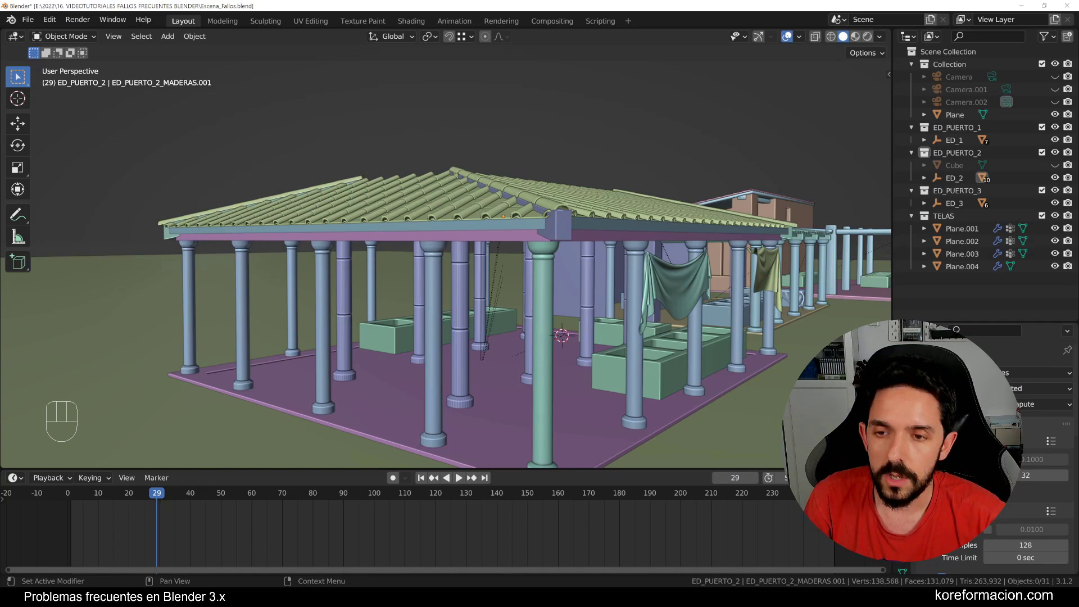
Reframe on the roof and isolate the roof cap piece ED_PUERTO_2_MADERAS.003 in local view
middle_click(454, 276)
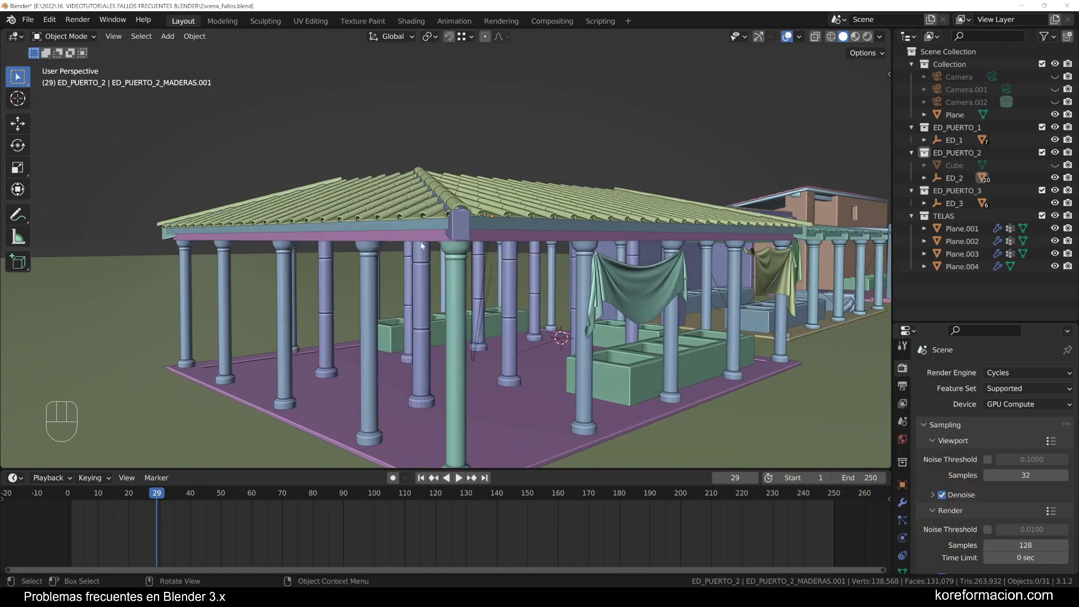
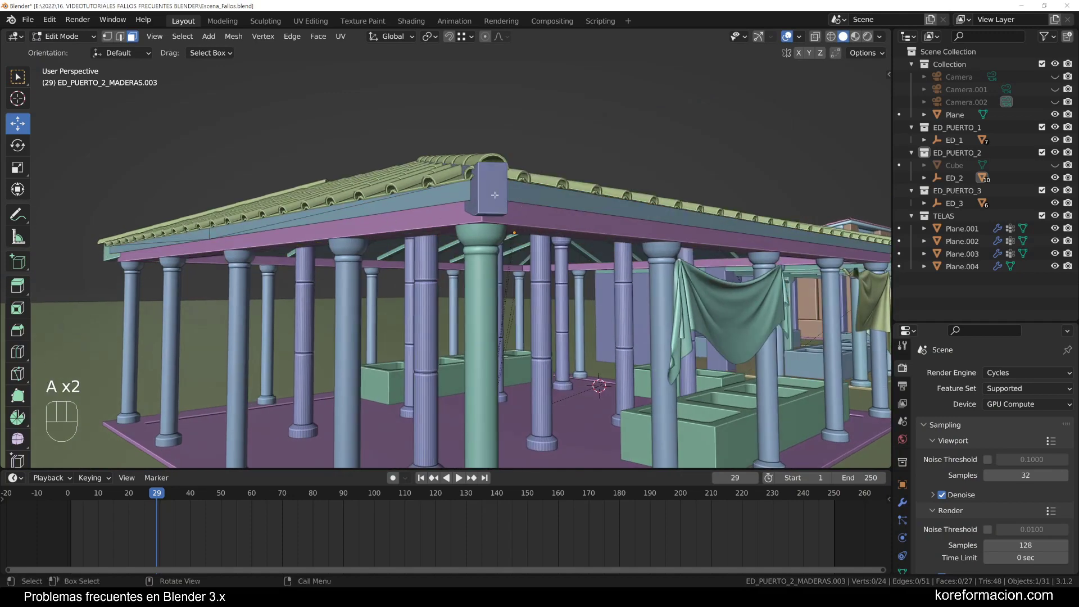
key(ctrl+r)
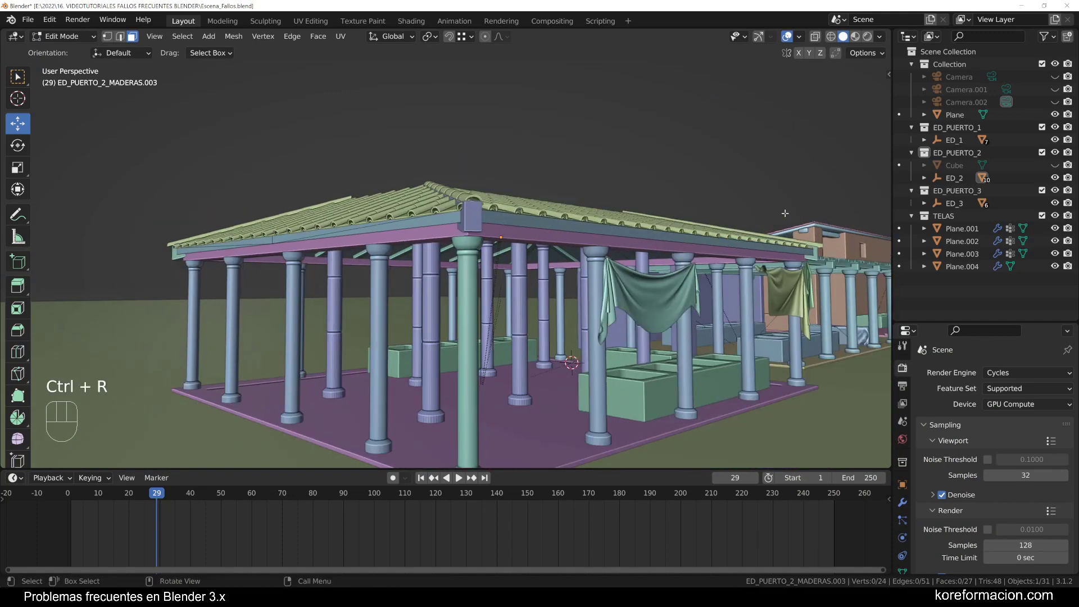
key(ctrl+r)
key(Tab)
key(KP_Divide)
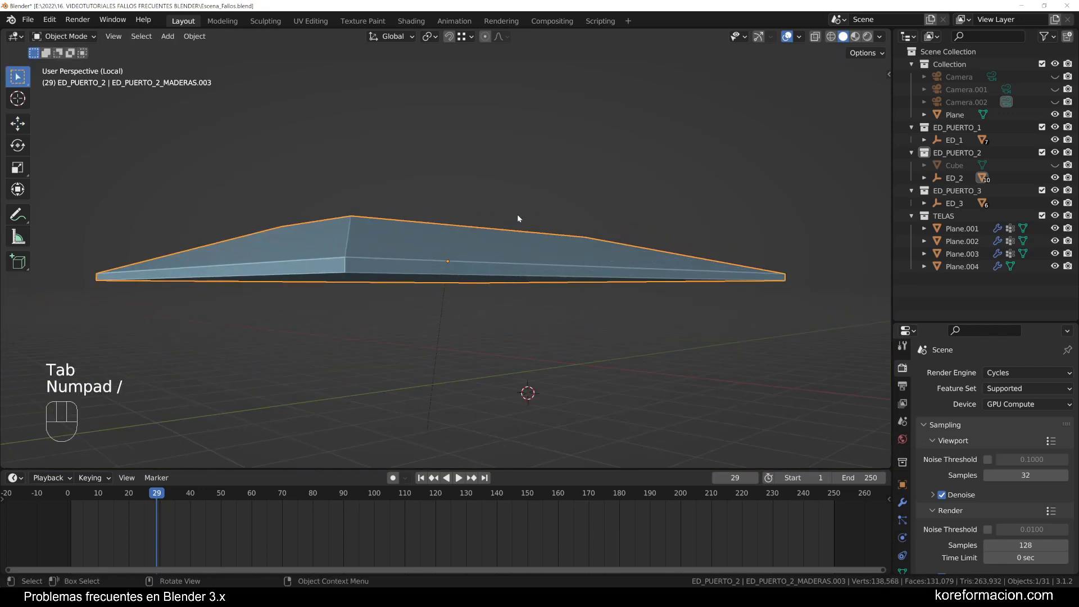
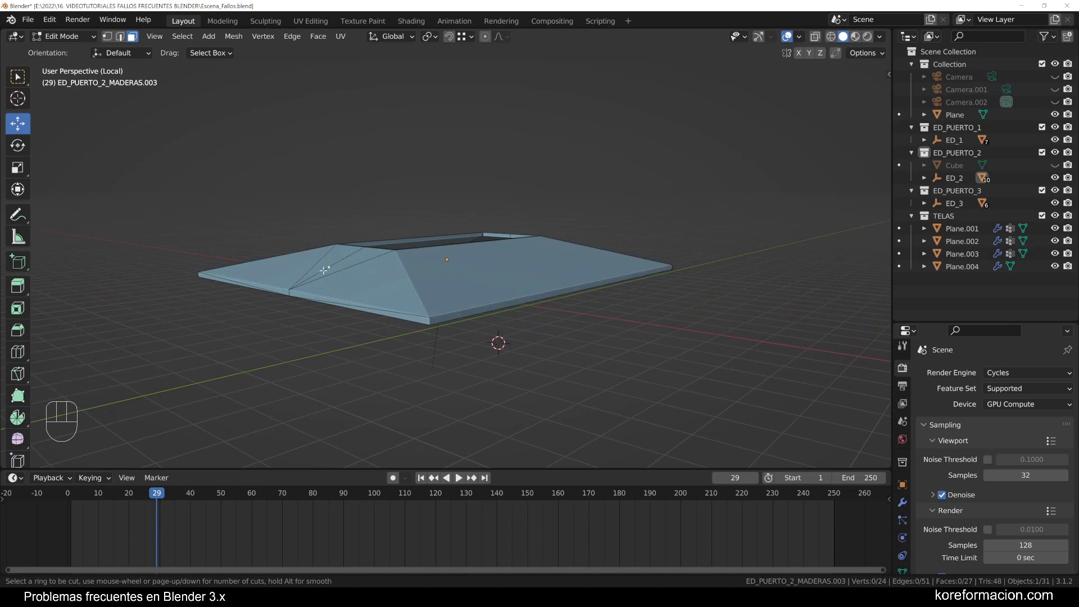
Cancel the loop cut and add a Subdivision Surface modifier to the roof cap piece
drag(314, 271, 350, 271)
key(ctrl+r)
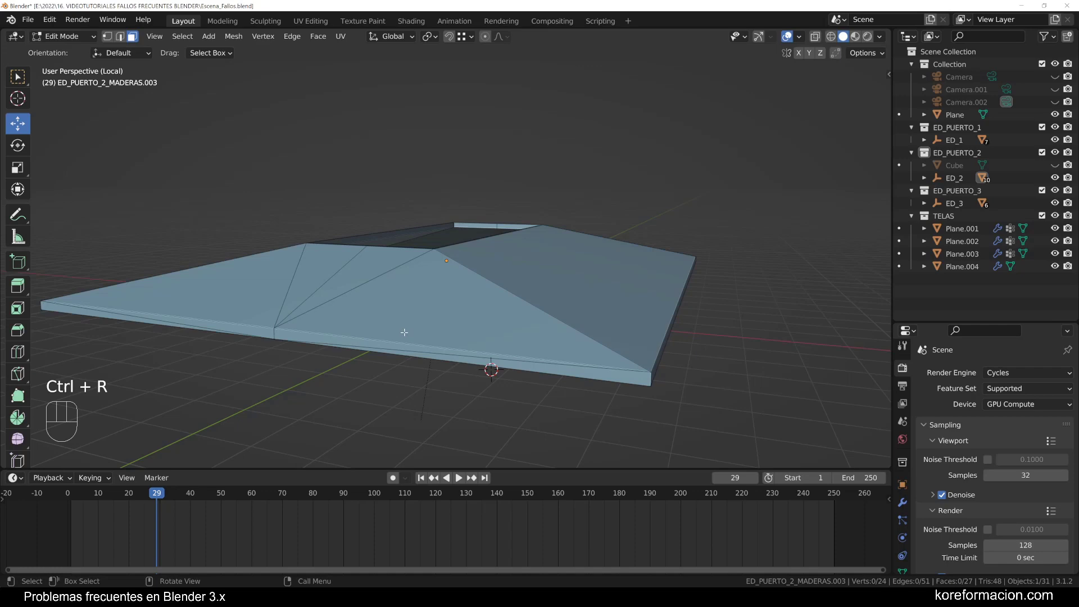
key(Tab)
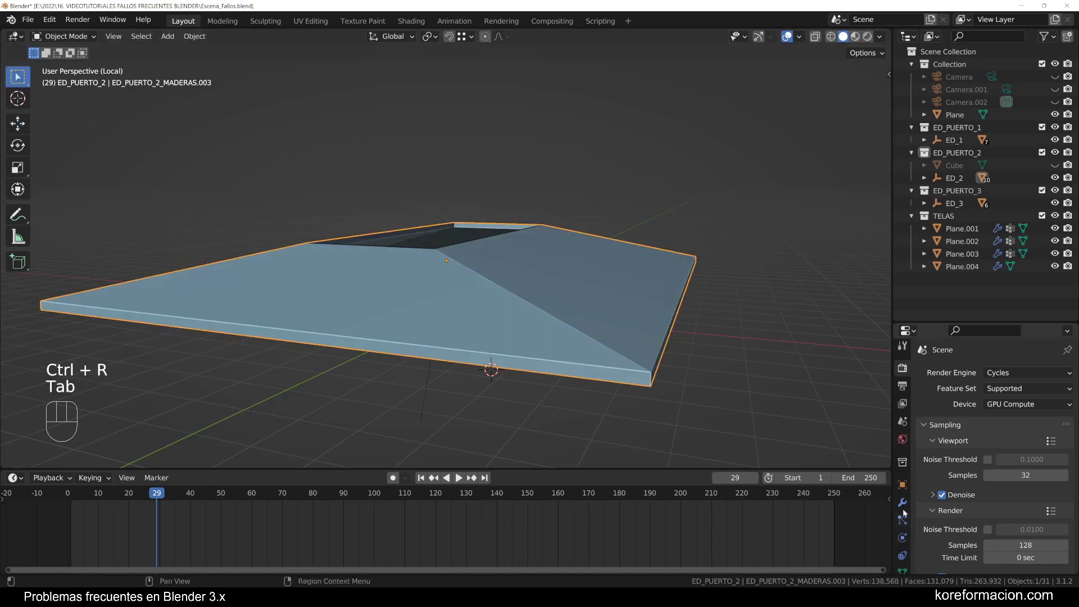
click(906, 509)
drag(944, 376, 845, 305)
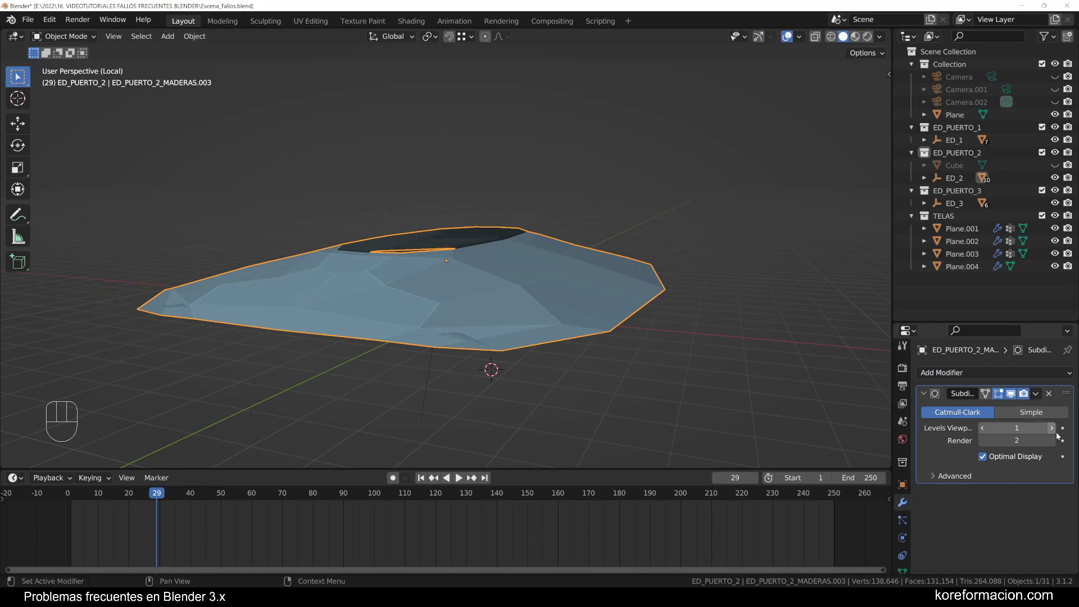
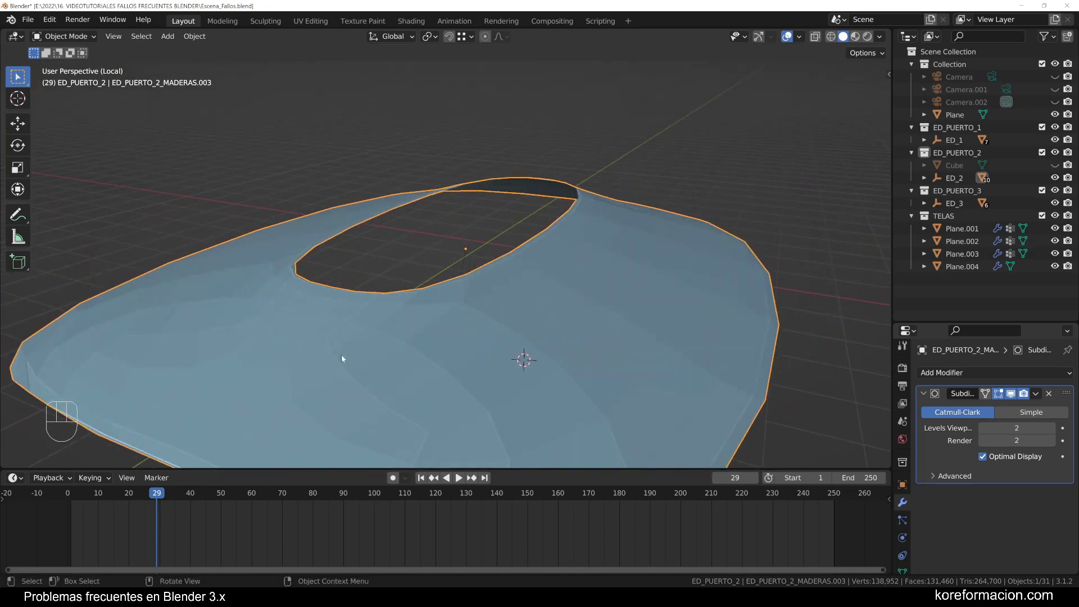
Inspect the rounded result, try Simple subdivision, then undo it and start a new loop cut
drag(554, 318, 545, 234)
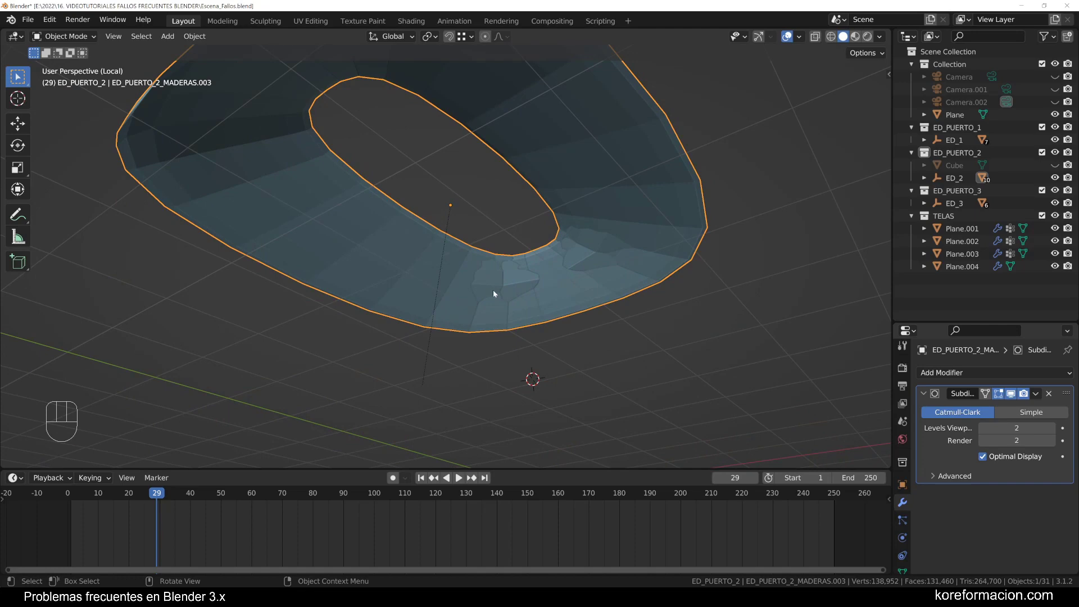
drag(597, 212, 587, 301)
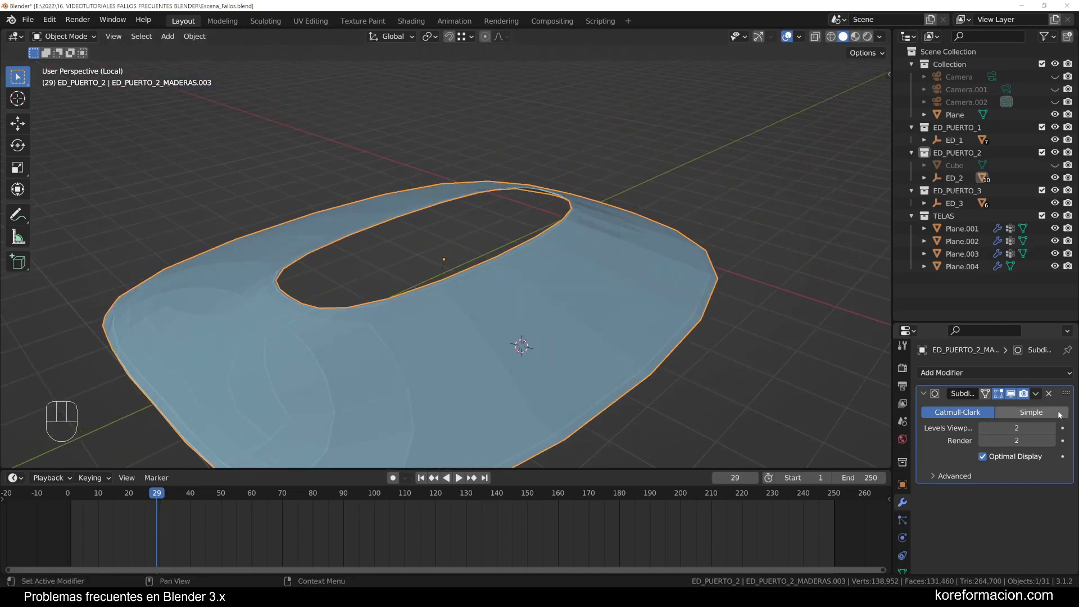
click(1056, 396)
middle_click(465, 289)
key(Tab)
middle_click(446, 302)
middle_click(471, 280)
key(ctrl+r)
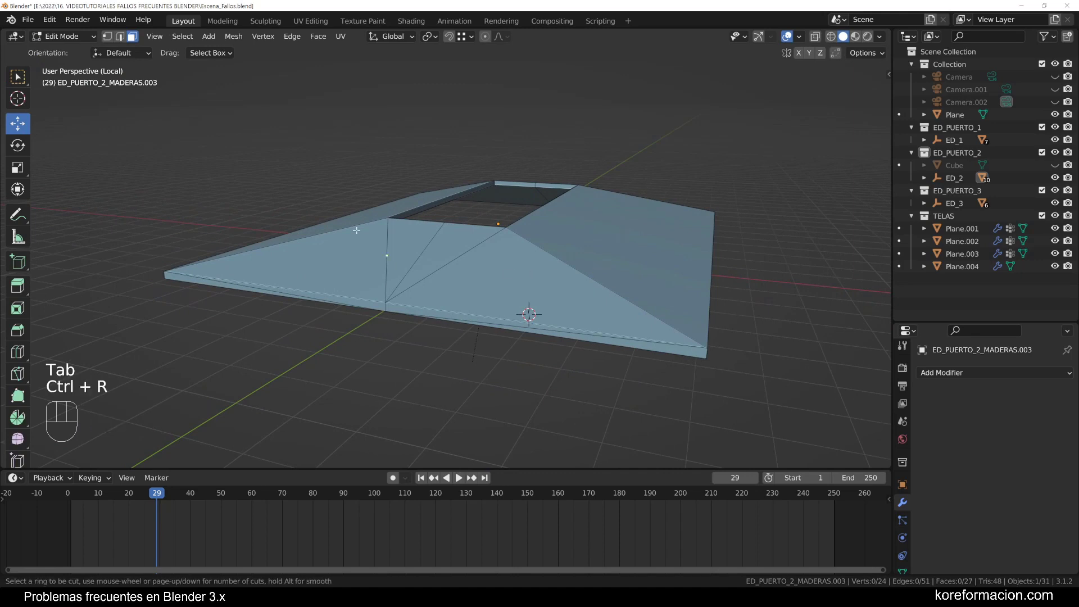
Switch to vertex select and try a Subdivision Surface modifier on the roof cap, then discard it again
middle_click(606, 271)
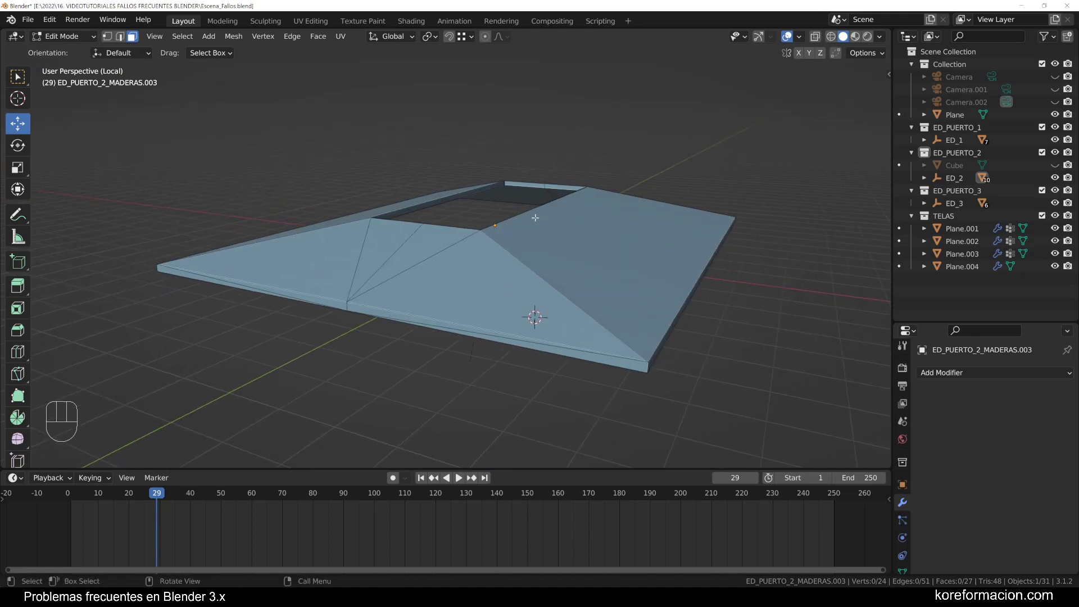
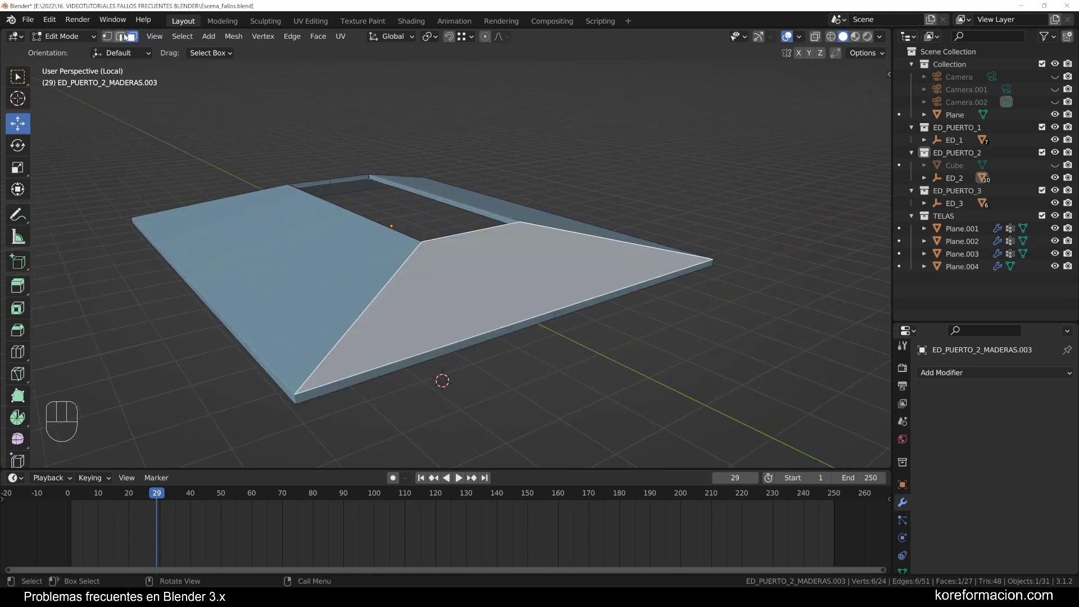
click(114, 34)
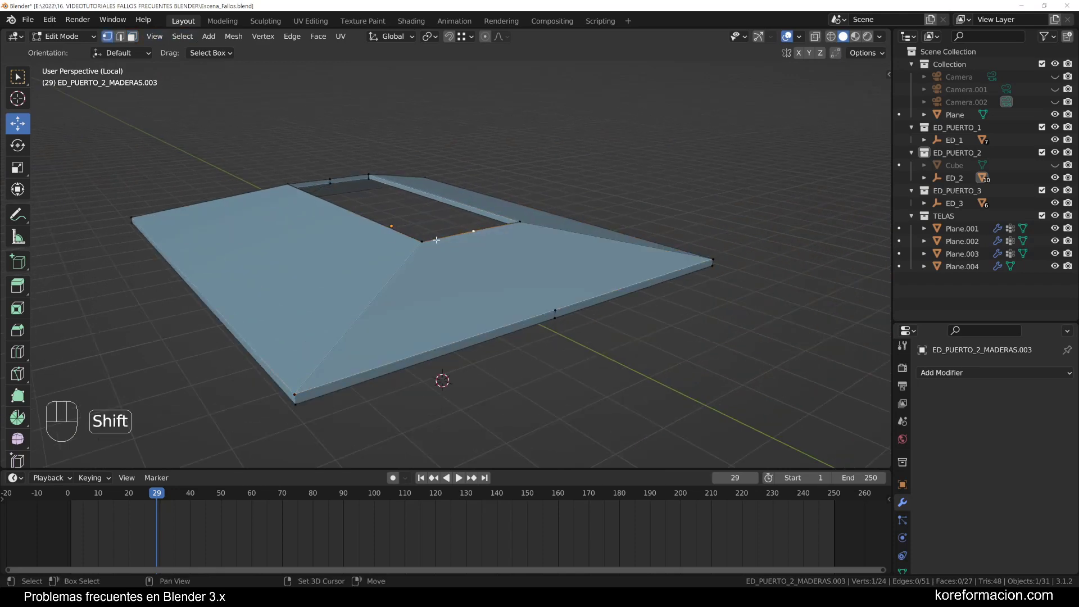
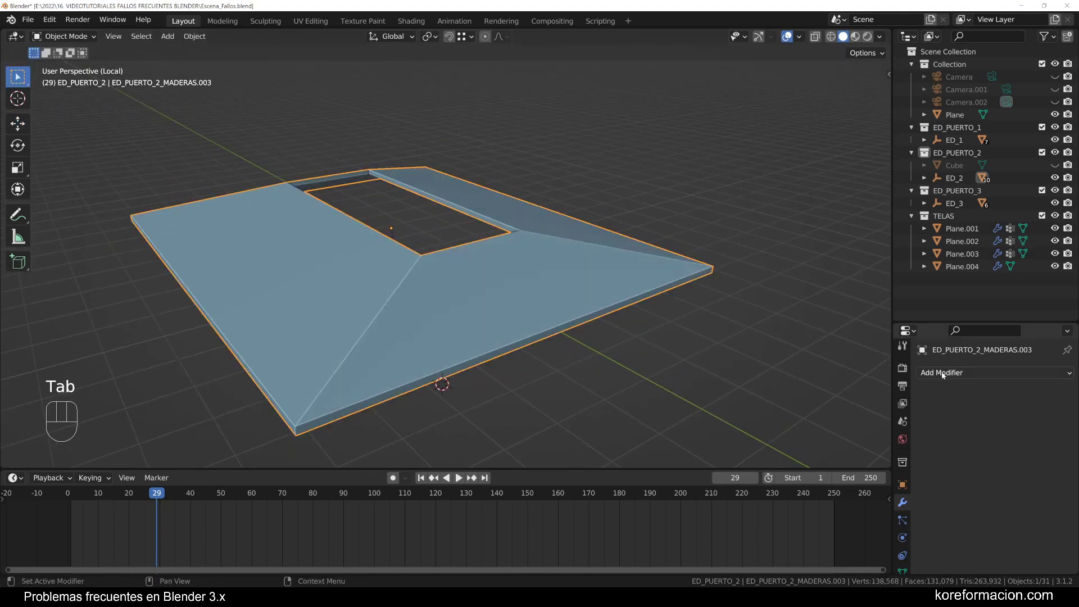
drag(945, 372, 840, 304)
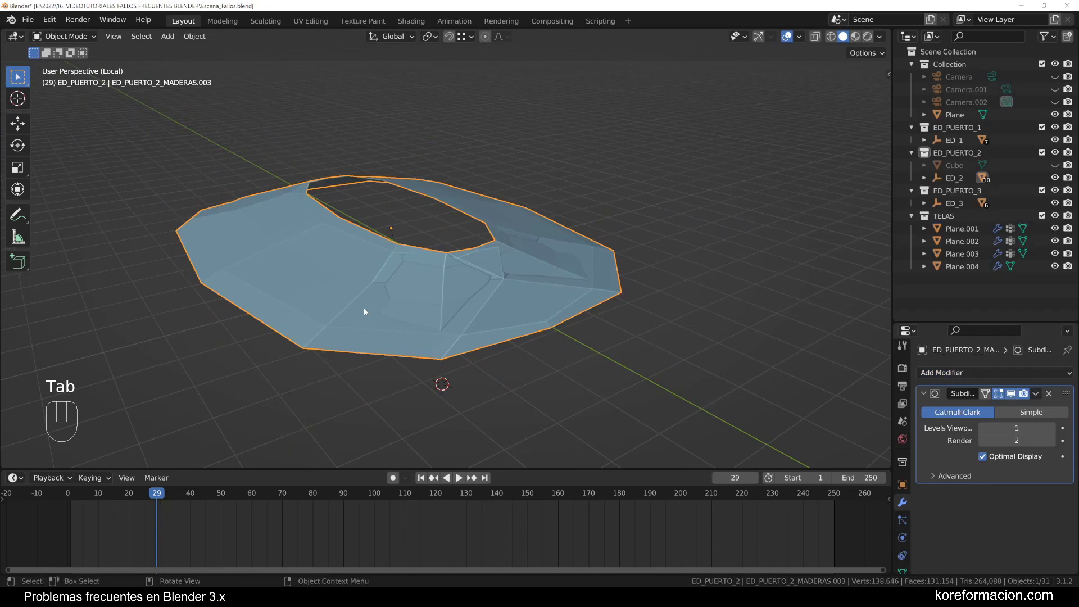
key(Tab)
key(Tab)
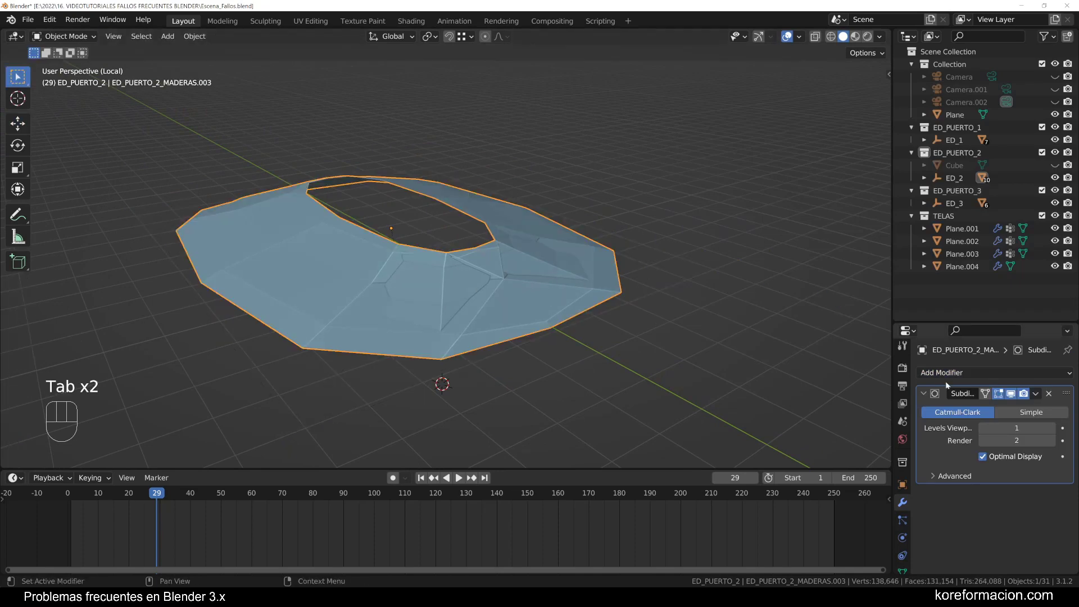
drag(1055, 396, 490, 276)
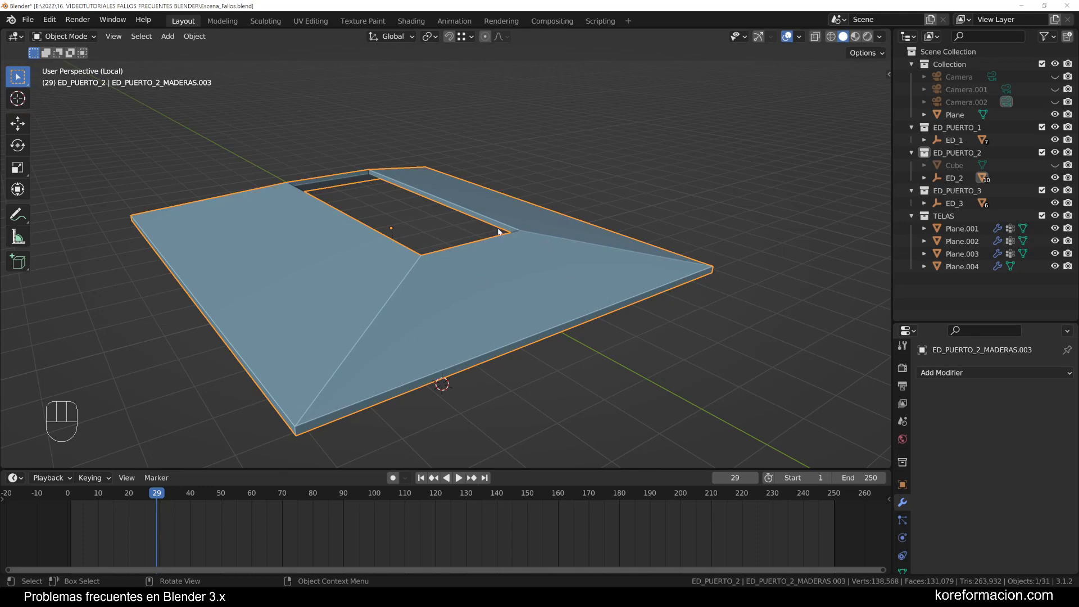
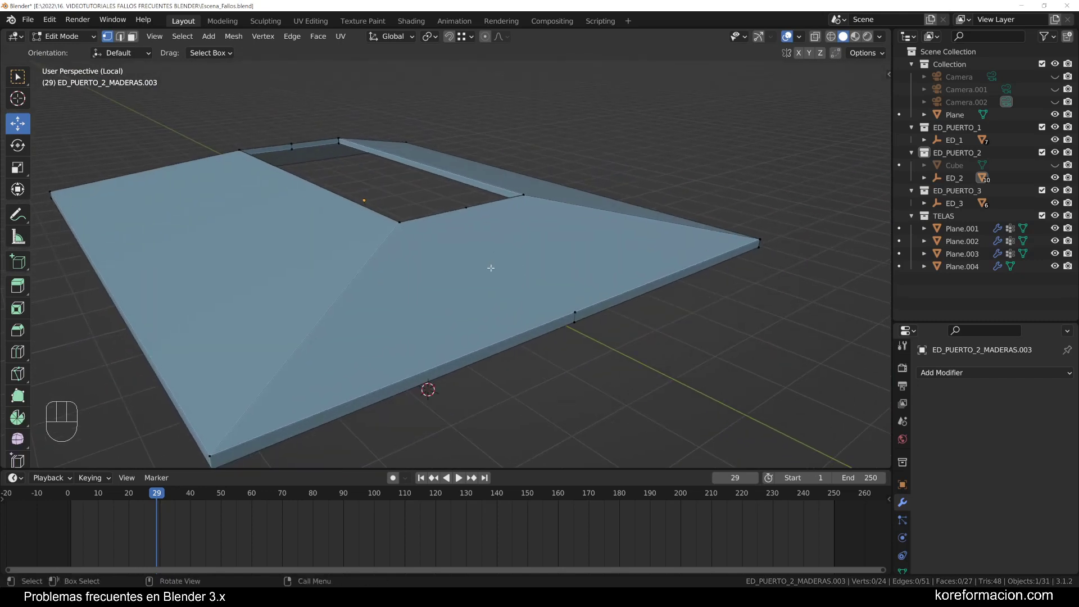
Knife-cut a supporting edge across the sloped side and preview another loop cut
key(k)
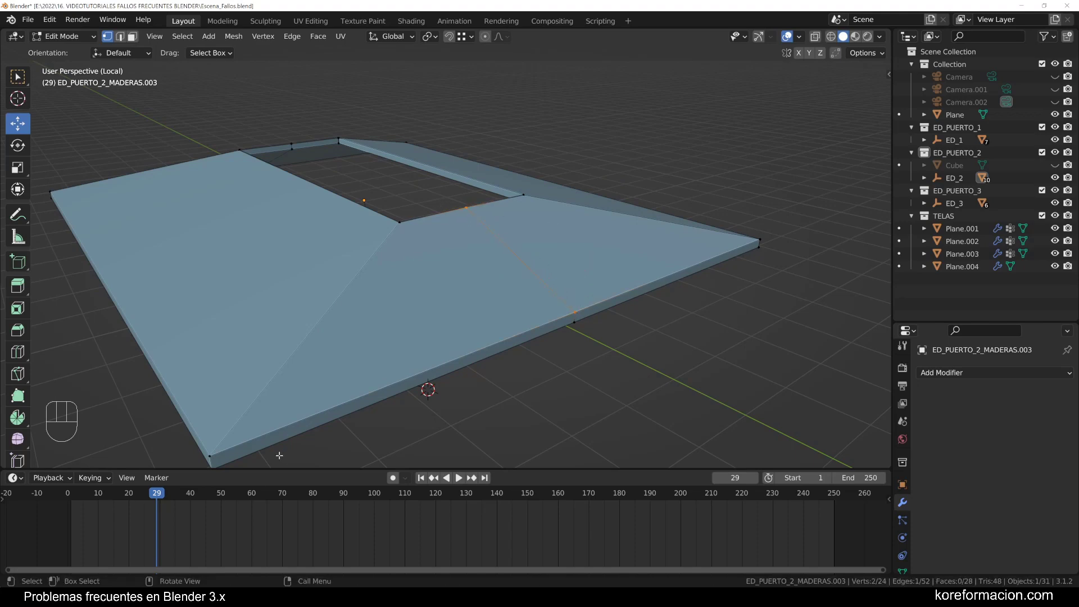
key(a)
key(a)
key(ctrl+r)
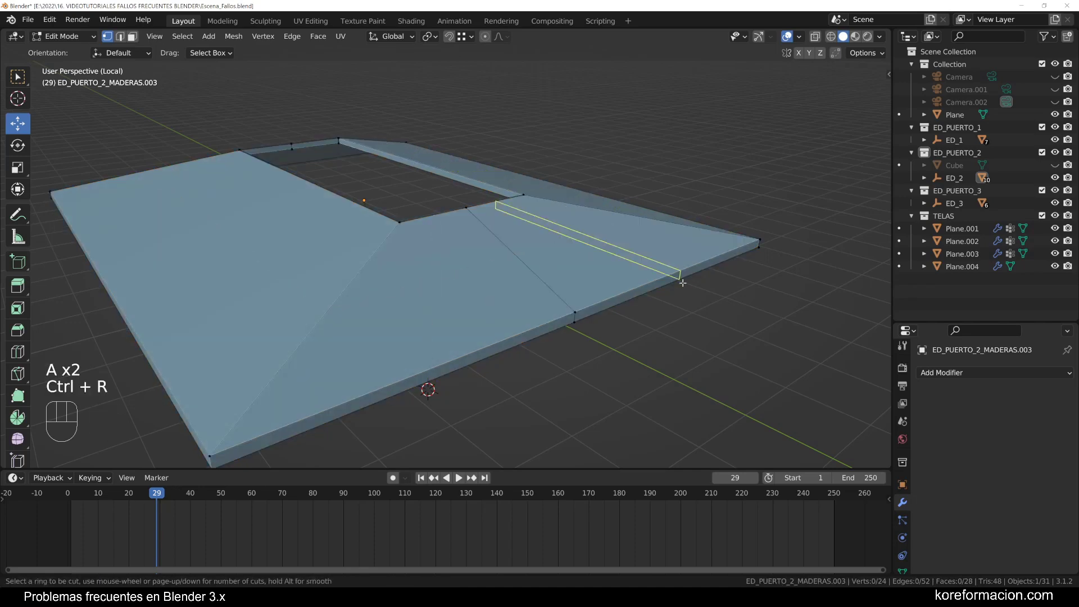
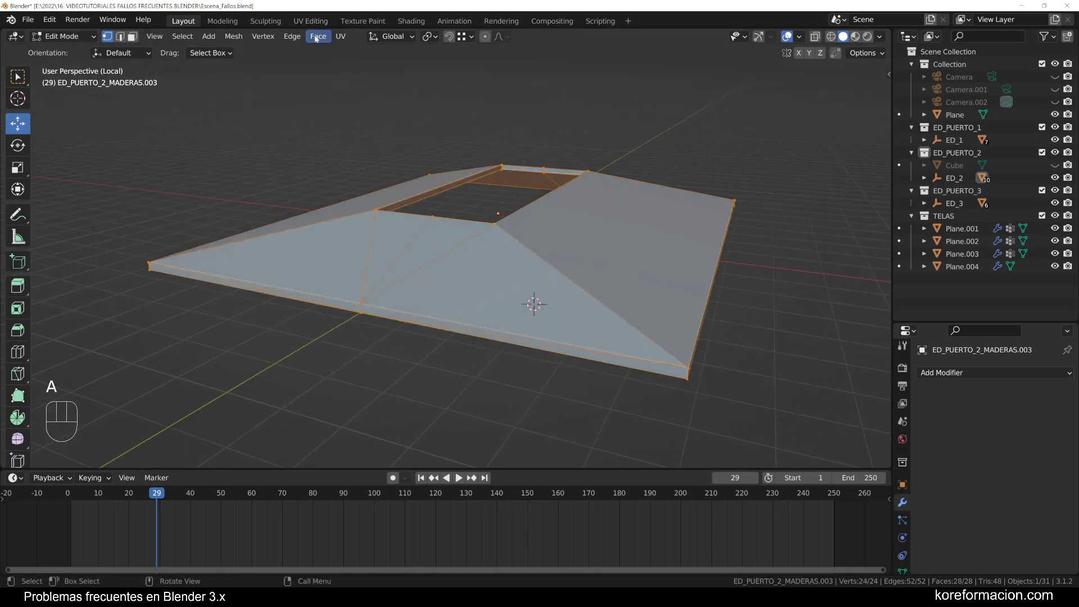
Toggle selection of the frame's geometry and preview a loop cut along its edge rings
drag(319, 37, 372, 129)
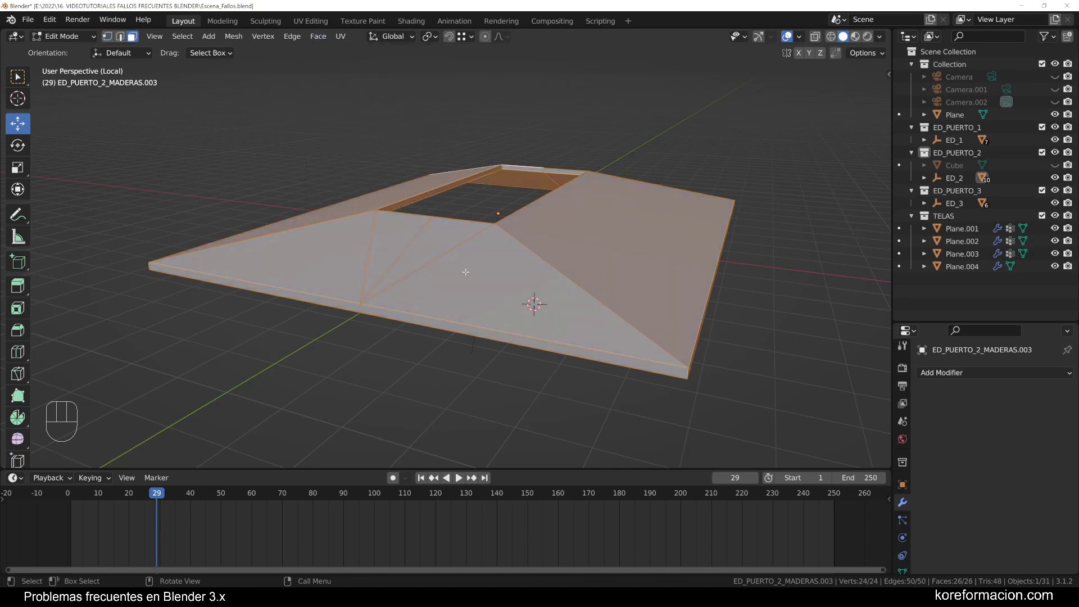
key(a)
key(a)
key(a)
key(a)
key(a)
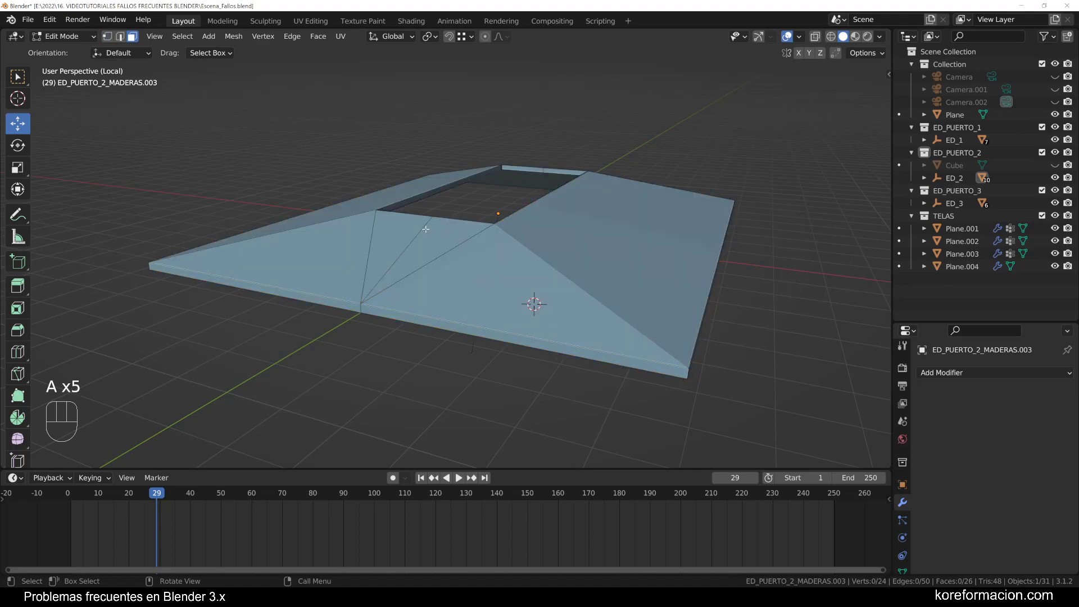
key(ctrl+r)
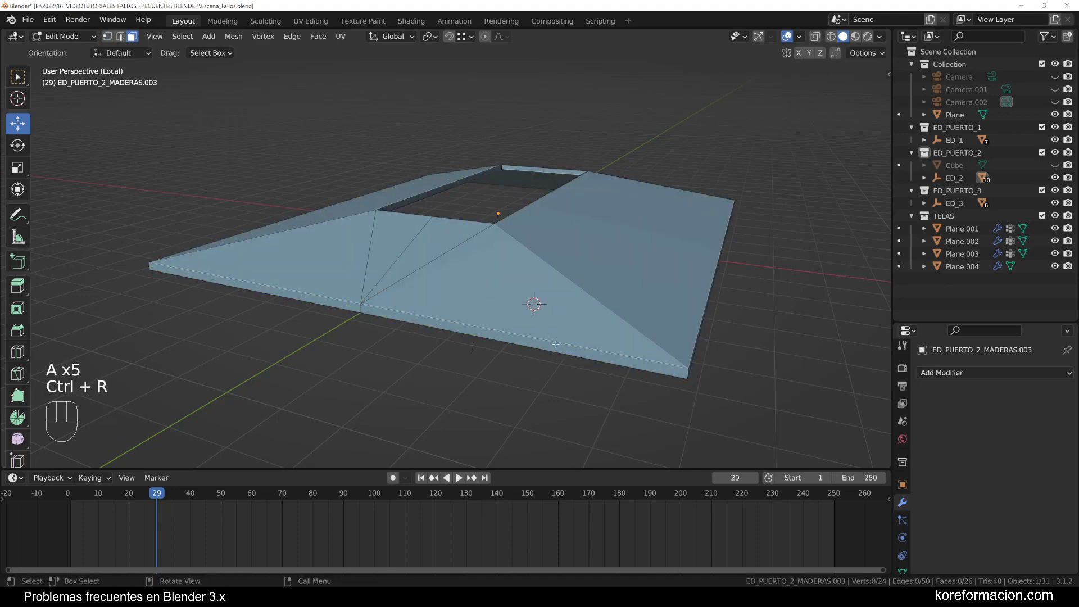
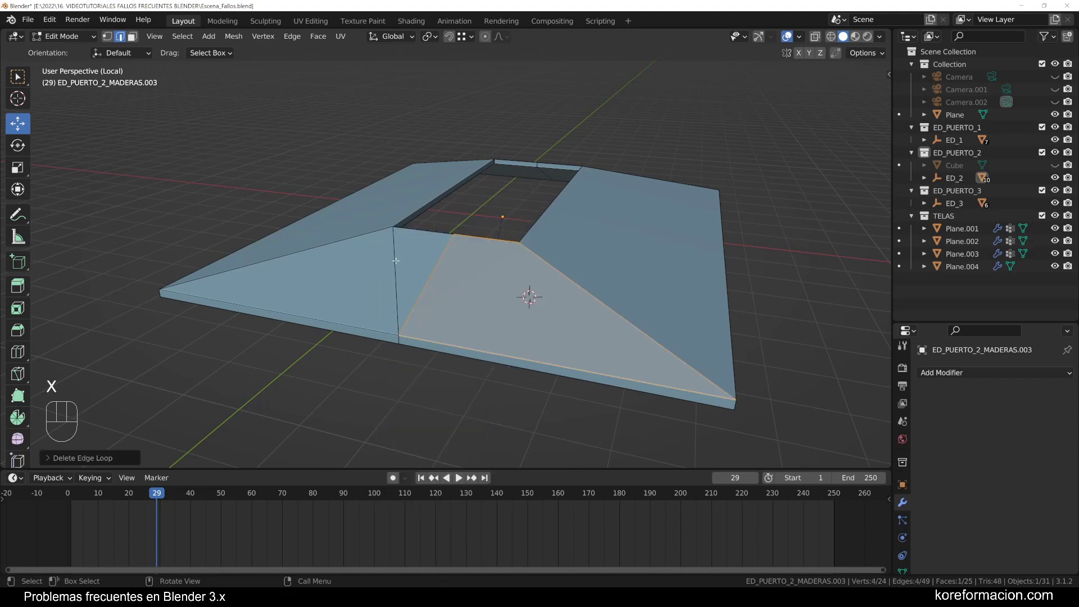
Remove the knife-cut faces, check the frame in face select, and return it to Object Mode
key(x)
key(a)
key(a)
key(ctrl+r)
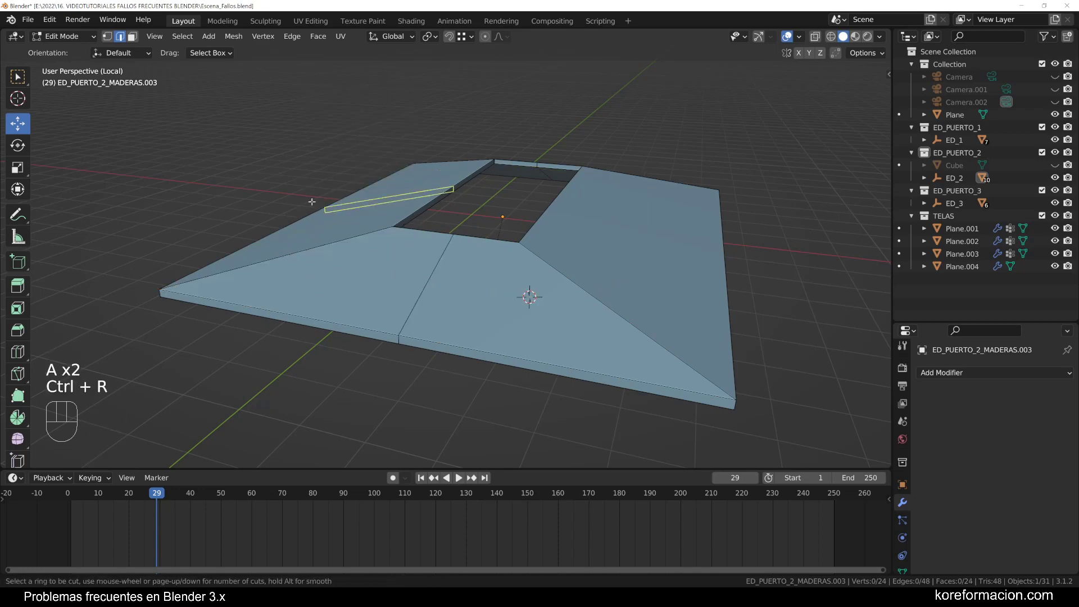
middle_click(450, 477)
middle_click(450, 476)
key(Tab)
drag(722, 251, 687, 265)
middle_click(688, 266)
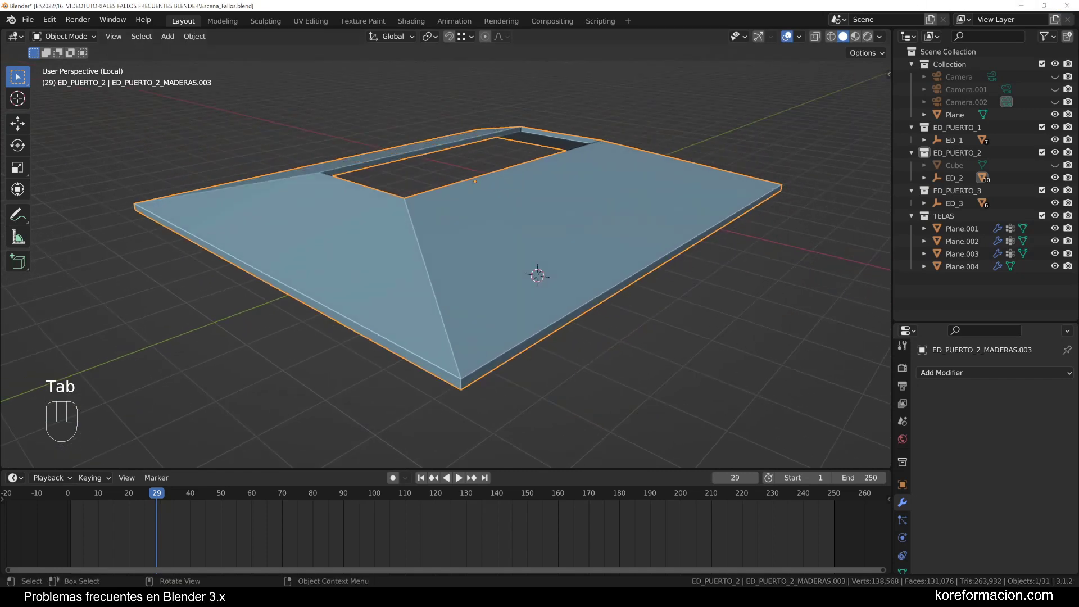
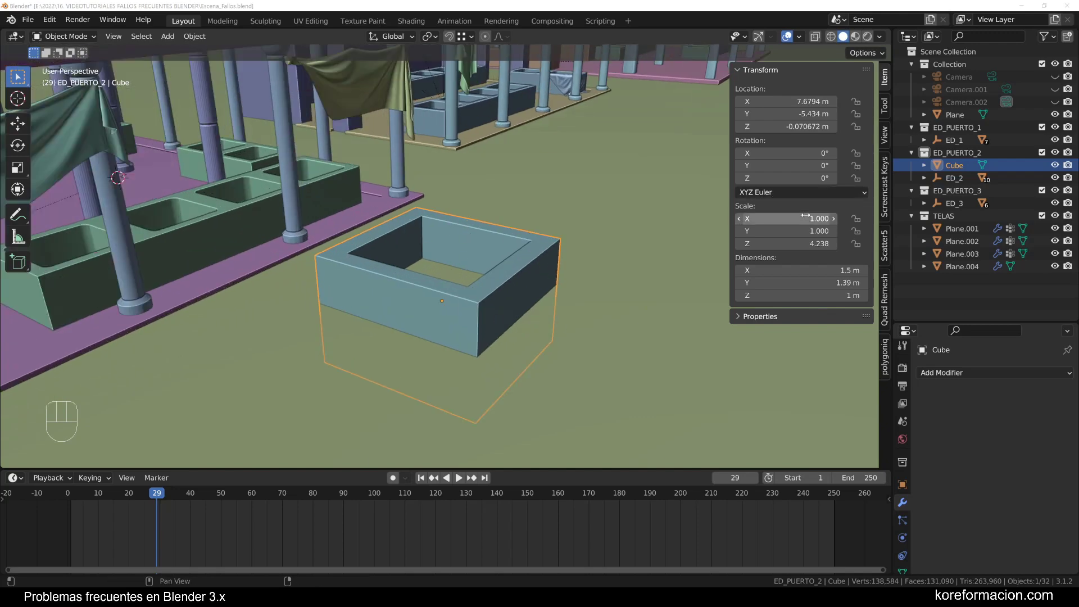
Bevel the square basin's inner rim edges in Edit Mode, undoing the first attempt
middle_click(434, 225)
drag(477, 224, 434, 228)
drag(442, 231, 493, 190)
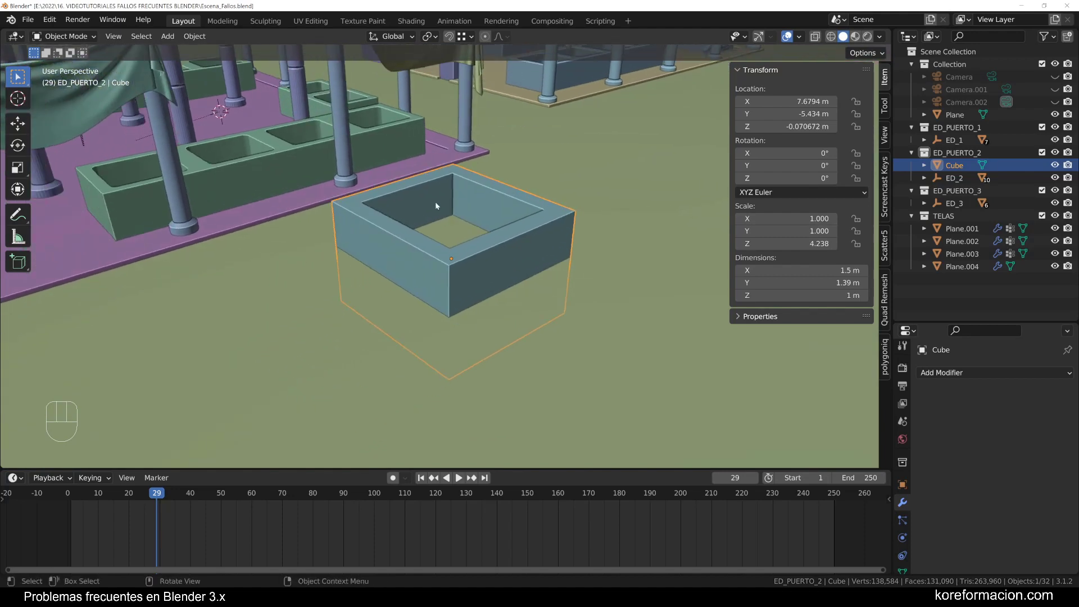
middle_click(493, 217)
middle_click(492, 224)
key(Tab)
middle_click(498, 210)
click(501, 288)
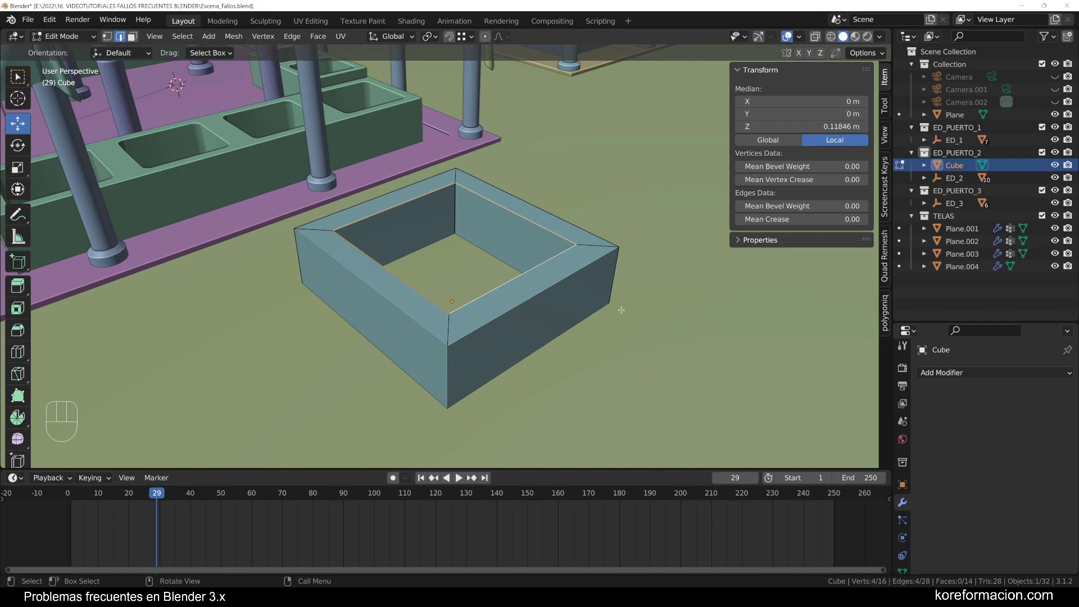
key(ctrl+b)
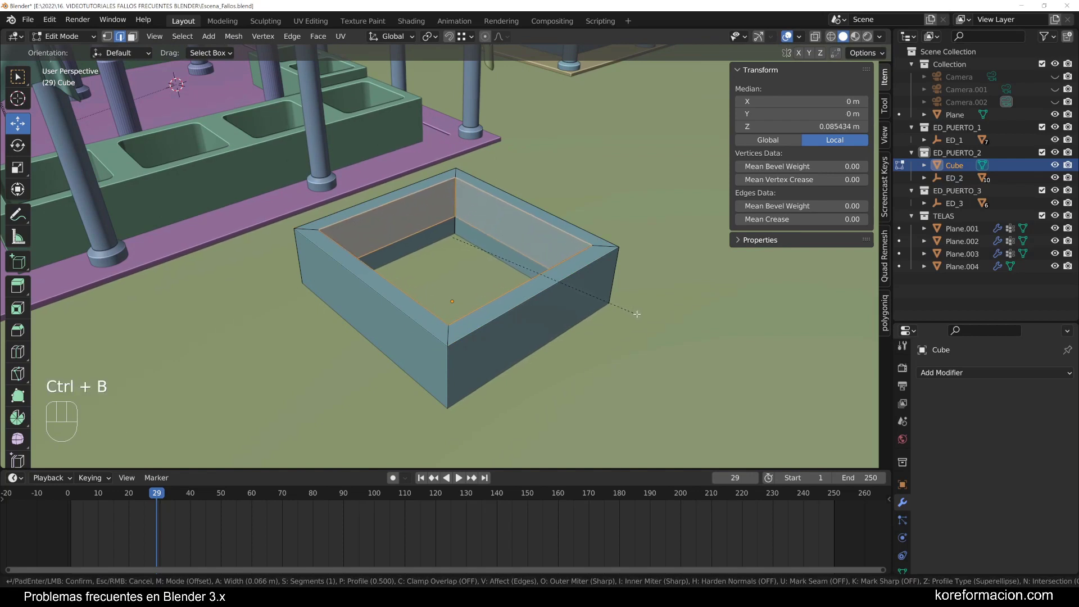
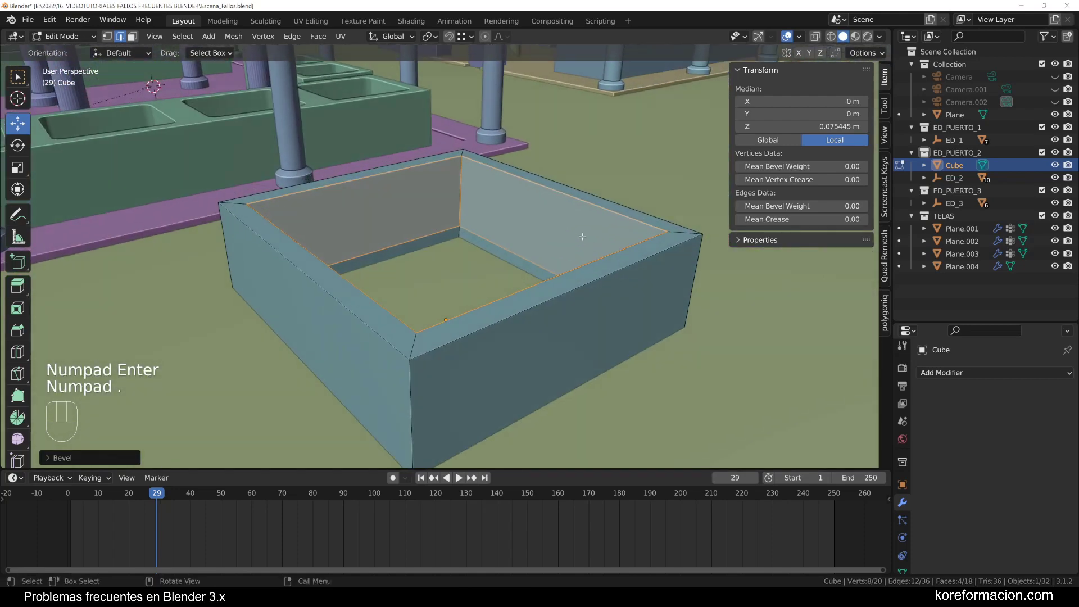
key(ctrl+z)
Apply the basin's scale in Object Mode so it reads 1 on every axis
key(Tab)
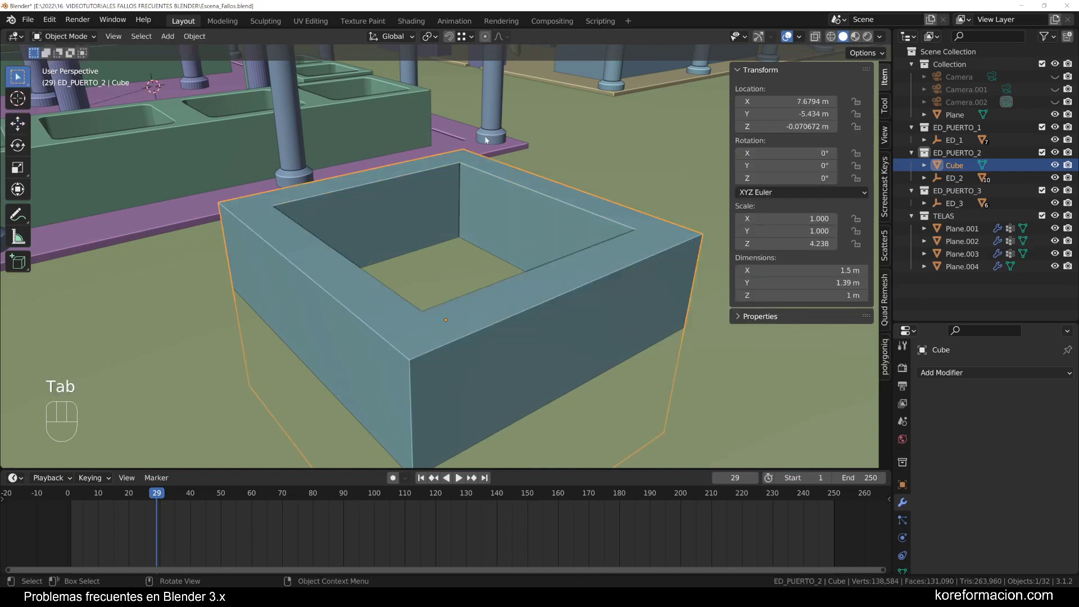
key(ctrl+a)
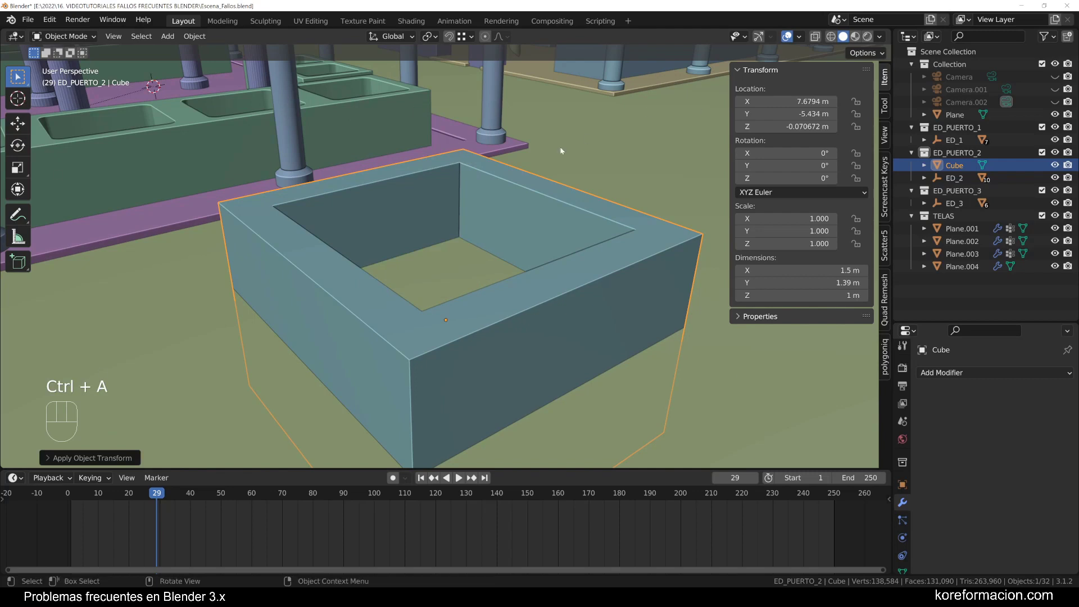
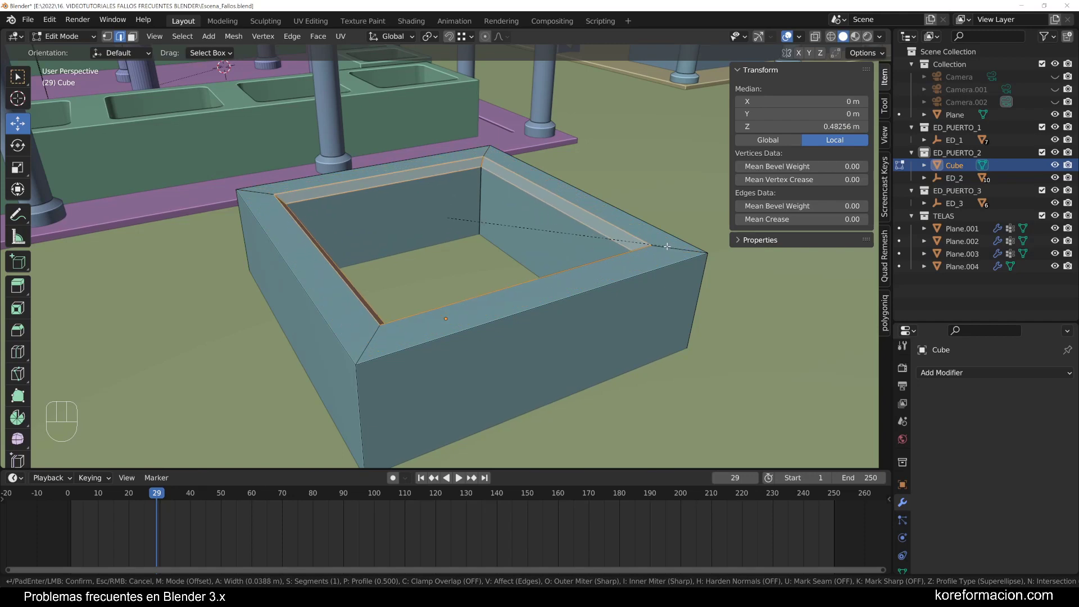
Confirm the bevel on the basin's outer rim edges and return to Object Mode
click(674, 249)
key(a)
key(Tab)
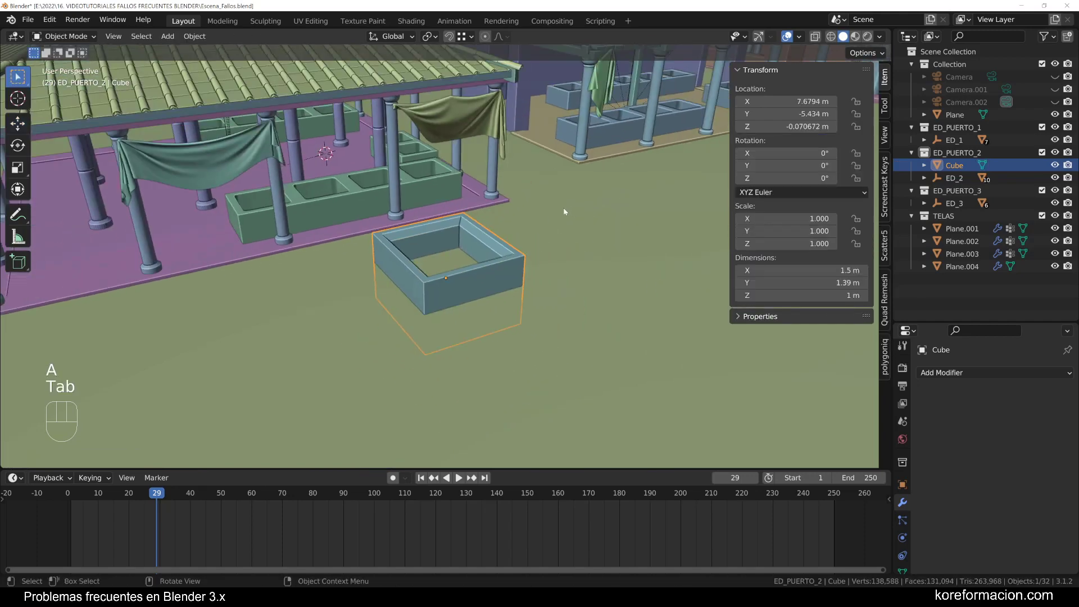
Pull the view back over the harbor and select all 32 objects in the scene
drag(461, 233, 497, 278)
middle_click(502, 276)
middle_click(551, 236)
key(n)
middle_click(618, 239)
middle_click(610, 246)
middle_click(630, 233)
key(a)
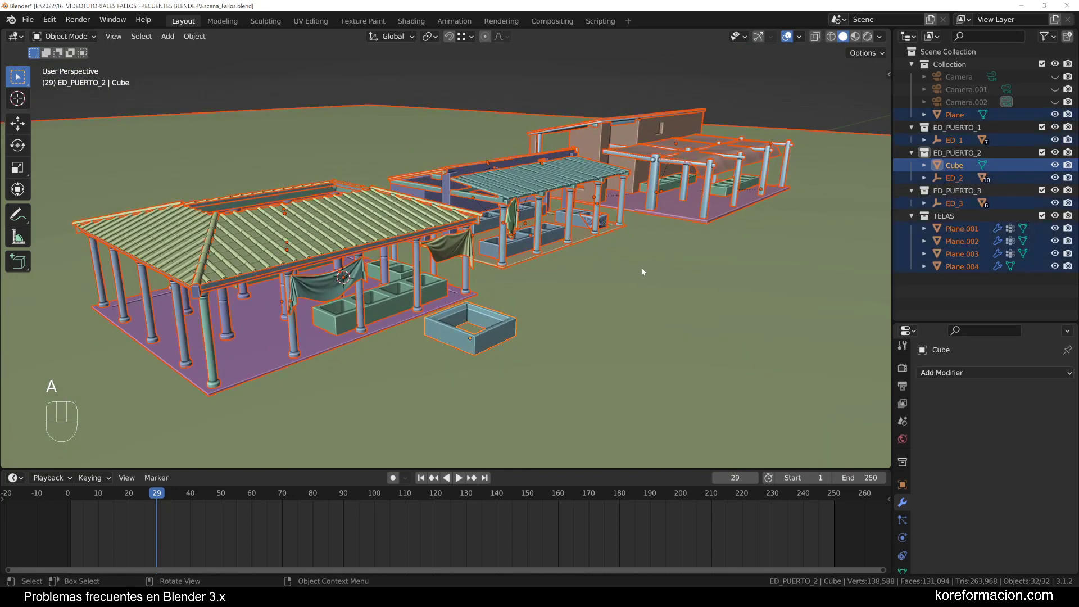
key(ctrl+a)
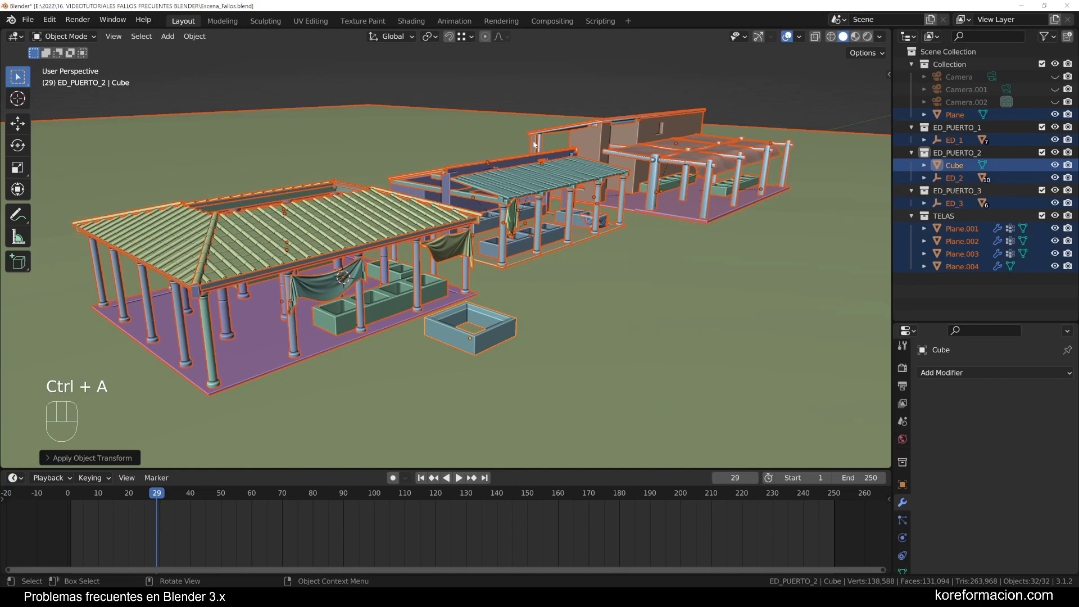
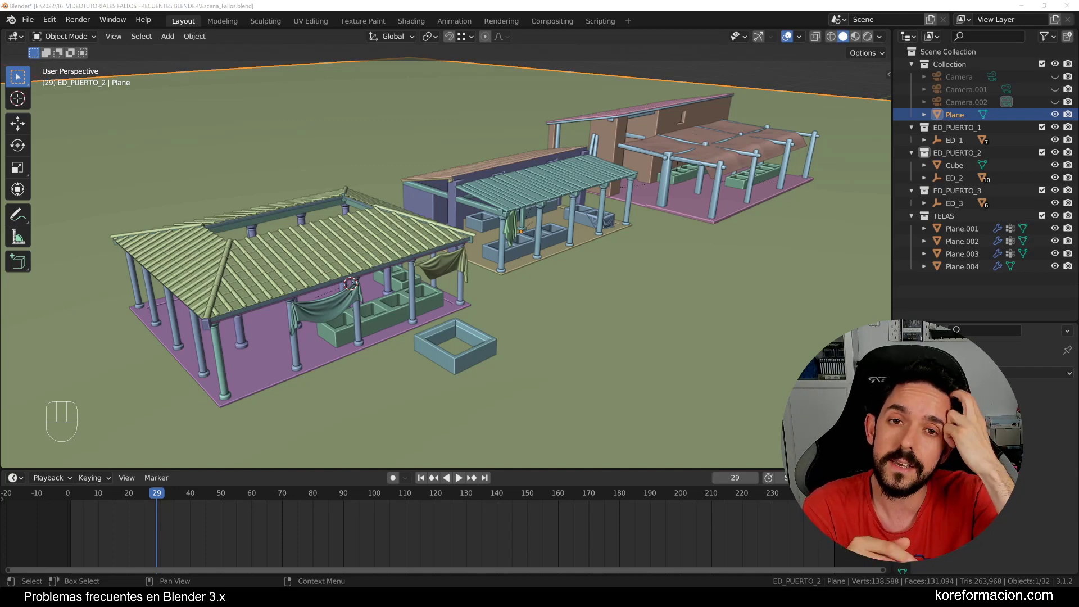
Enable the Face Orientation overlay so the harbor shows blue fronts and red backs
drag(601, 147, 594, 147)
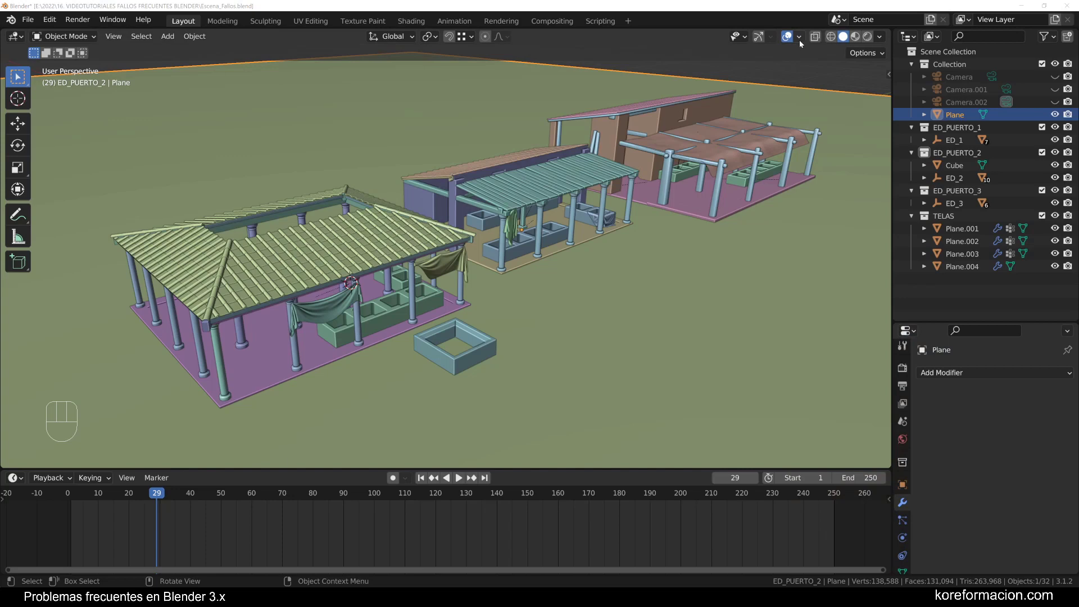
drag(804, 39, 370, 273)
drag(462, 298, 462, 297)
middle_click(631, 252)
middle_click(624, 255)
middle_click(623, 242)
Edit all meshes together, select all geometry and recalculate normals outward
key(a)
key(Tab)
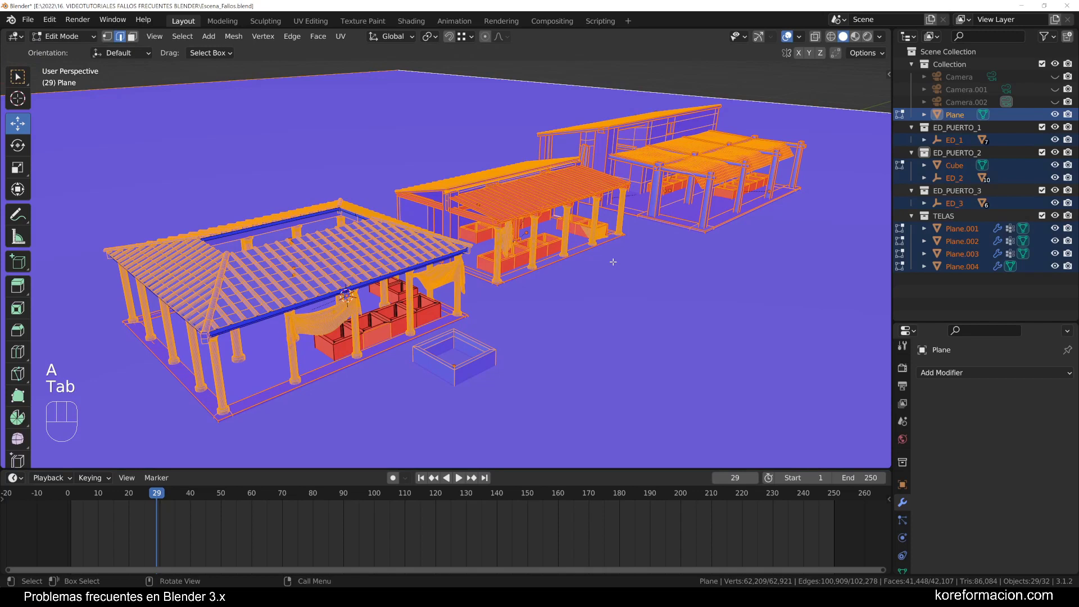
key(a)
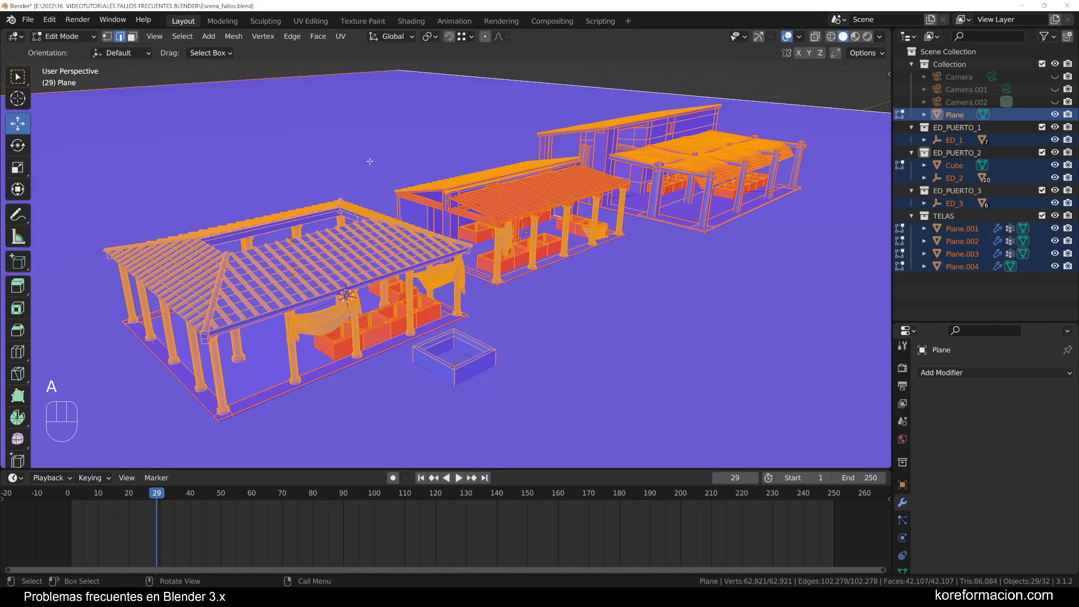
drag(246, 38, 241, 36)
drag(241, 36, 408, 256)
key(Tab)
Inspect cloth Plane.001 front and back for red faces, then select the red cloth Plane.004
drag(679, 270, 677, 266)
drag(760, 245, 749, 259)
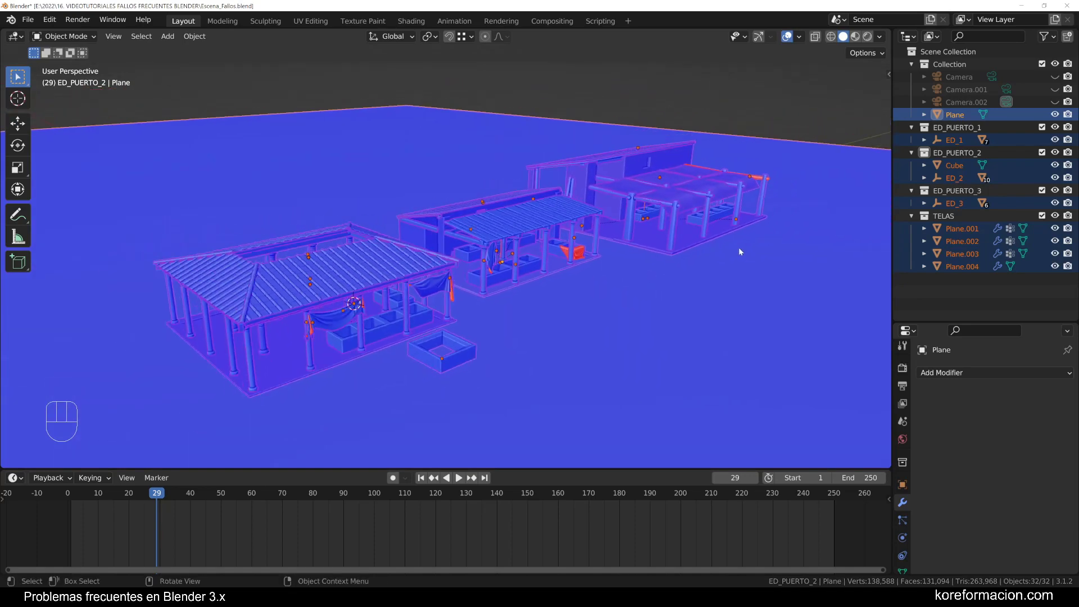
drag(484, 308, 493, 293)
click(326, 328)
key(KP_Decimal)
drag(360, 277, 354, 259)
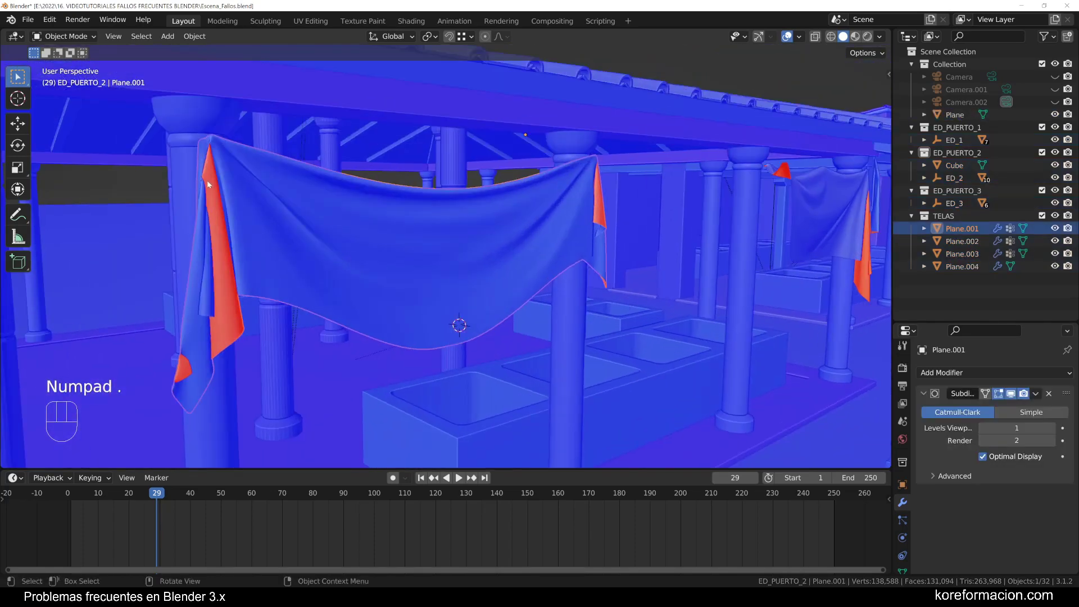
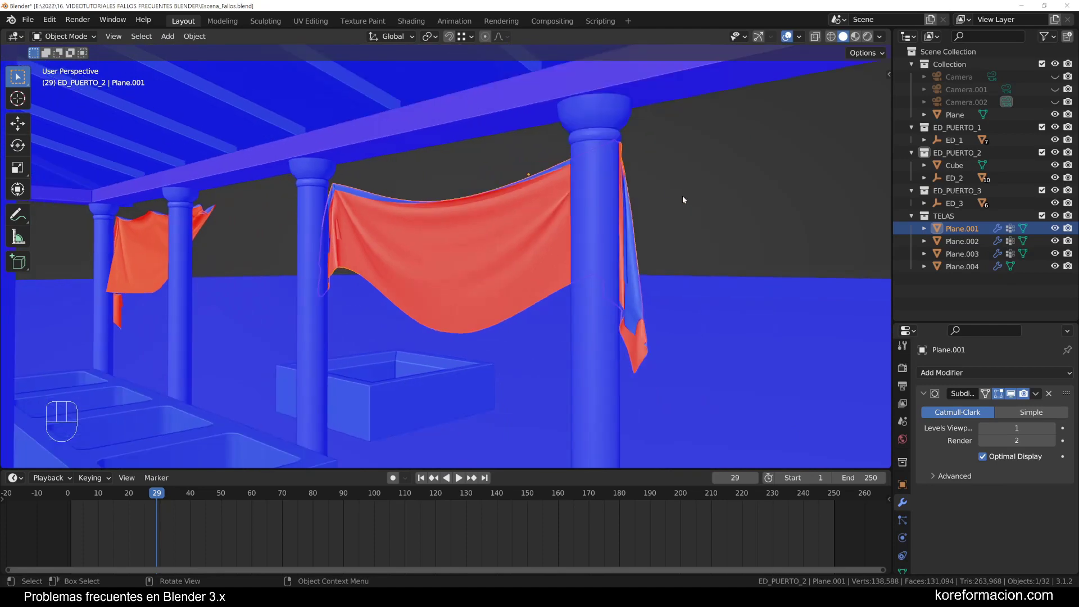
drag(691, 205, 532, 215)
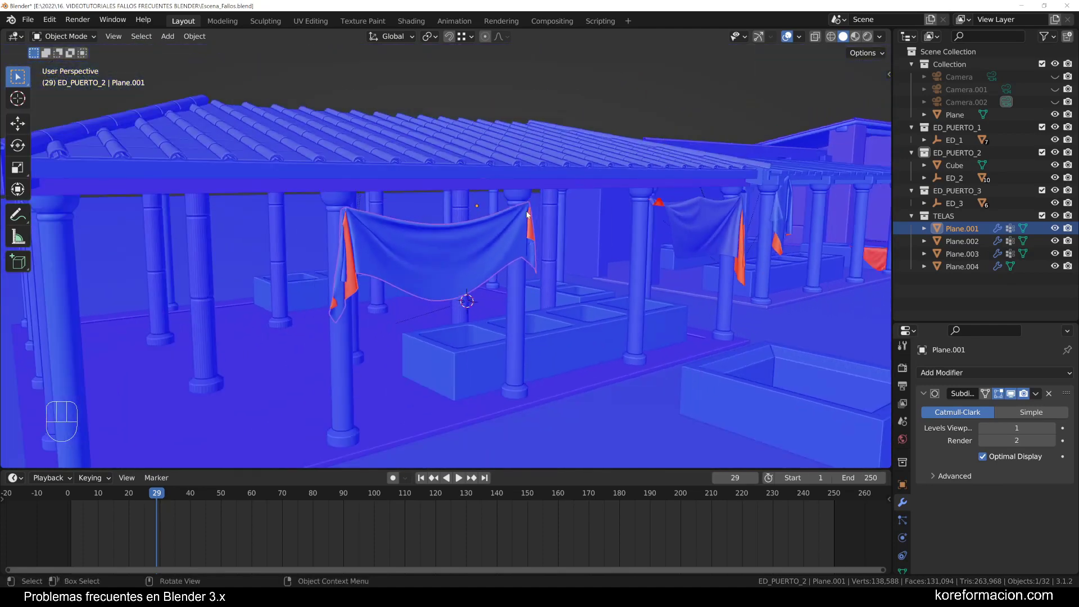
drag(590, 219, 488, 234)
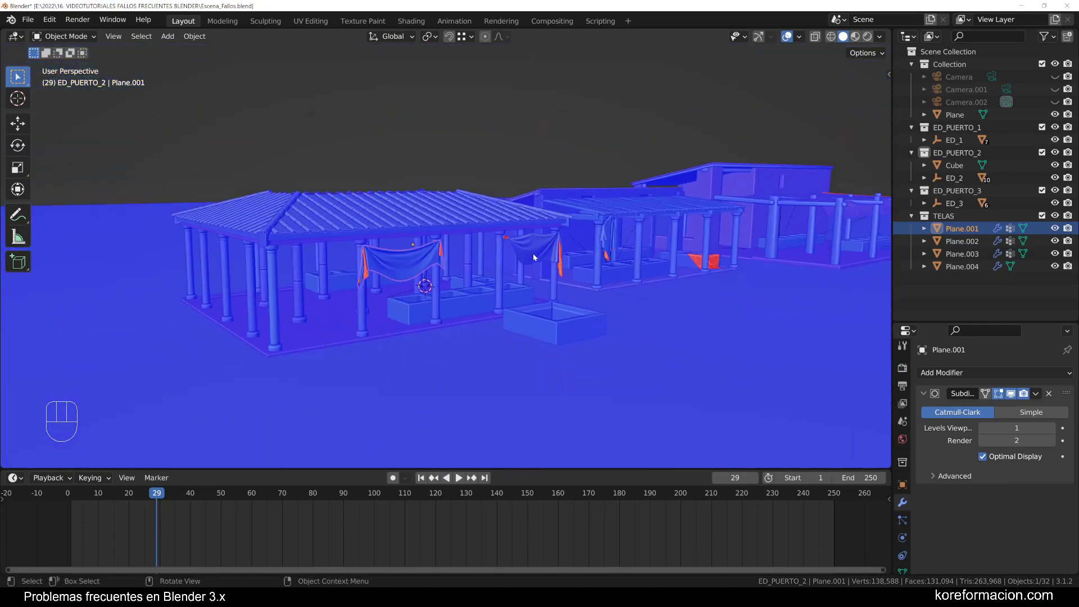
drag(687, 257, 319, 308)
click(499, 288)
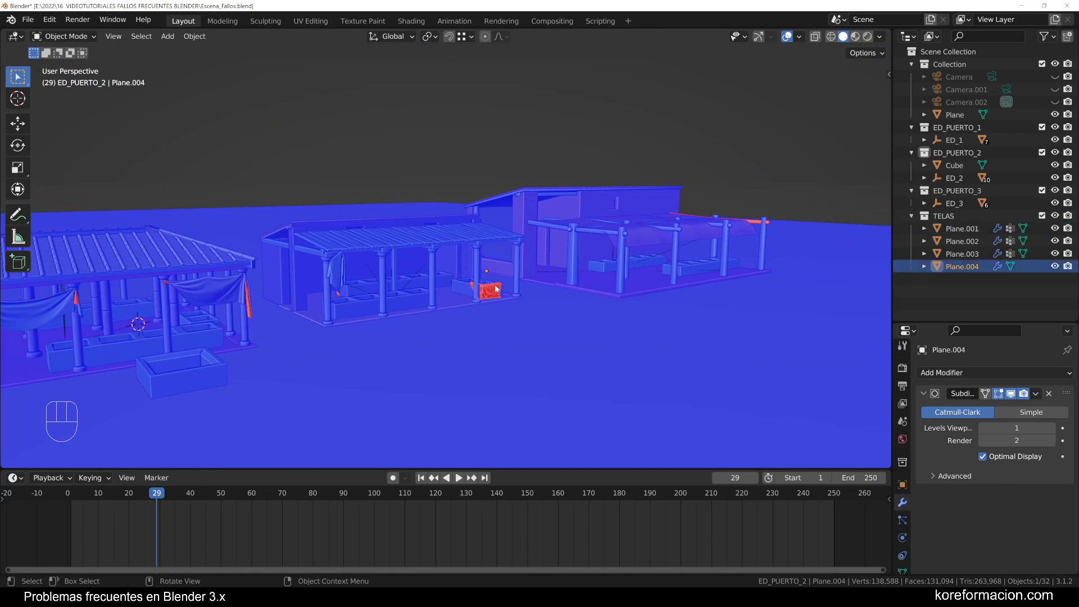
Frame cloth Plane.004 on the basin, flip all its face normals in Edit Mode, and return to Object Mode
key(KP_Decimal)
drag(572, 246, 465, 294)
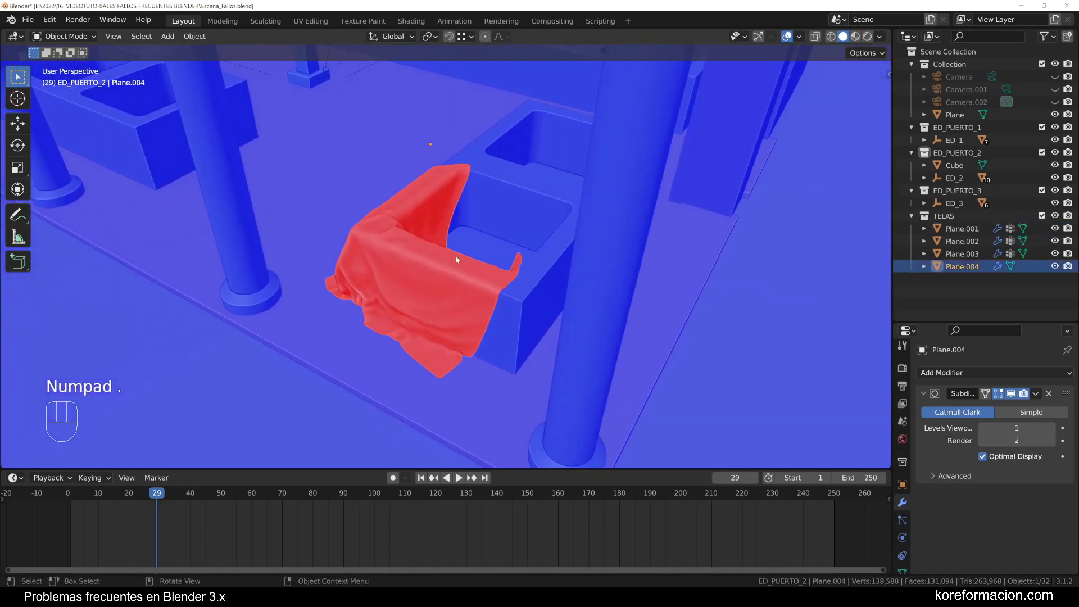
drag(546, 253, 565, 234)
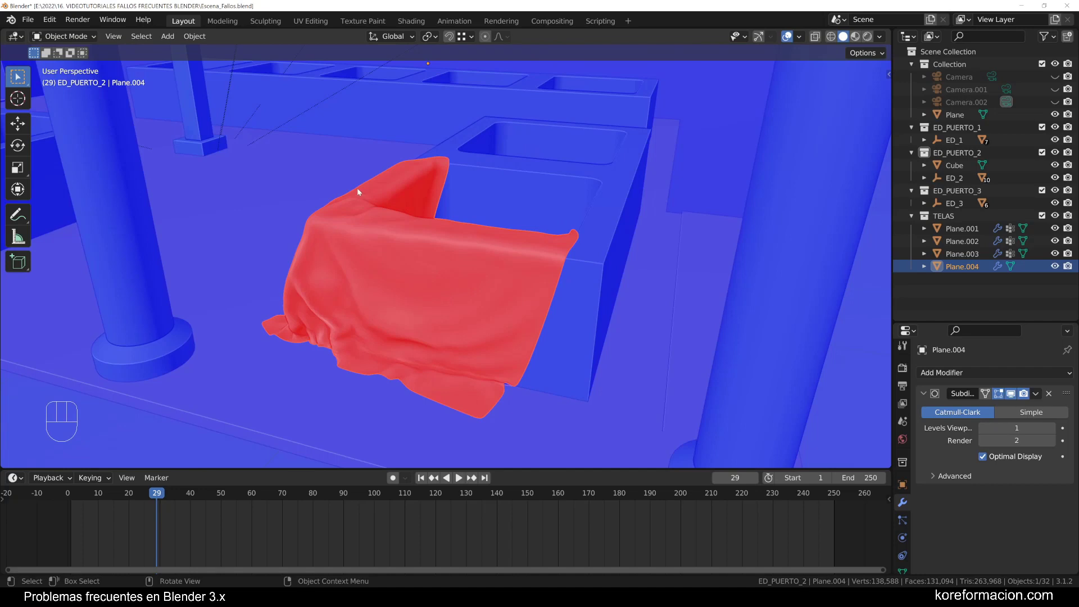
drag(487, 260, 517, 268)
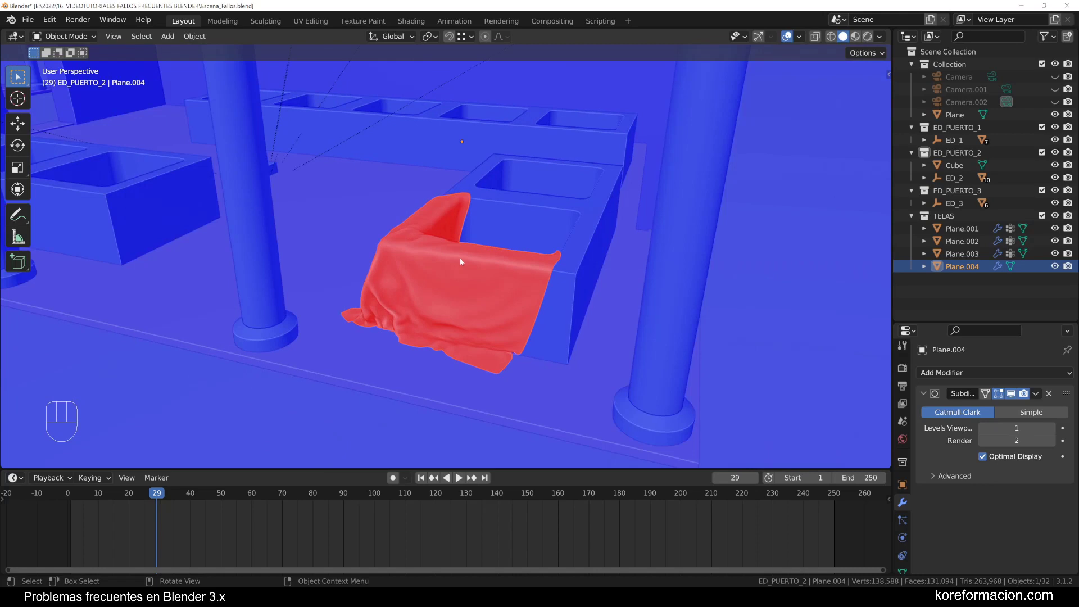
key(Tab)
key(Tab)
key(Tab)
key(a)
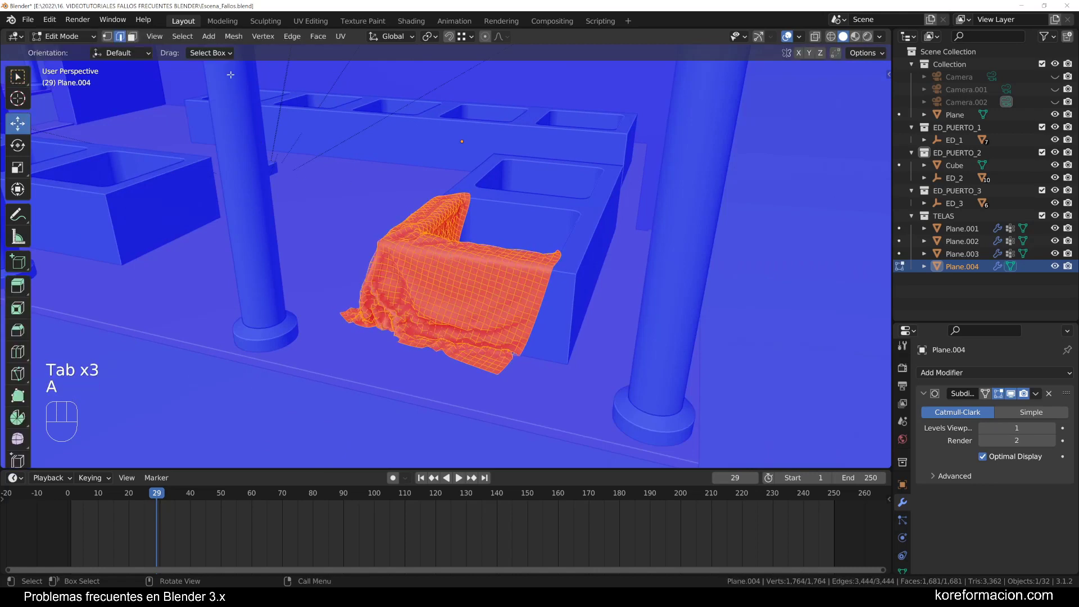
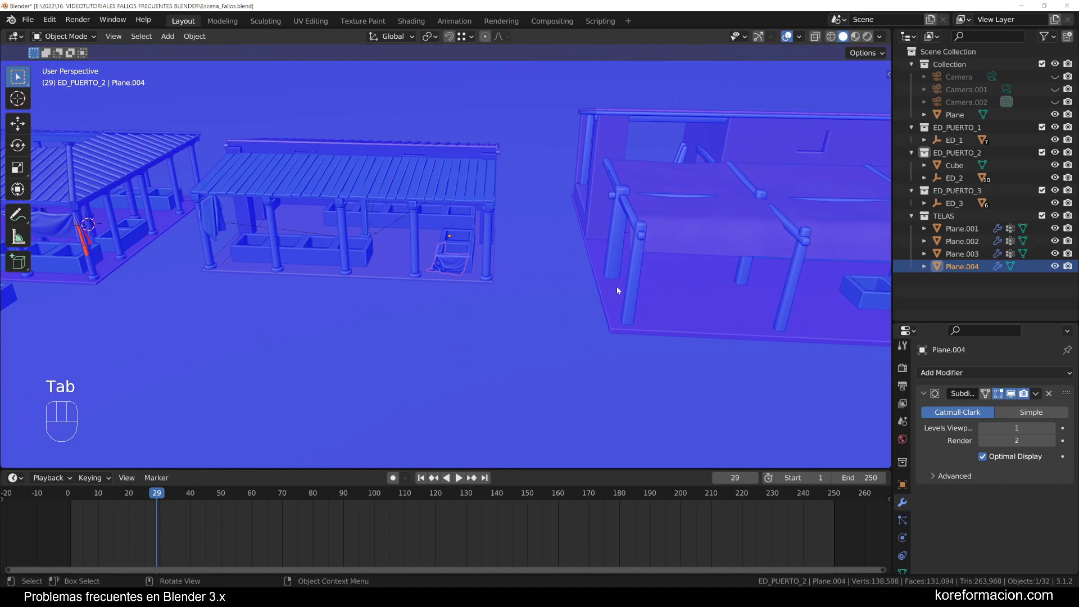
Select the third pier's red linked beam in Edit Mode, fix its normals, and deselect everything
middle_click(712, 287)
drag(683, 261, 605, 260)
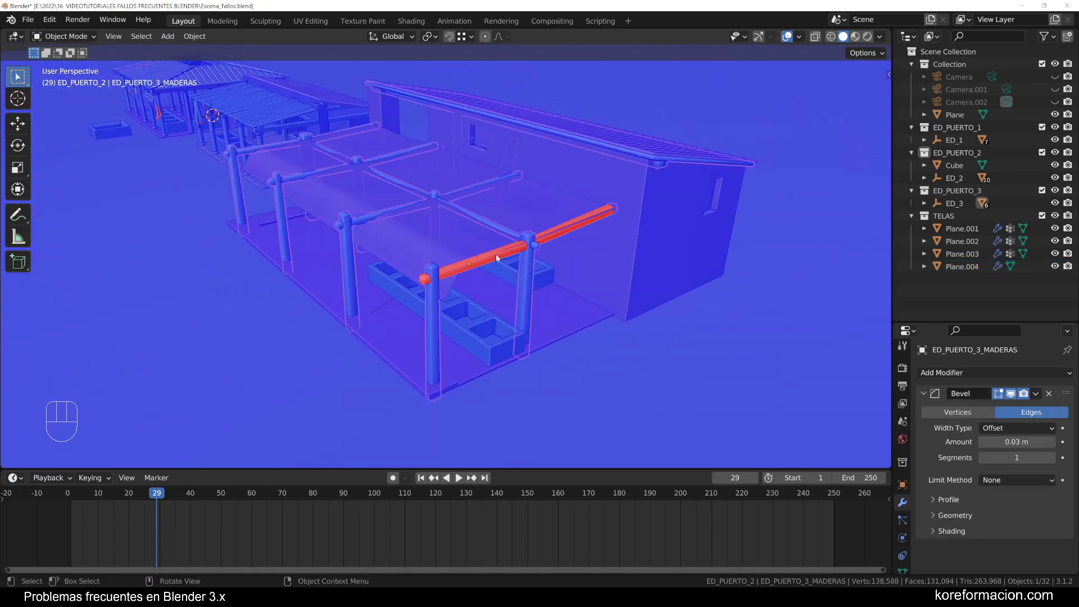
key(Tab)
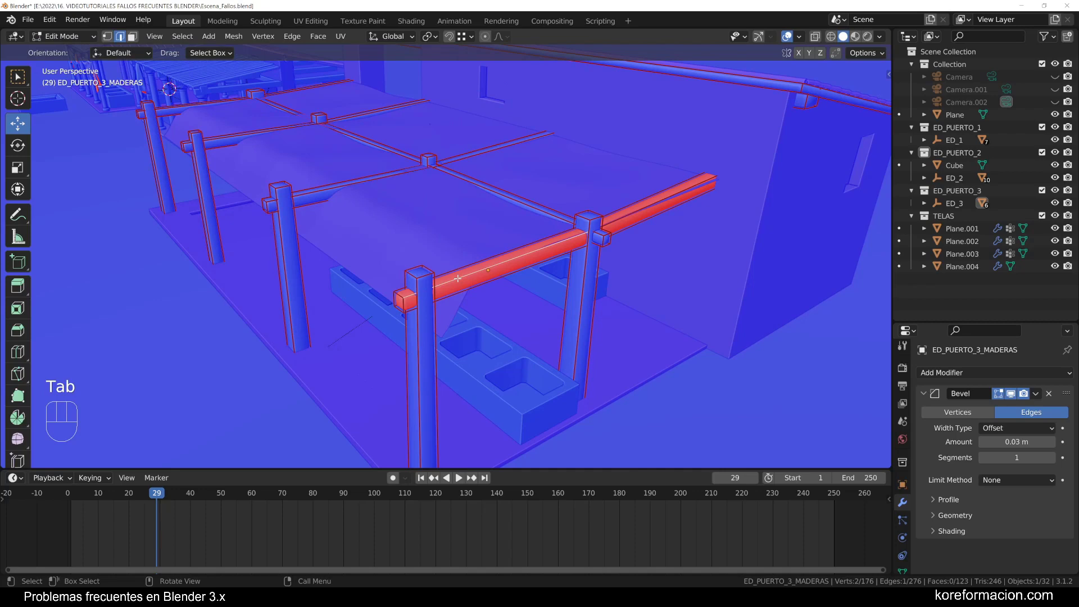
key(ctrl+l)
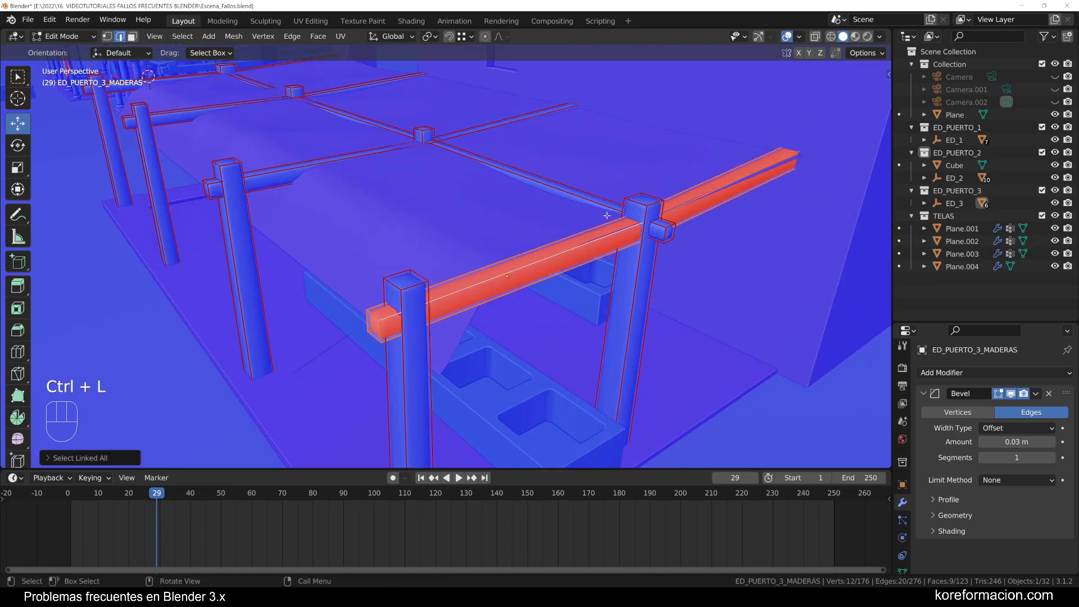
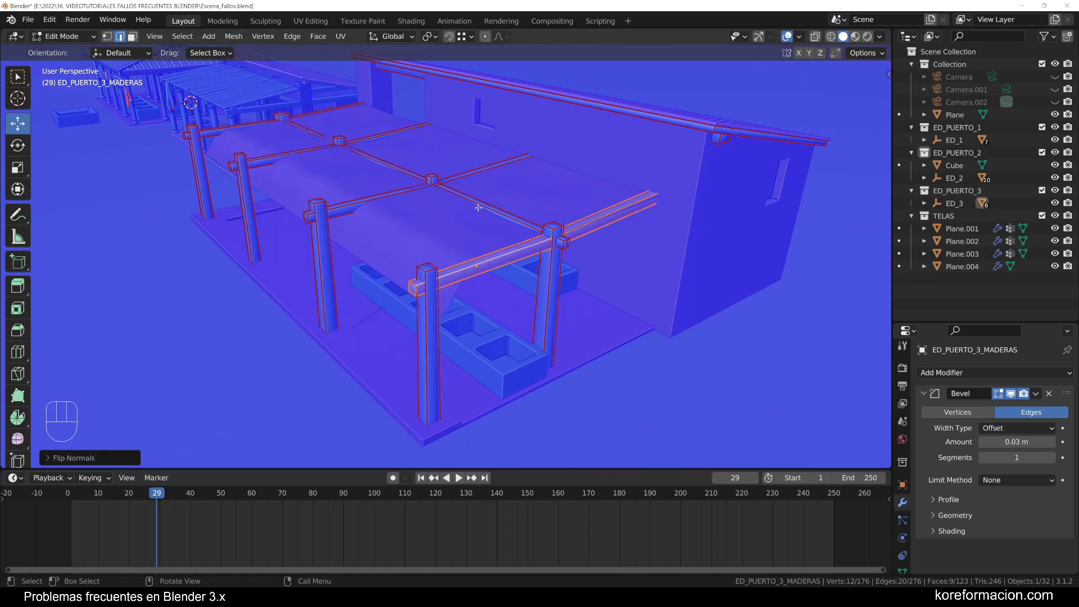
key(Tab)
key(a)
key(a)
Orbit back over the harbour to check the whole row of pier buildings reads blue
drag(313, 228, 322, 228)
drag(172, 267, 427, 255)
middle_click(427, 252)
drag(494, 263, 420, 278)
drag(424, 280, 429, 292)
drag(454, 274, 475, 254)
drag(474, 251, 496, 242)
middle_click(497, 243)
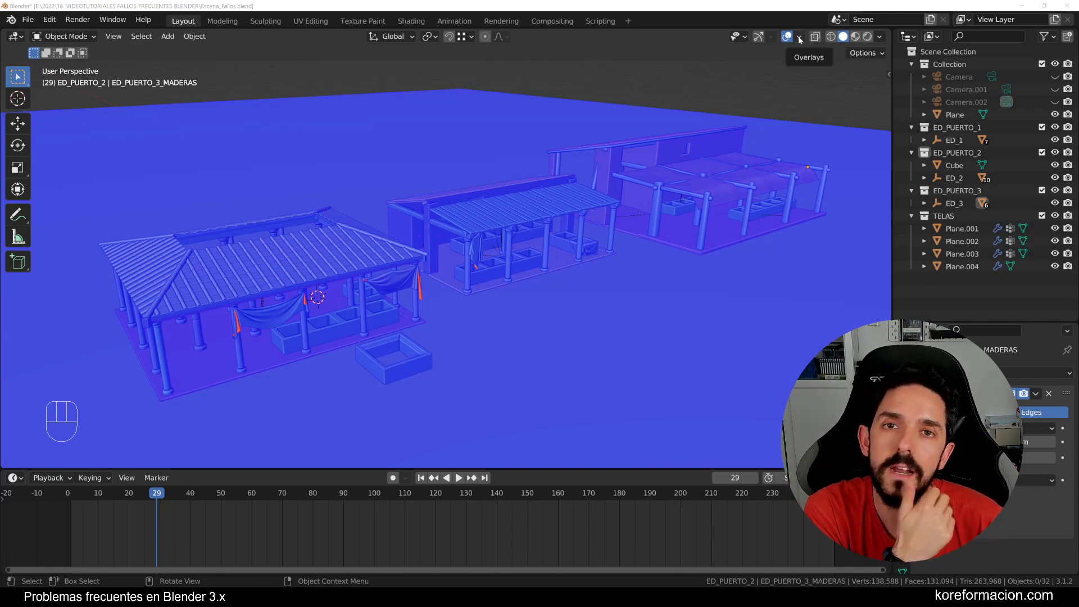
Turn off Face Orientation and move the view toward the second pier building
drag(803, 39, 646, 291)
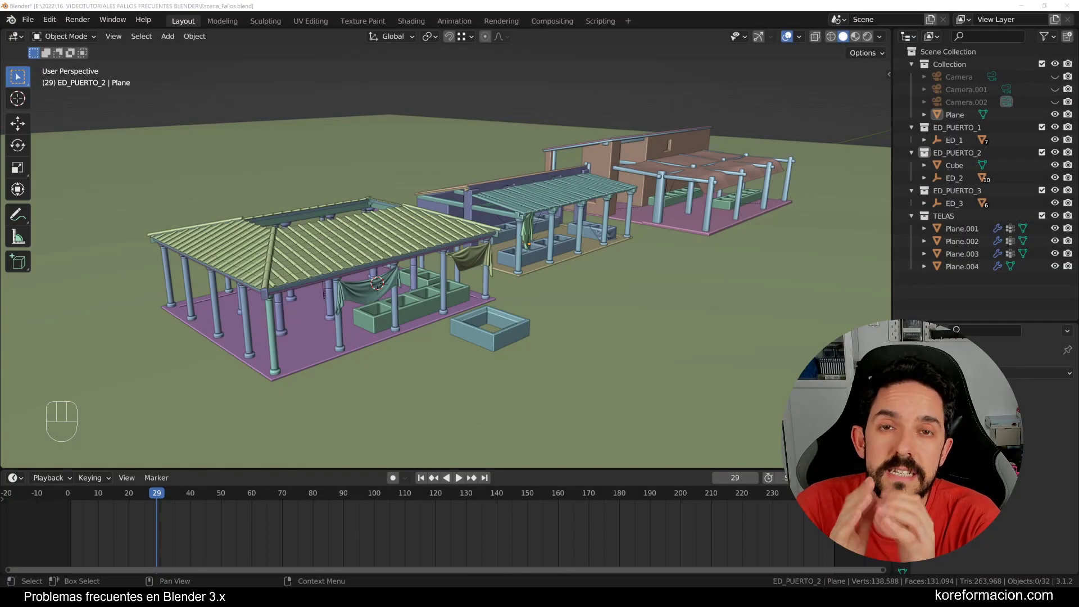
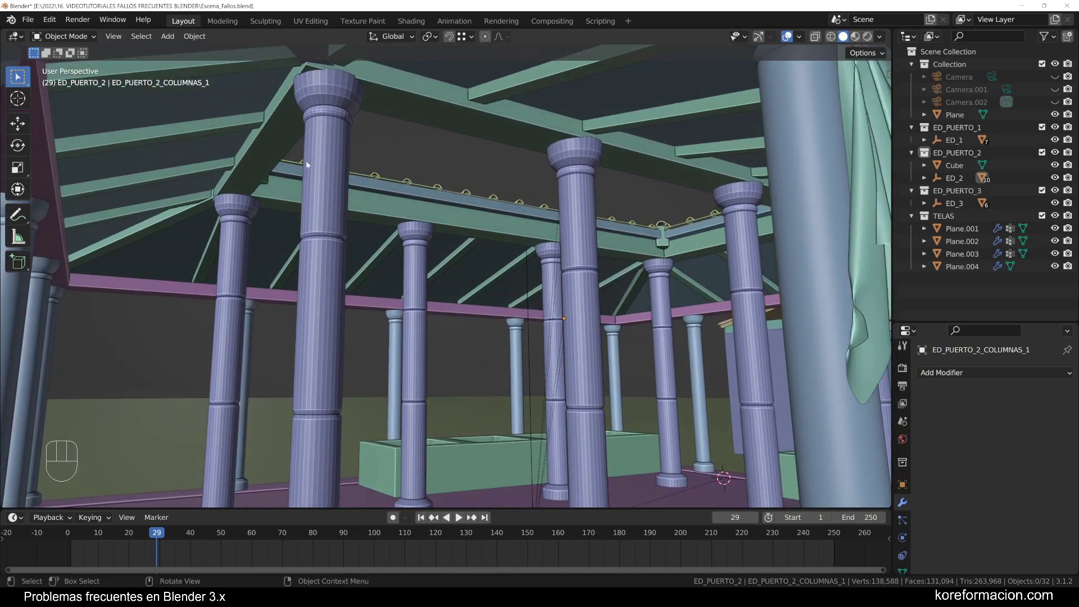
Select the faceted columns ED_PUERTO_2_COLUMNAS_1, then deselect and orbit close to inspect their shading
drag(332, 149, 341, 146)
drag(341, 146, 300, 136)
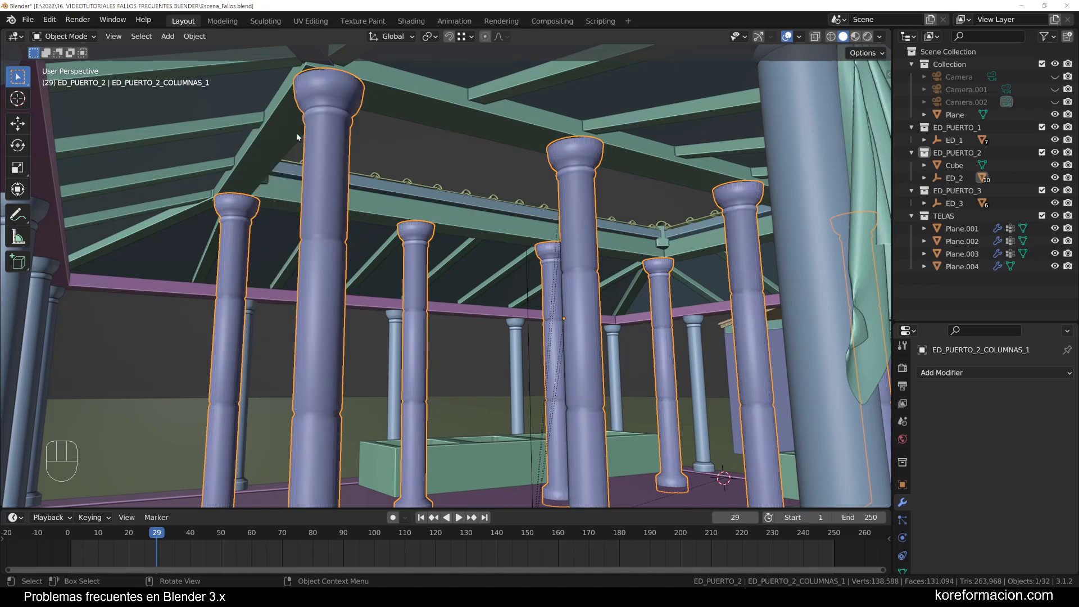
drag(489, 314, 489, 272)
middle_click(489, 275)
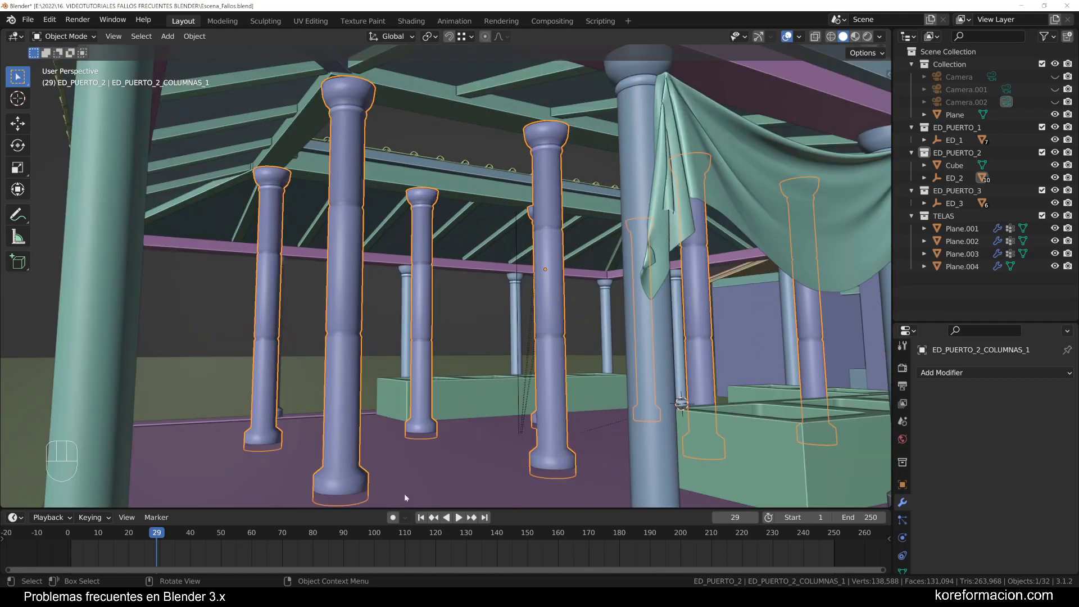
key(a)
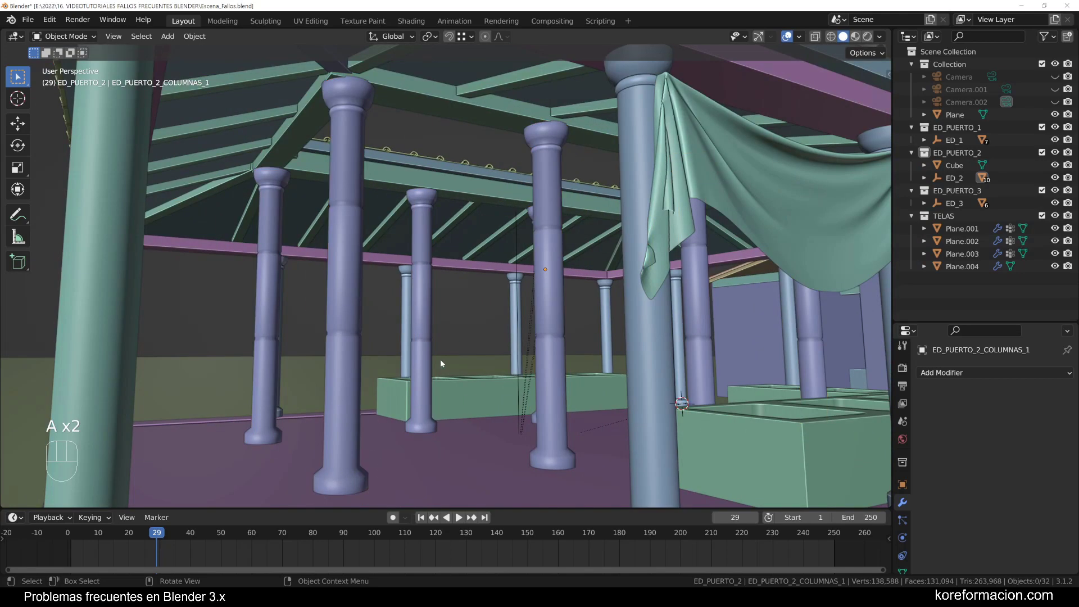
drag(482, 310, 469, 306)
middle_click(472, 305)
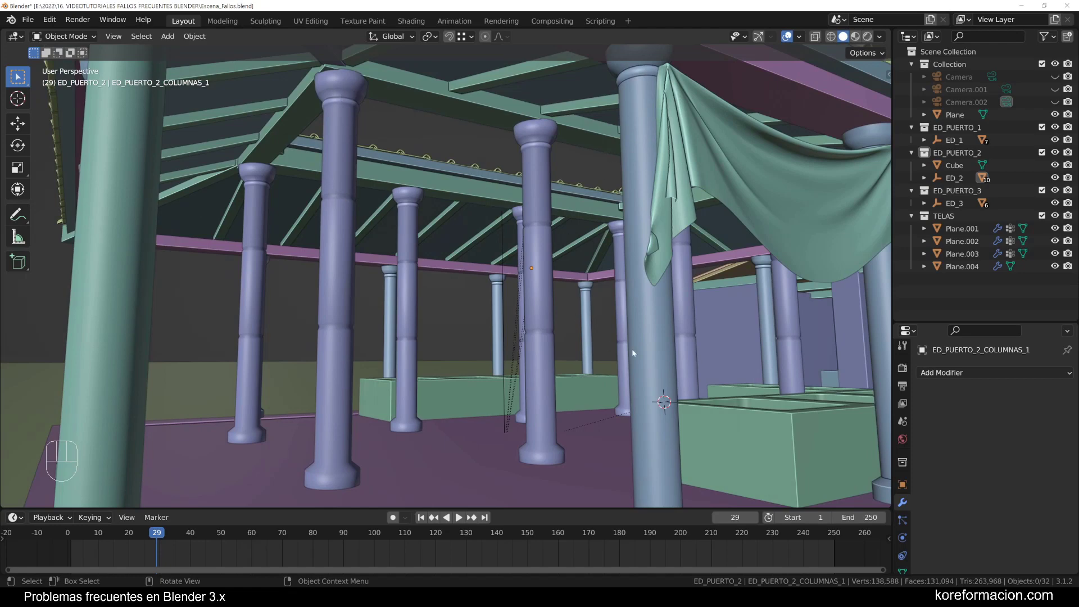
middle_click(504, 343)
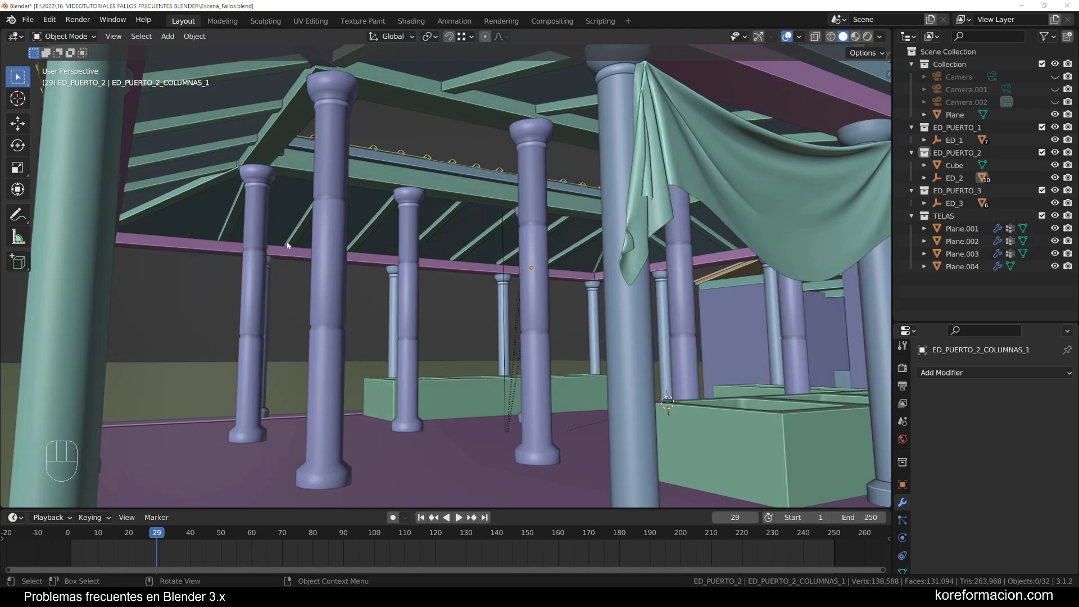
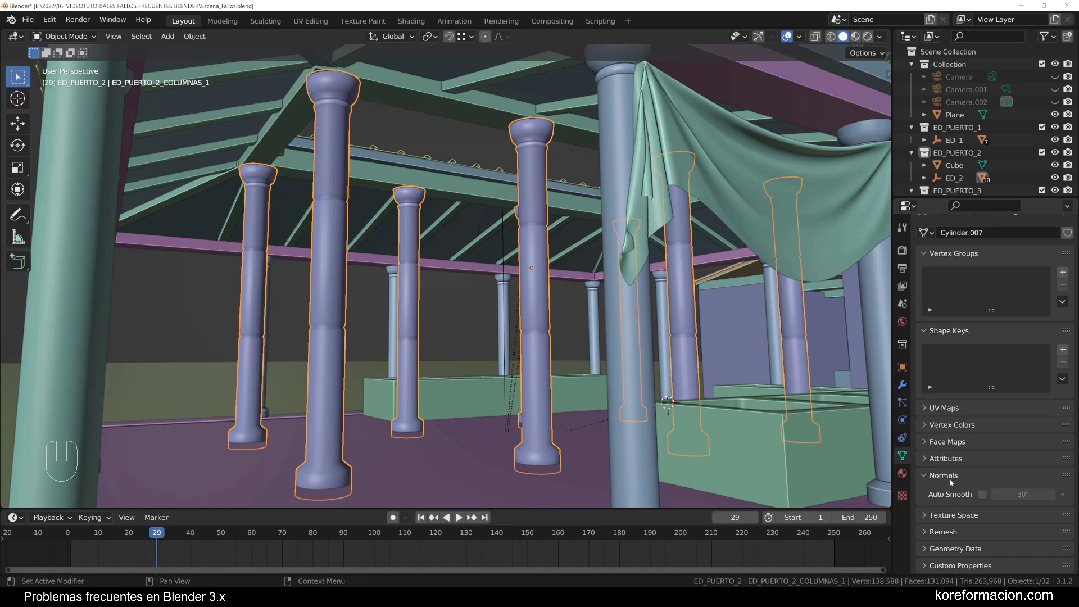
Enable Auto Smooth on the columns' normals and lower the angle to 25.8°
click(987, 497)
click(986, 497)
click(986, 496)
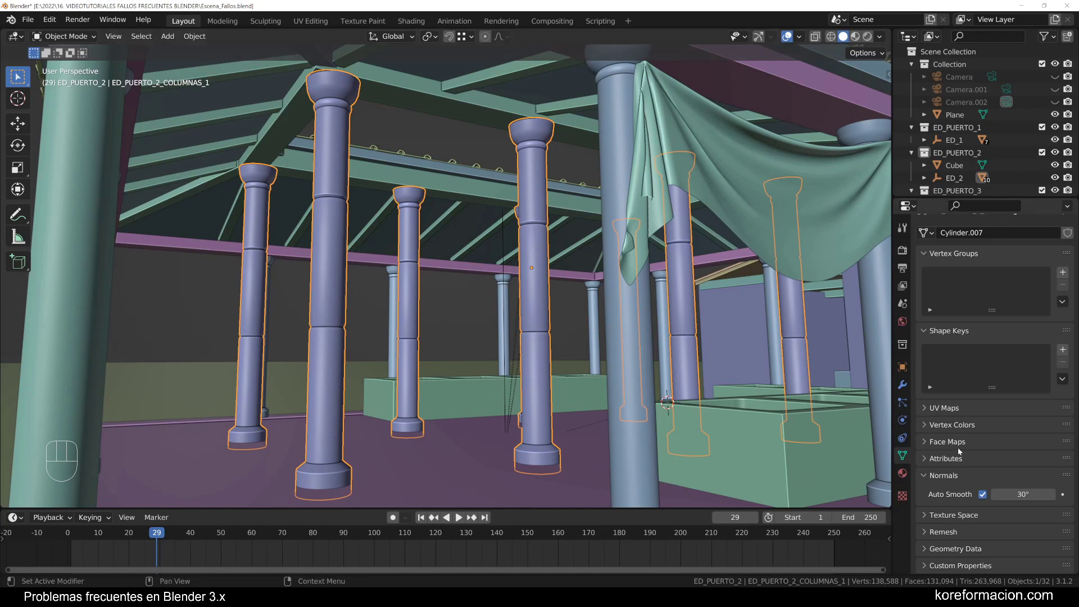
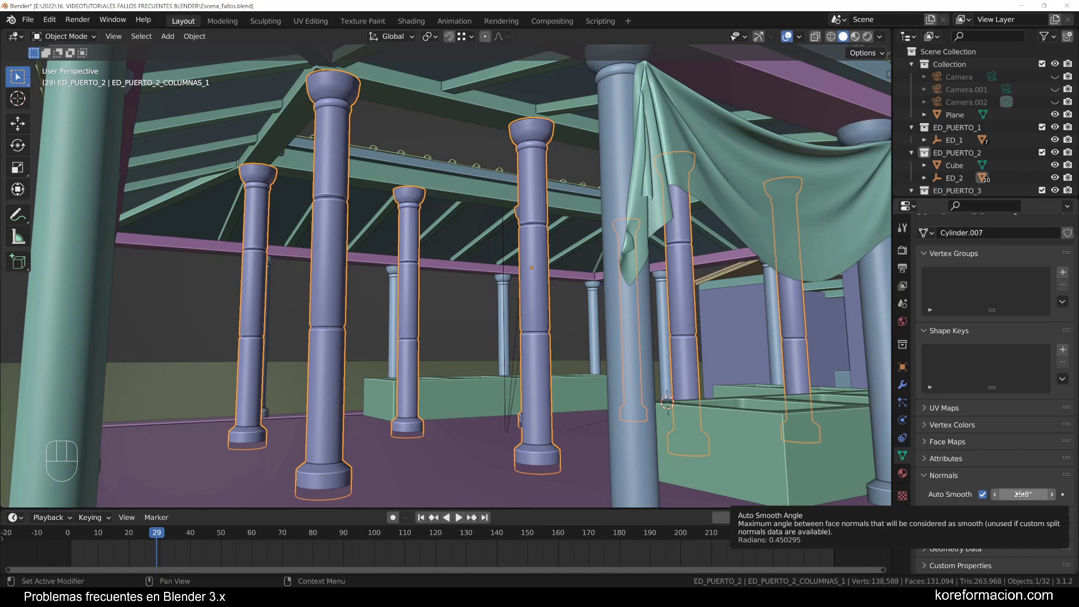
click(333, 298)
drag(380, 120, 542, 247)
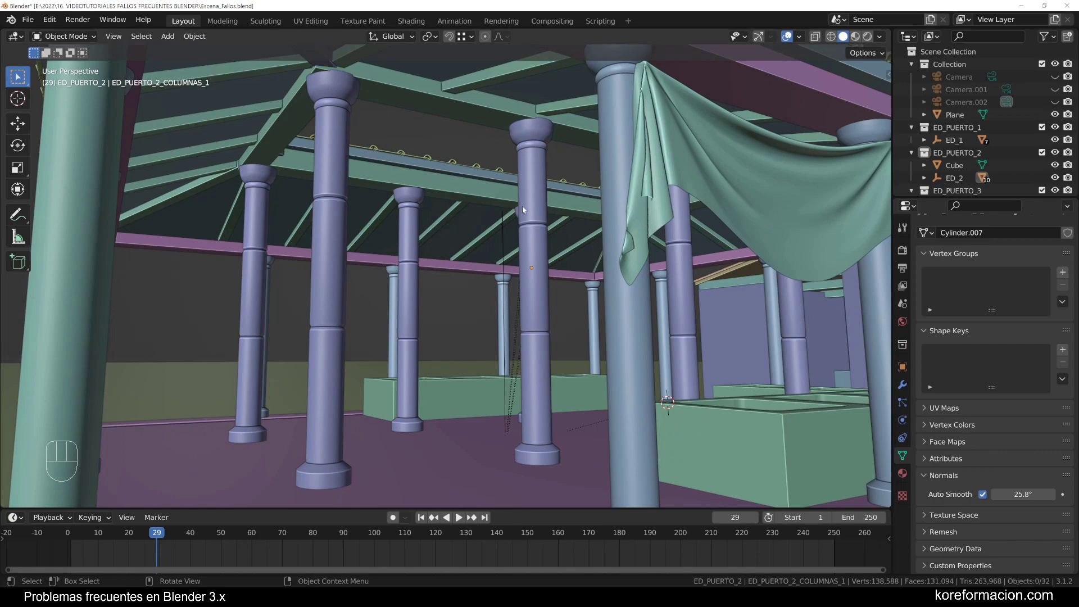
middle_click(550, 318)
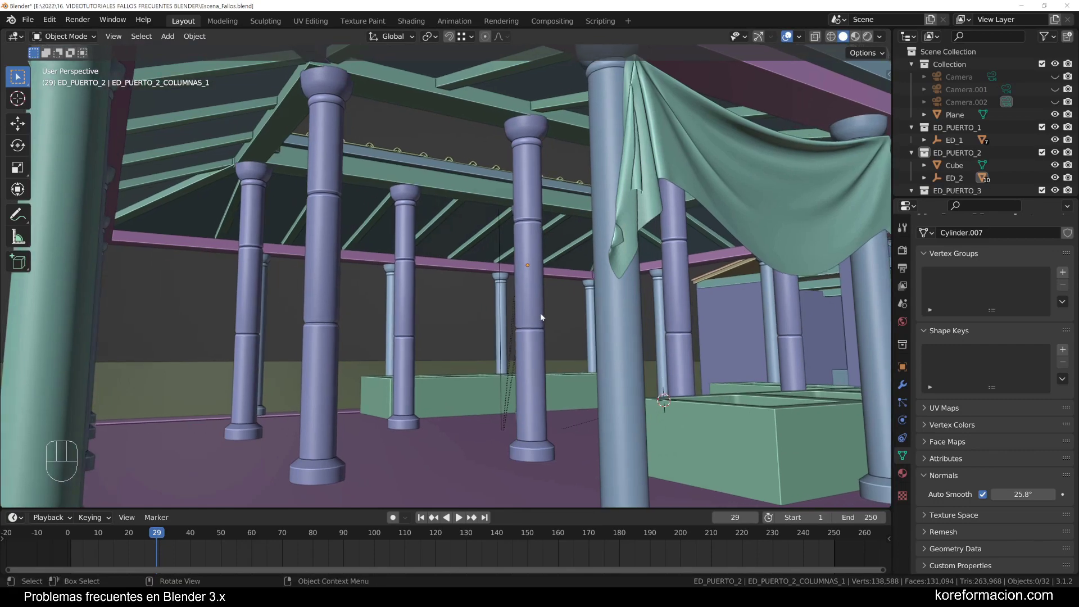
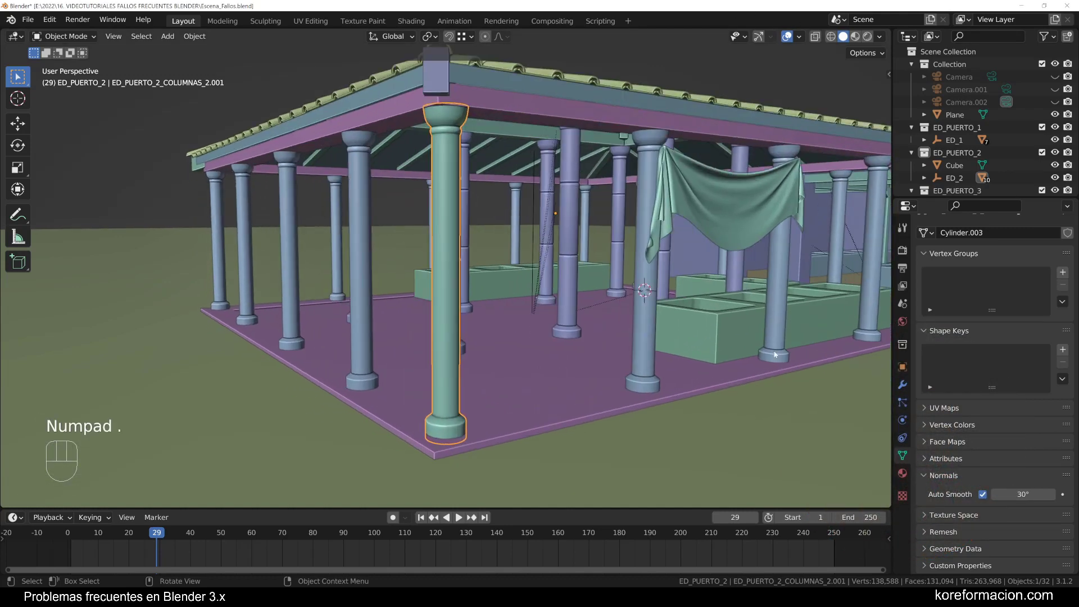
Select column ED_PUERTO_2_COLUMNAS_2.001 and drop its Subdivision levels to zero in Modifier Properties
drag(750, 340, 743, 339)
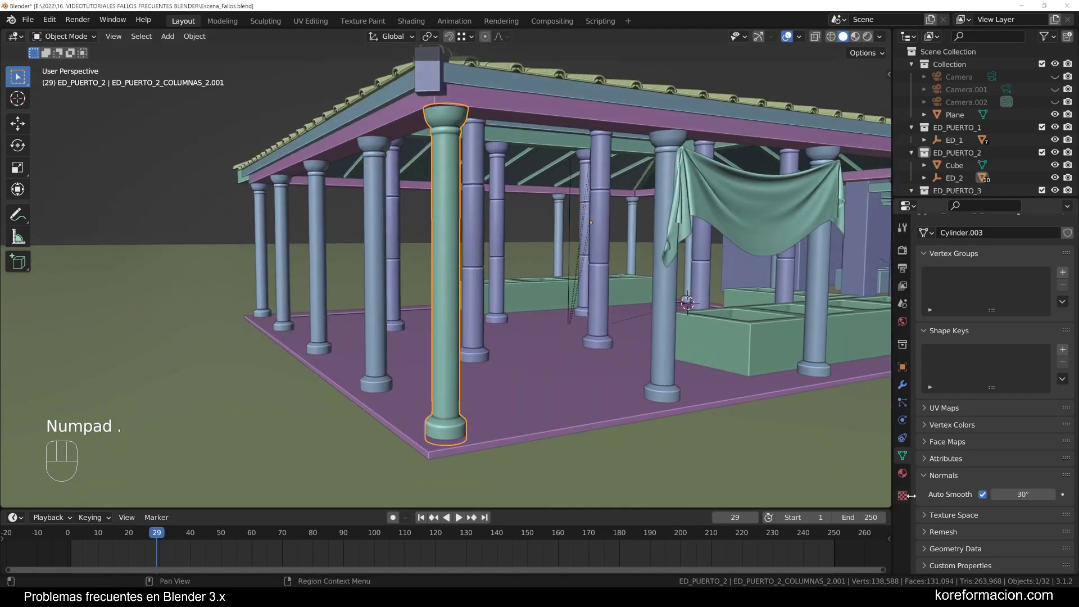
click(907, 384)
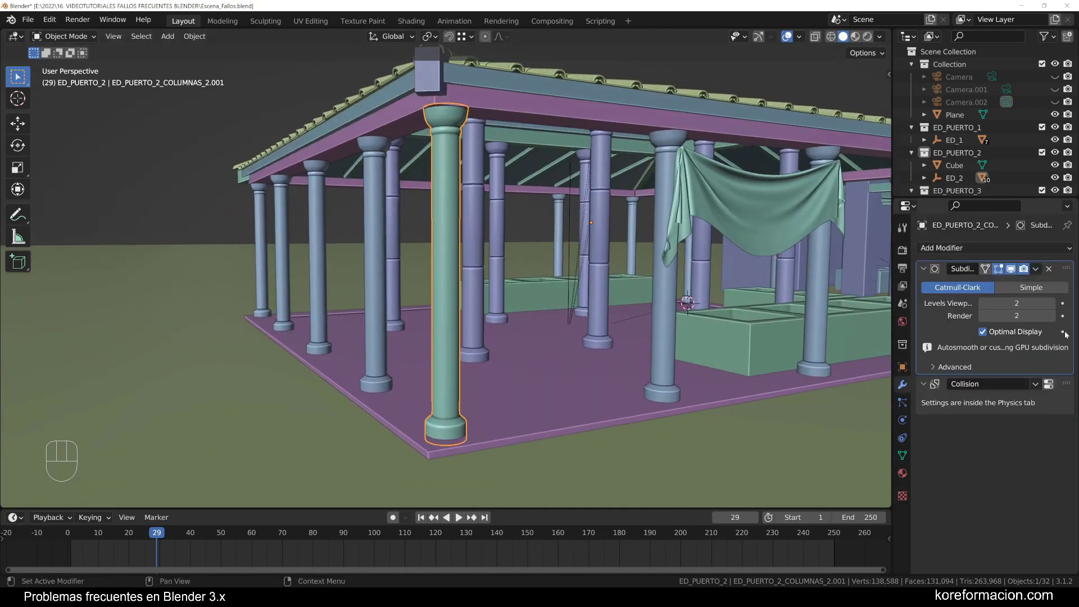
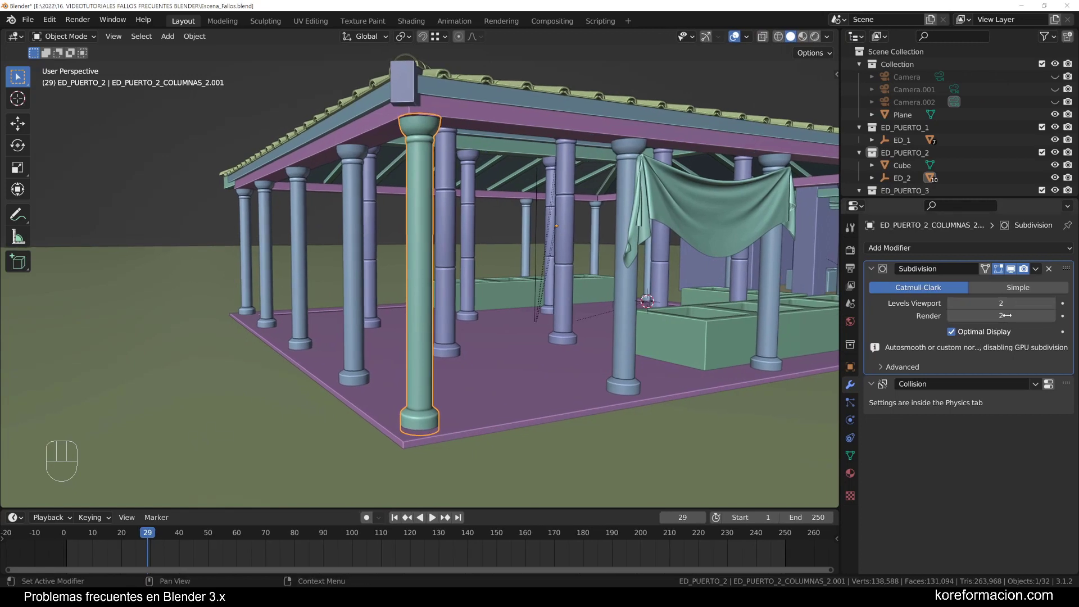
click(956, 304)
click(956, 318)
click(957, 321)
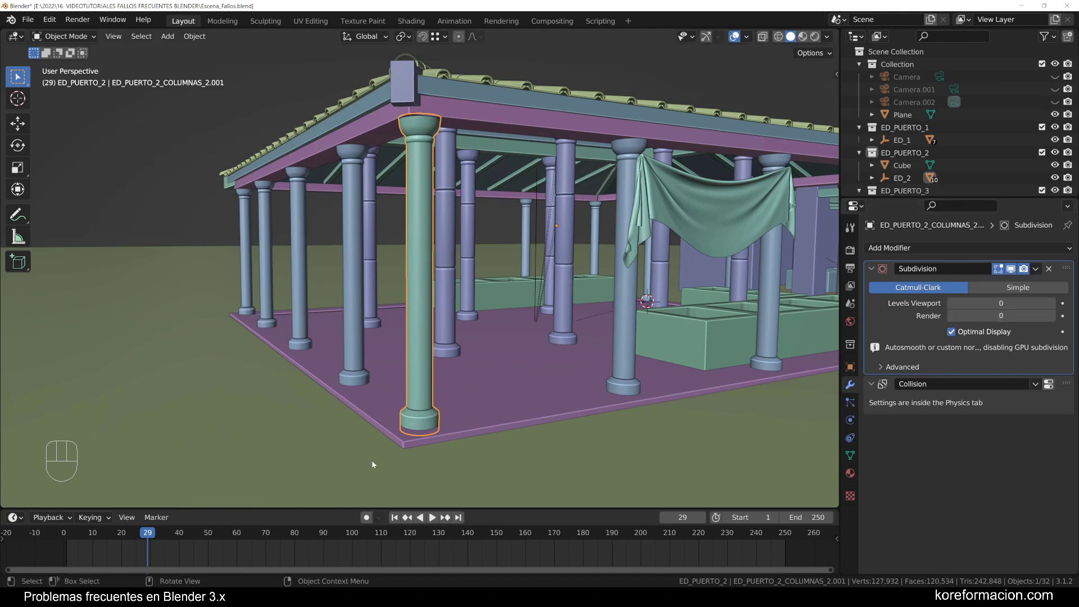
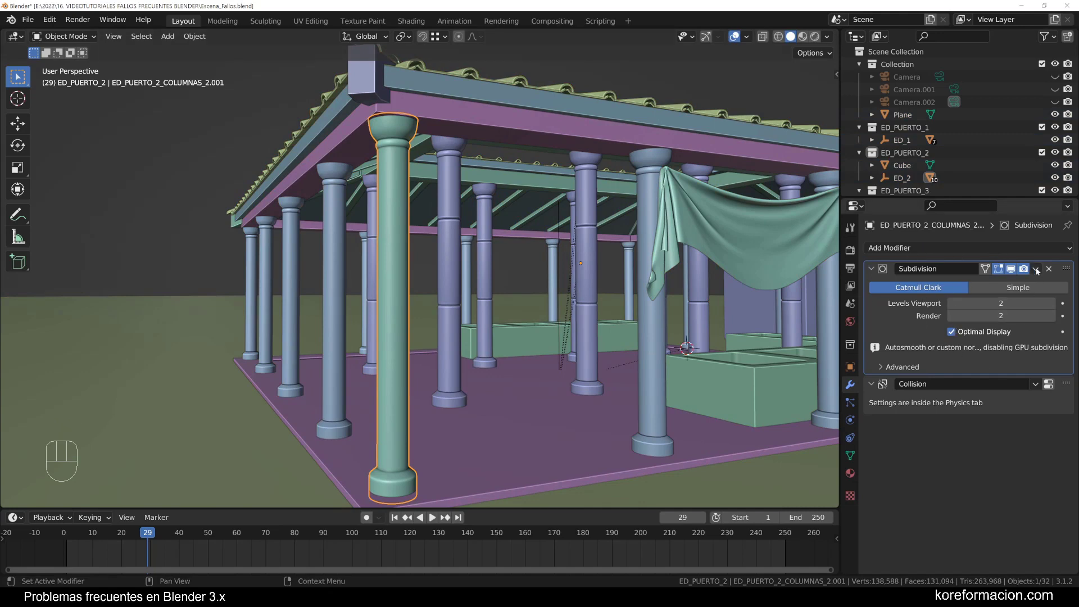
Remove the Subdivision modifier, leaving only Collision in the column's stack
drag(1040, 270, 1025, 284)
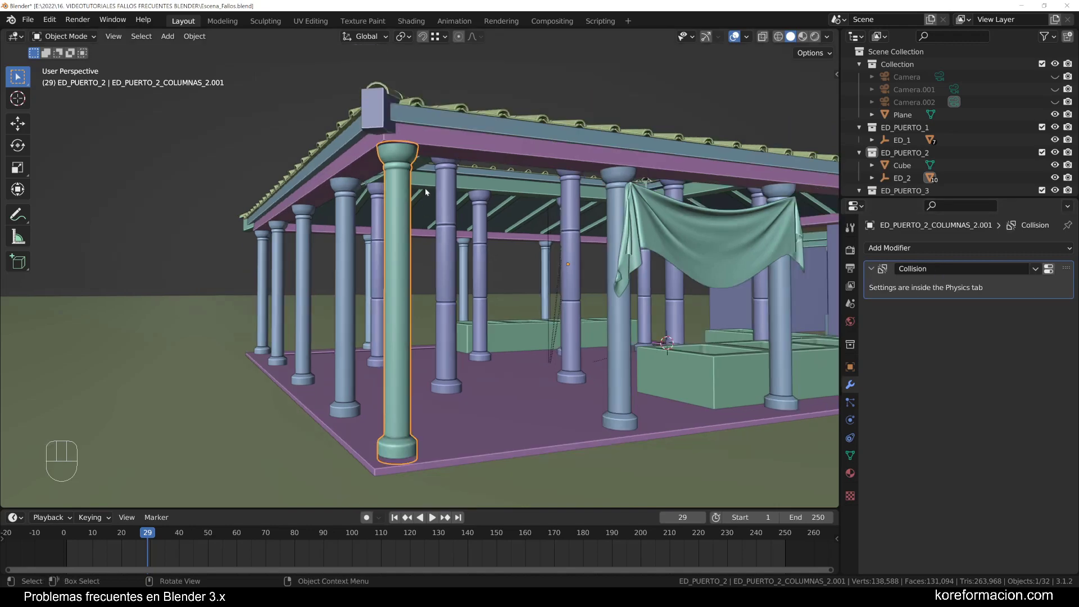
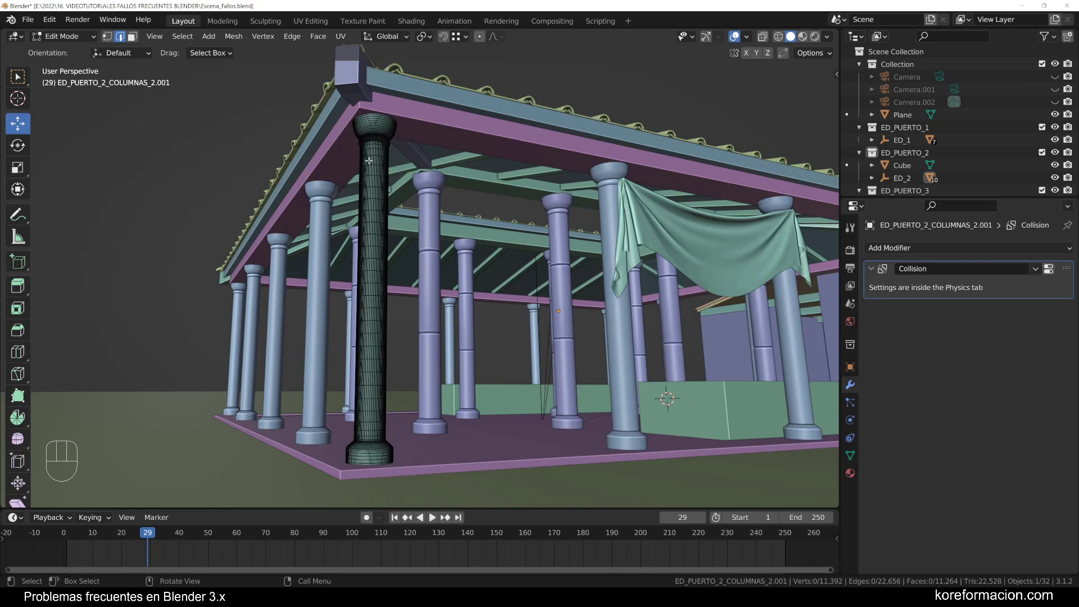
Undo back to object mode and restore the column's Subdivision modifier at level 2
key(ctrl+z)
key(ctrl+z)
key(ctrl+z)
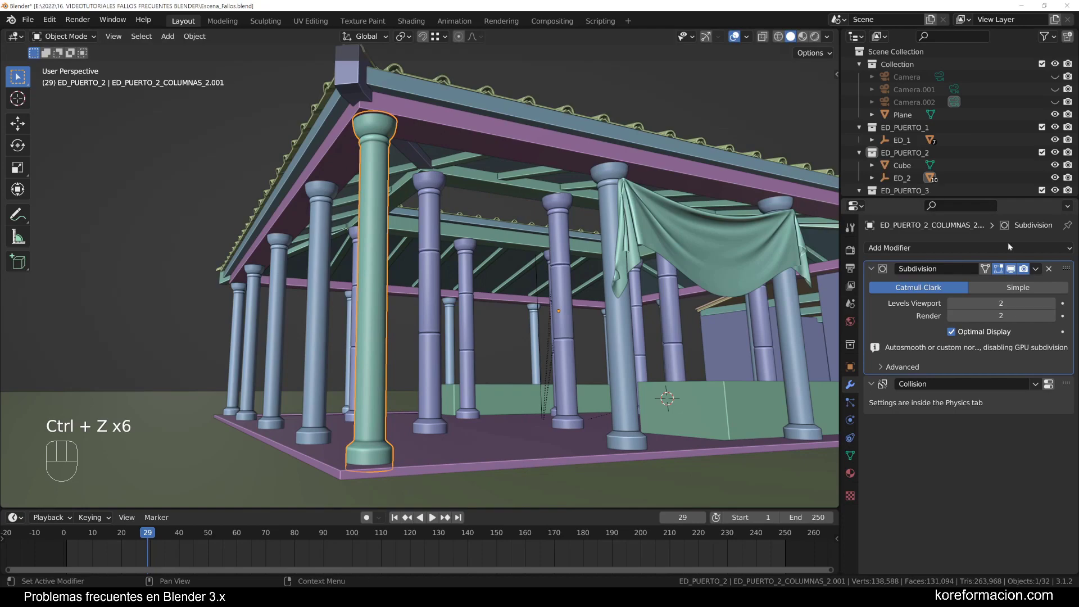
Inspect the column's 736-vertex base mesh in Edit Mode with everything selected
key(Tab)
key(a)
middle_click(409, 190)
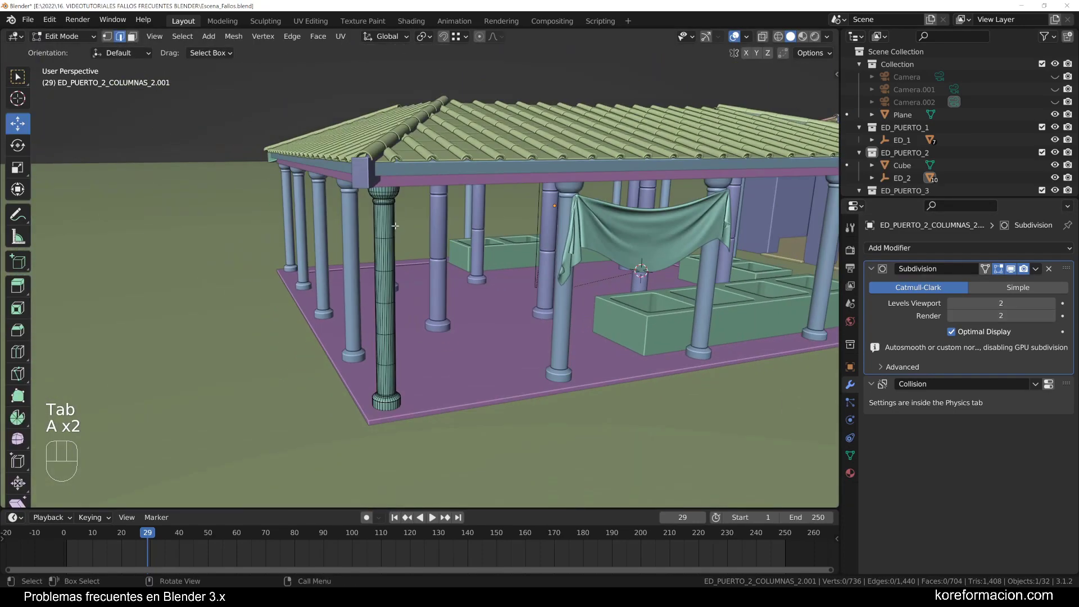